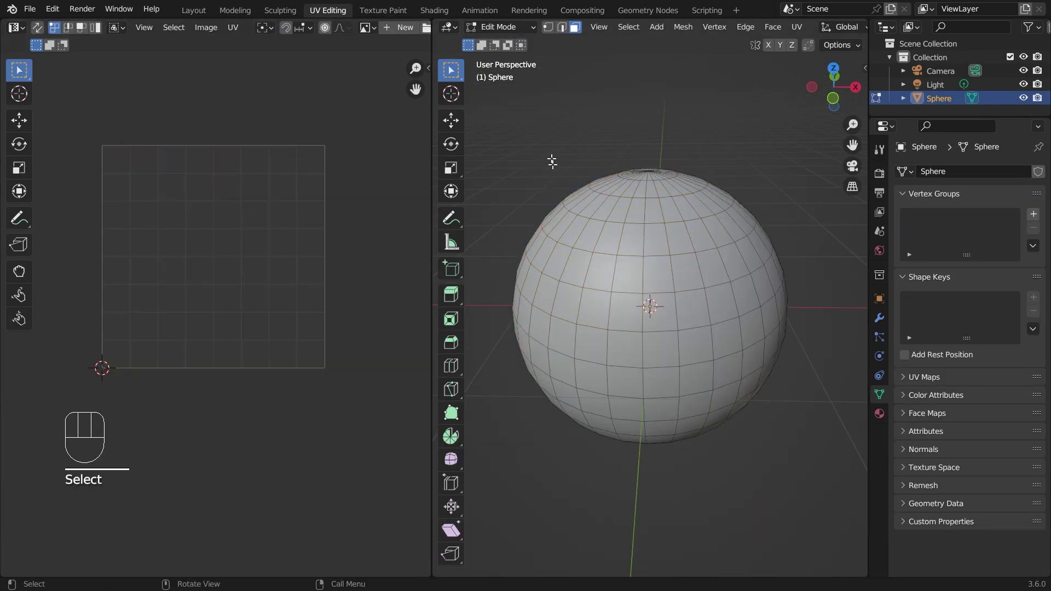
Select the whole sphere mesh and review its default UV layout.
left_click_drag(734, 397, 809, 469)
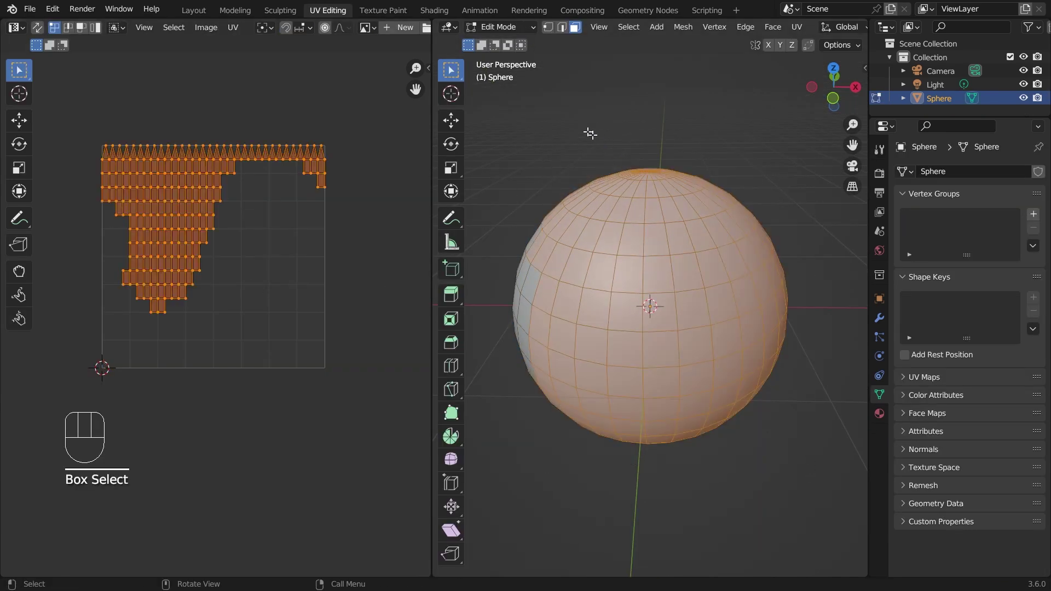
left_click(577, 120)
key("a")
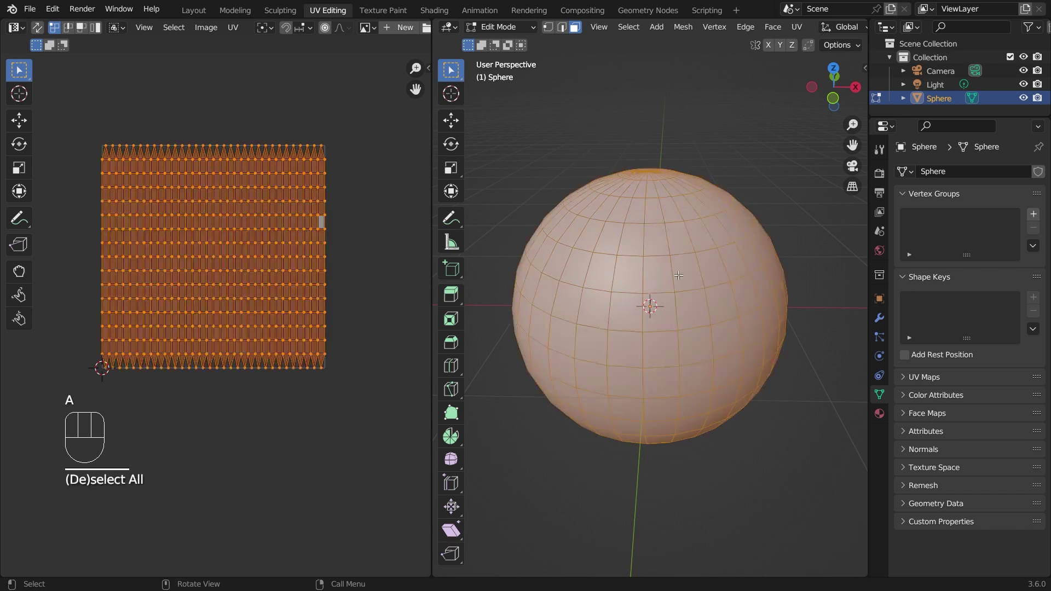
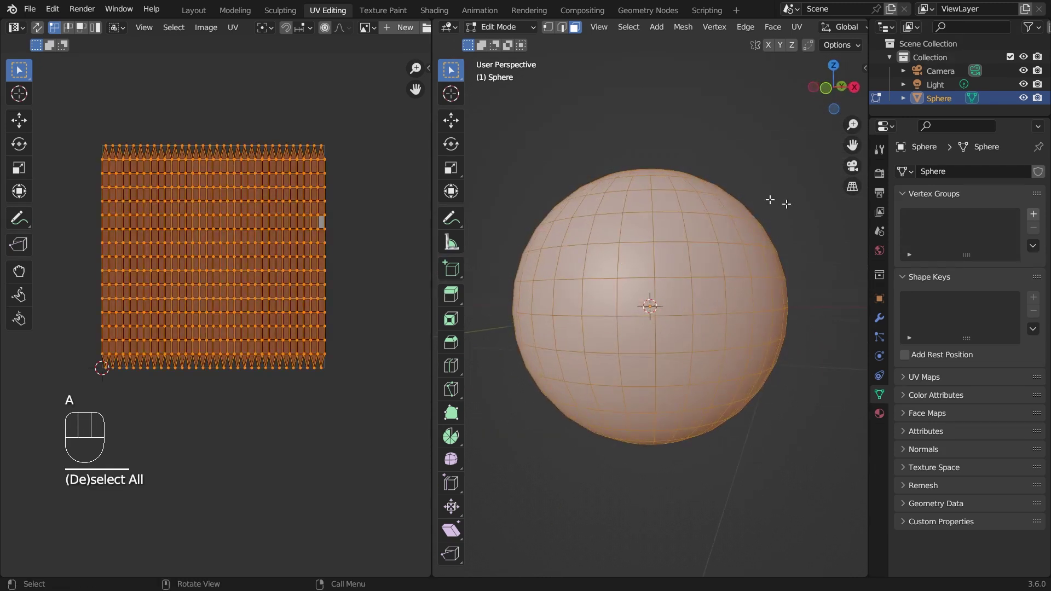
middle_click(243, 199)
Bring up the UV Mapping menu for the selected sphere.
key("u")
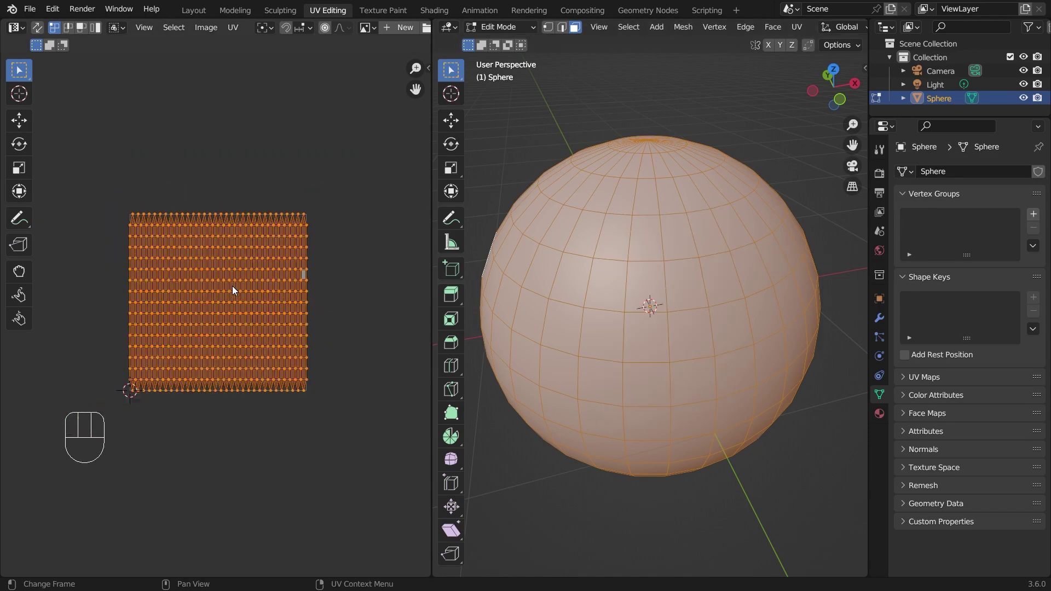
left_click_drag(678, 279, 705, 273)
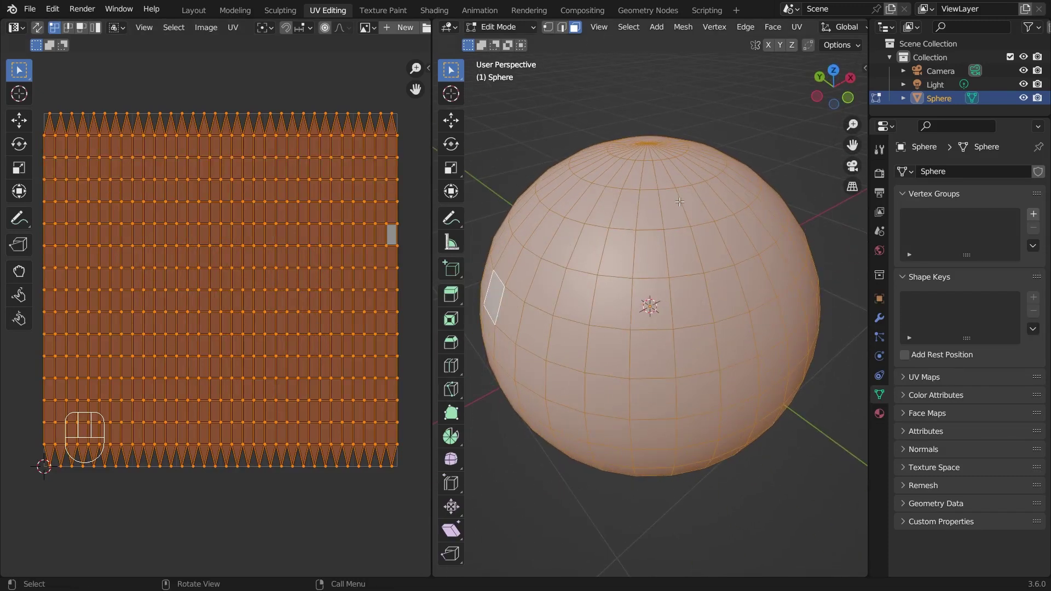
key("u")
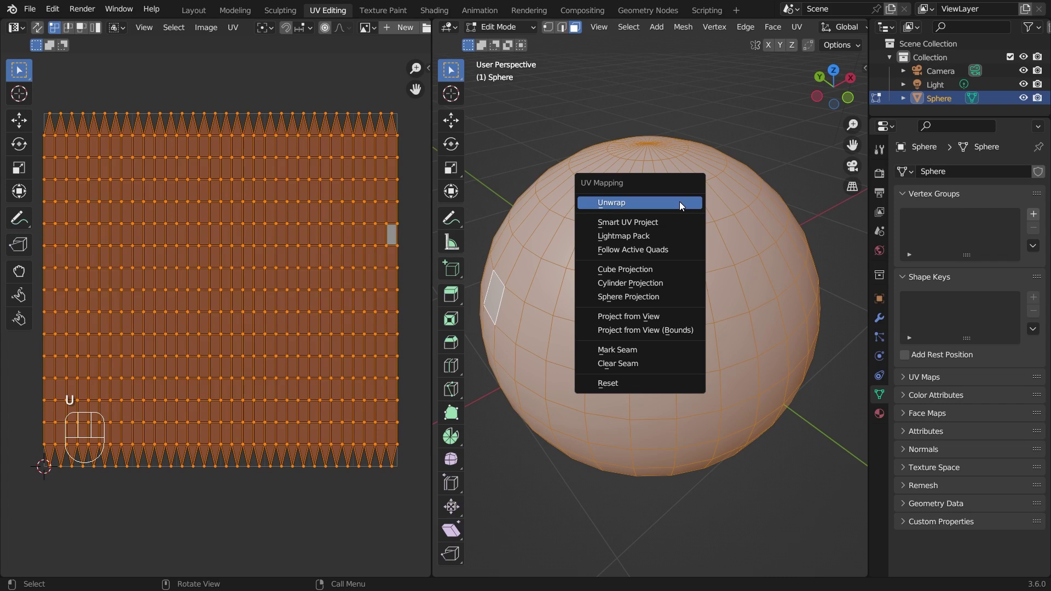
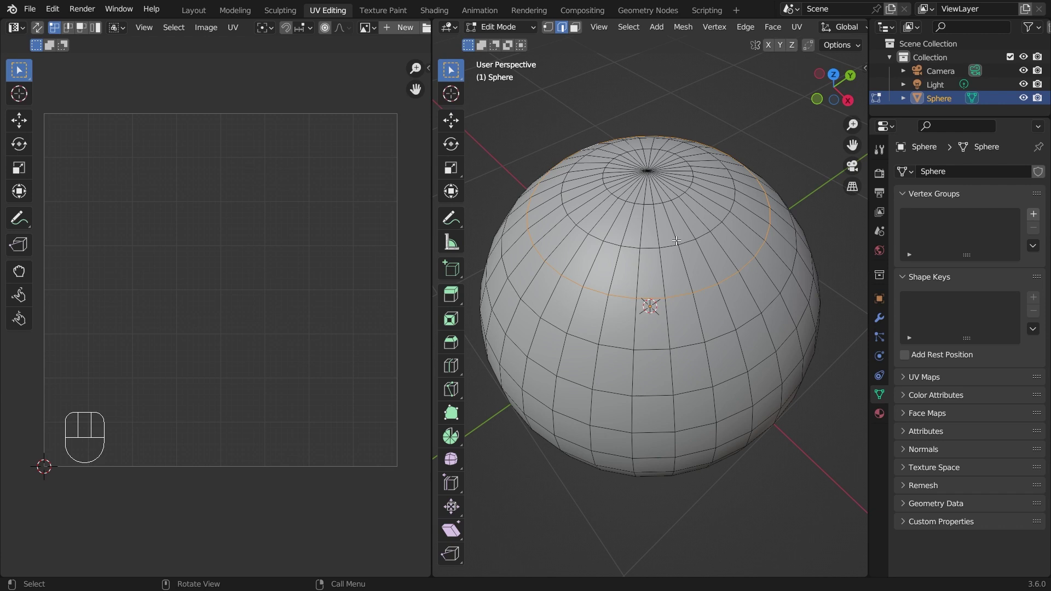
Mark the selected upper edge ring as a UV seam.
key("u")
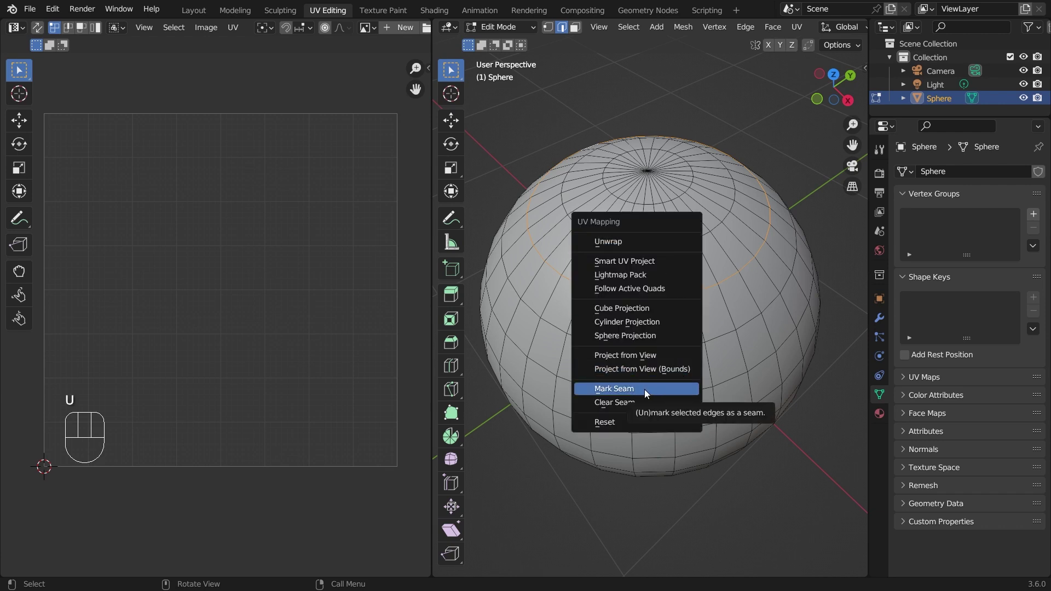
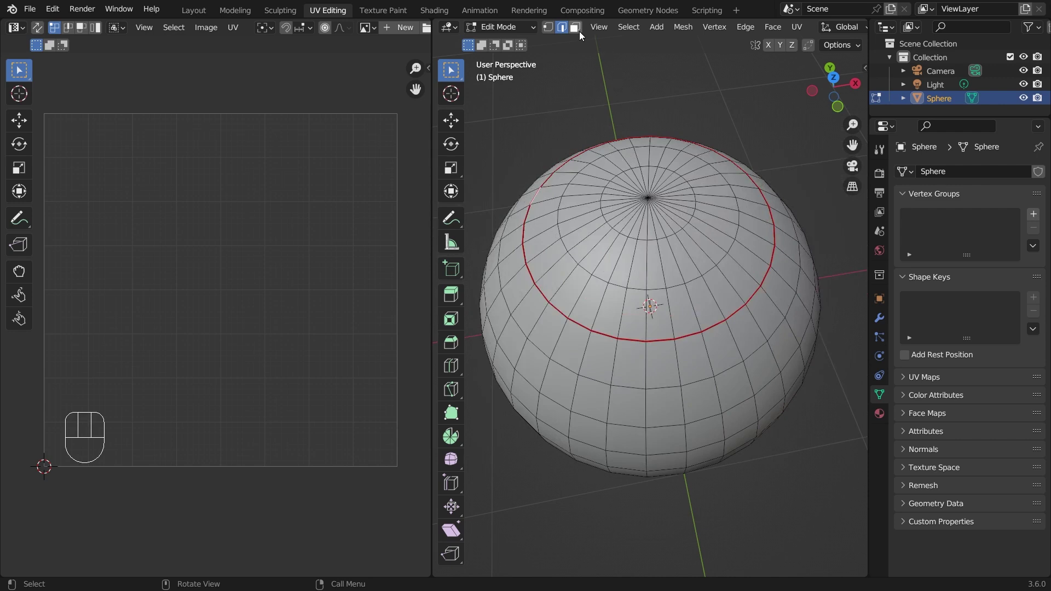
middle_click(705, 86)
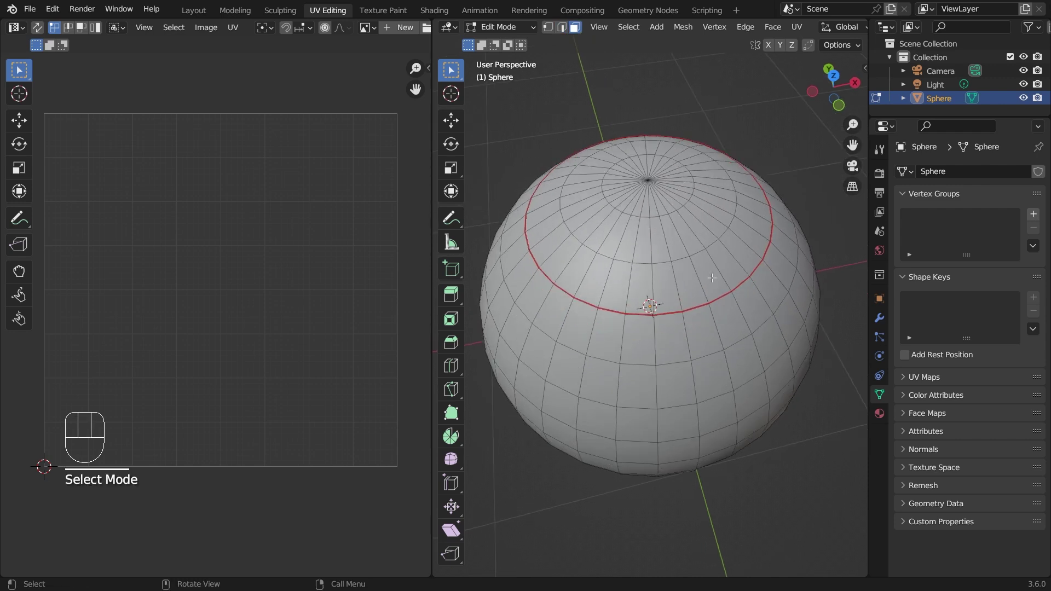
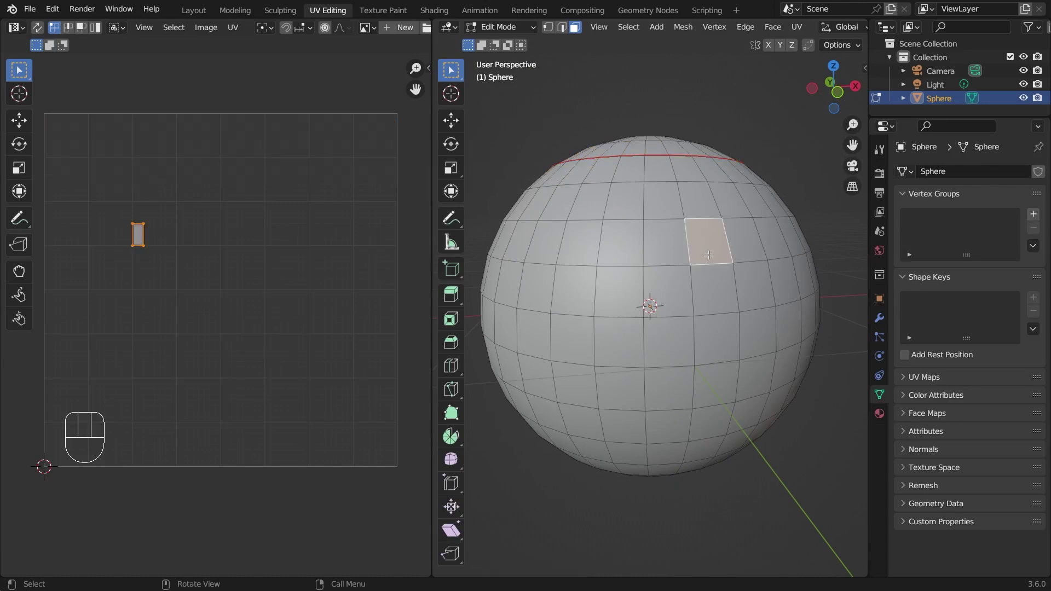
Select the entire sphere mesh and inspect it from the top and an angled view.
key("l")
left_click_drag(102, 415, 728, 111)
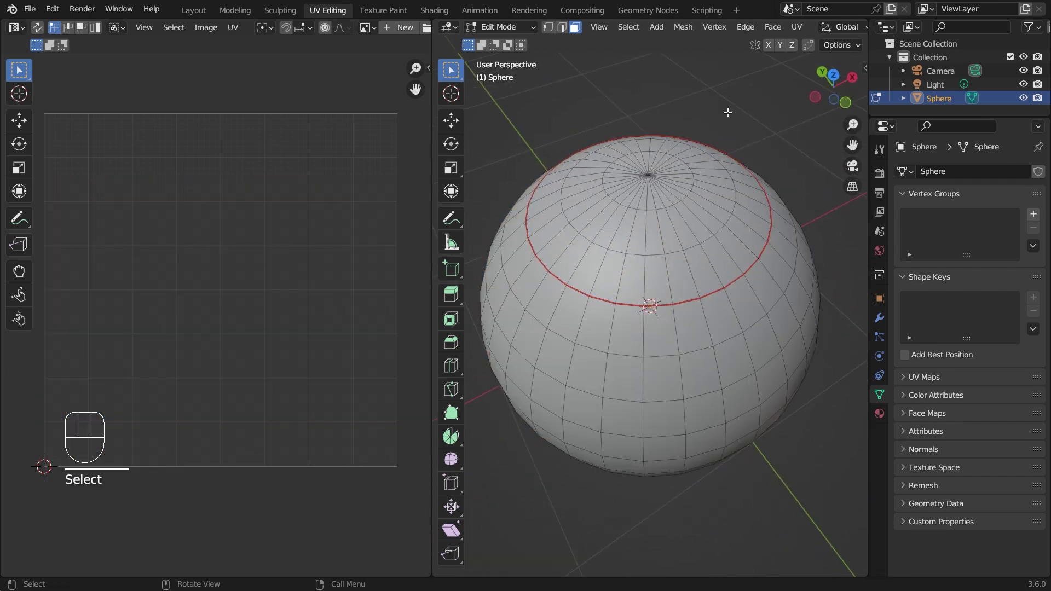
key("a")
left_click_drag(73, 399, 74, 398)
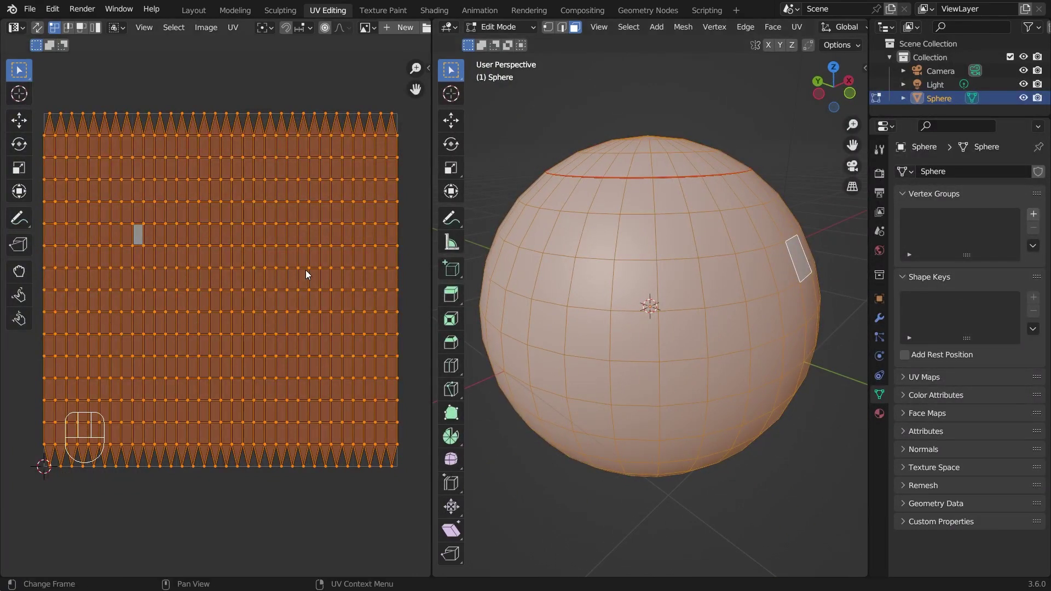
middle_click(265, 306)
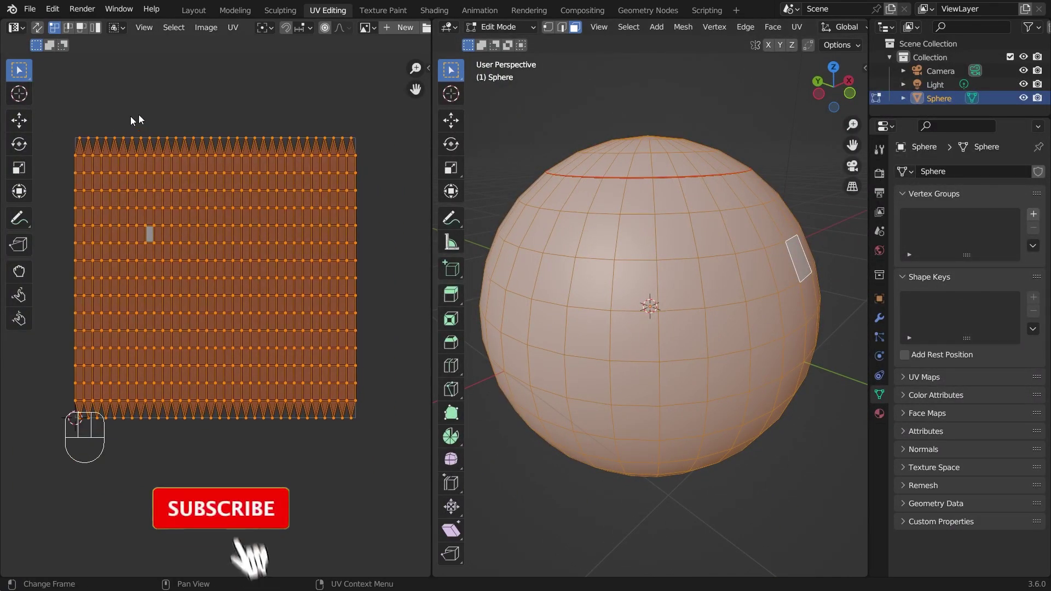
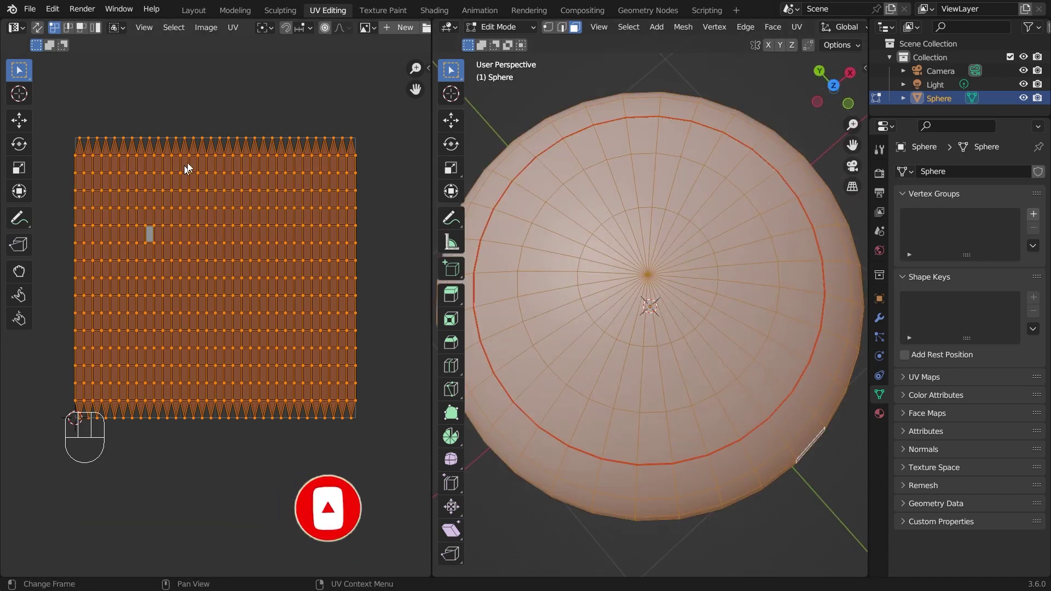
key("u")
middle_click(656, 264)
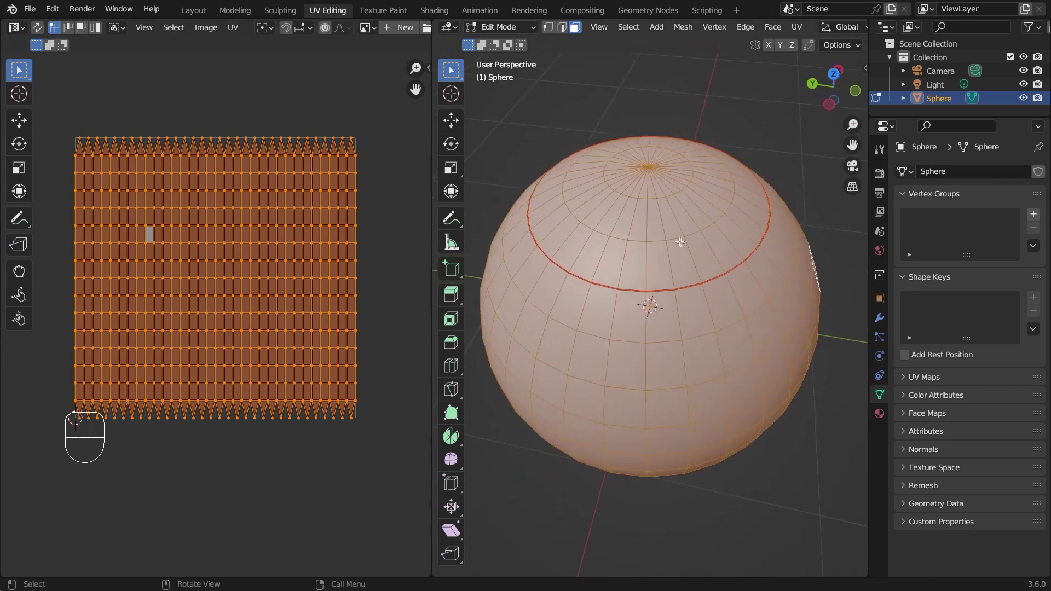
Bring up the UV Mapping menu for the whole sphere, reselecting all faces.
key("u")
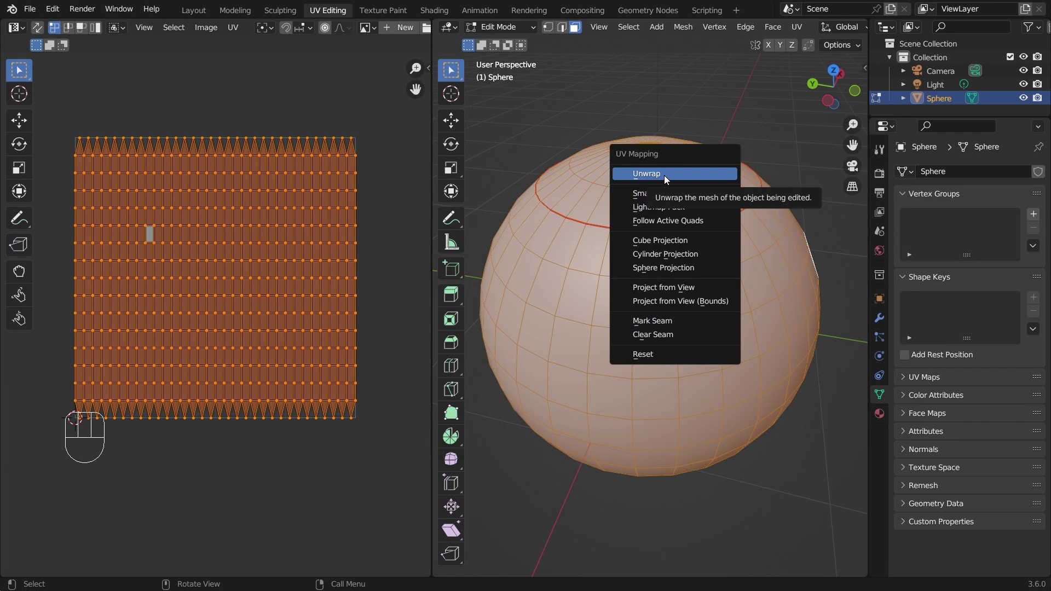
left_click(715, 100)
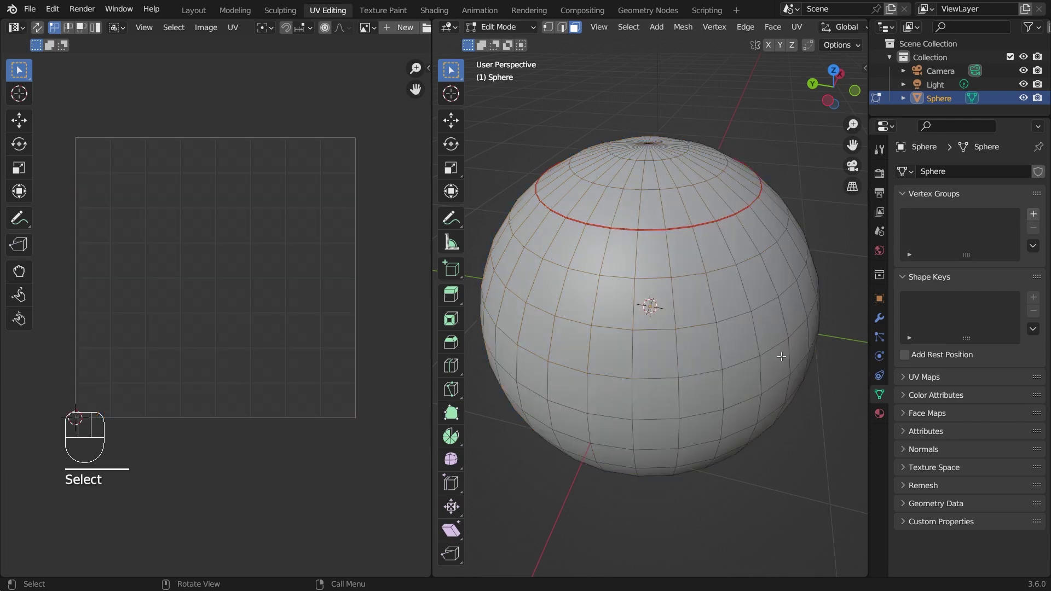
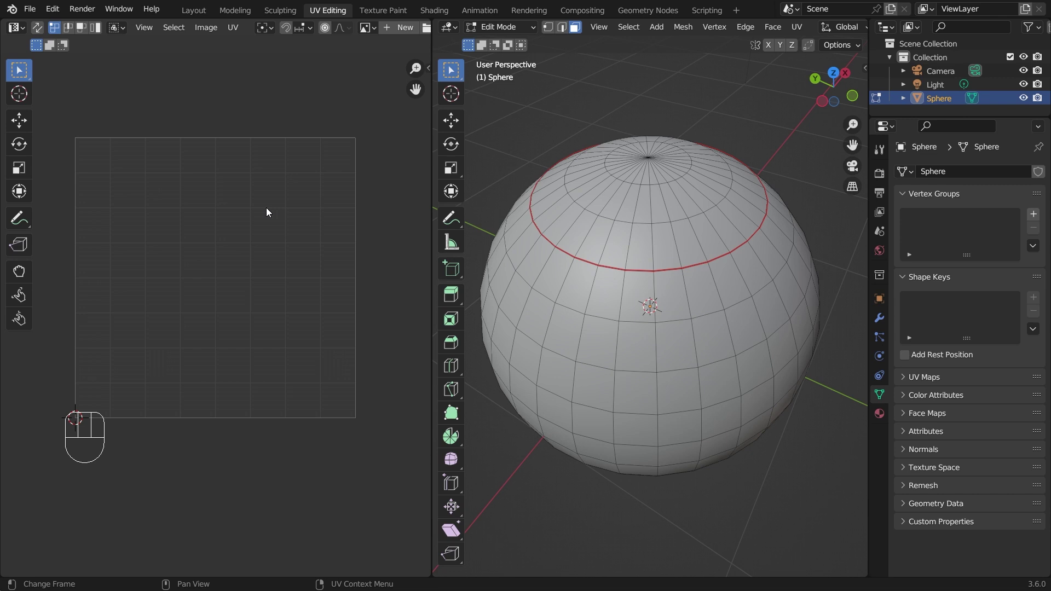
key("u")
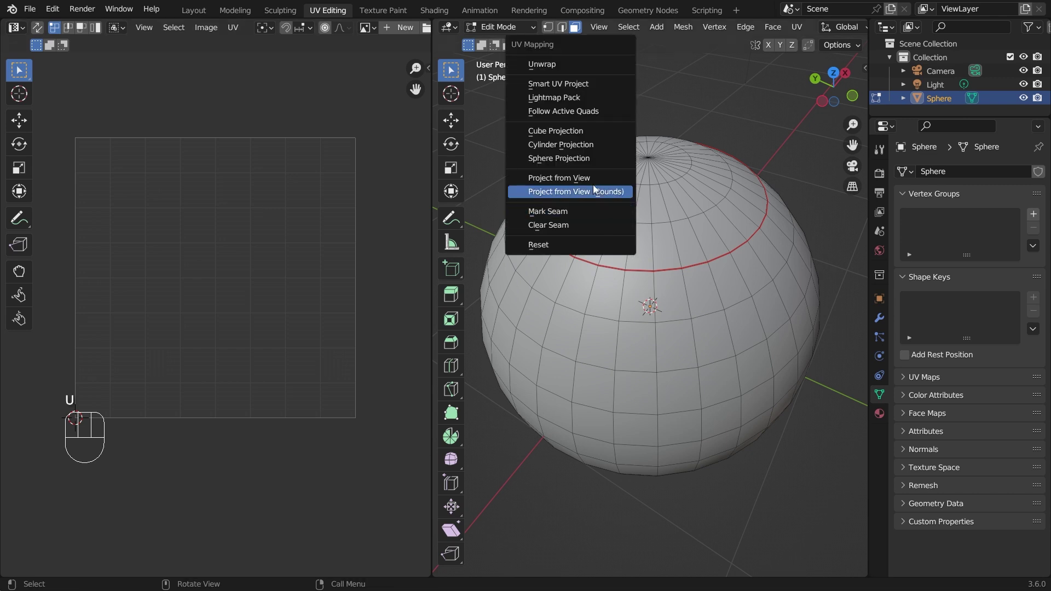
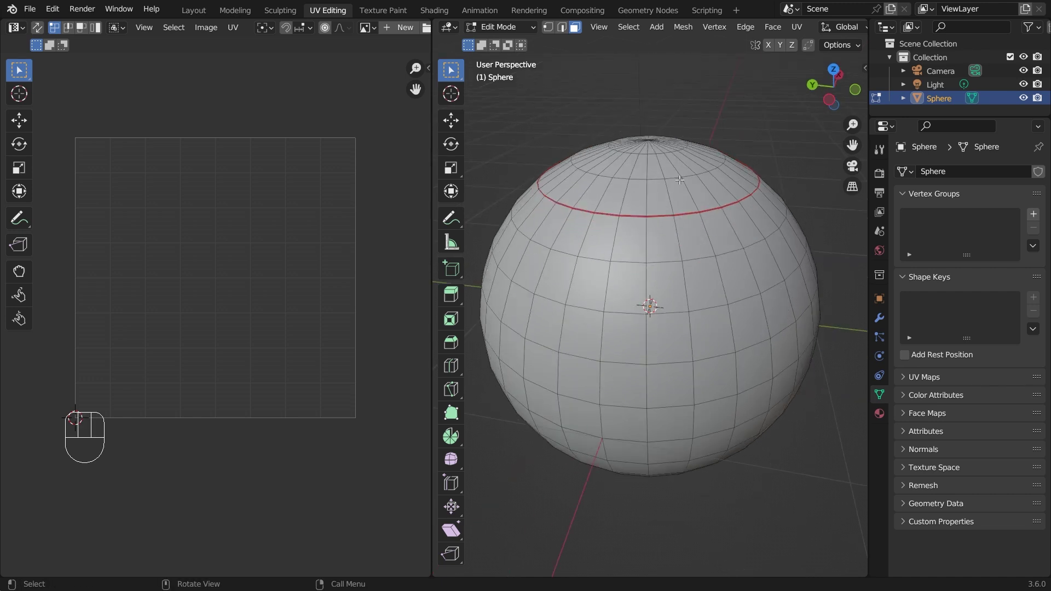
key("a")
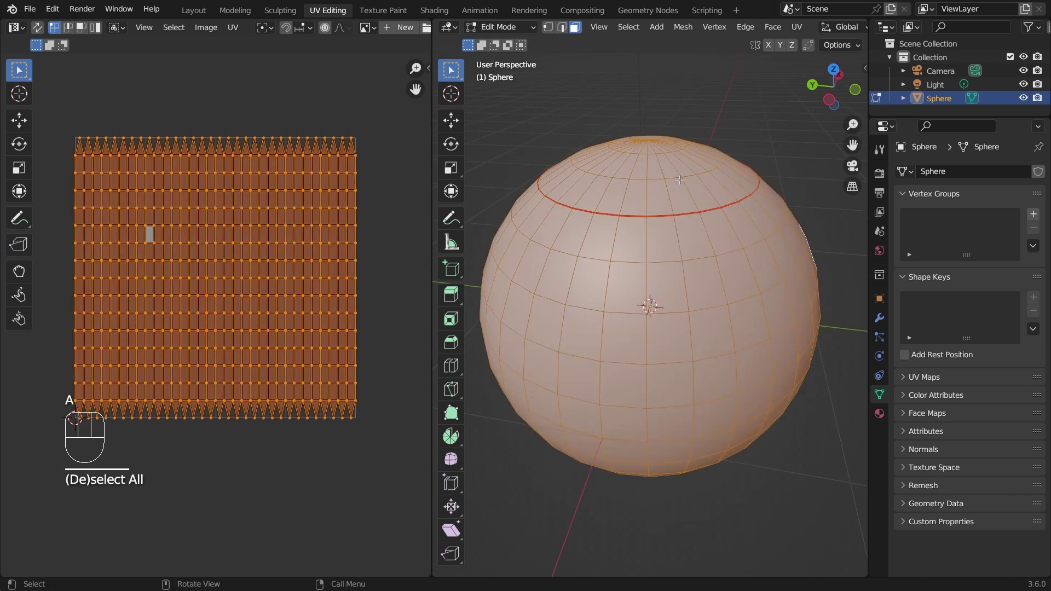
Unwrap the sphere along the seam and view the two circular UV islands.
key("u")
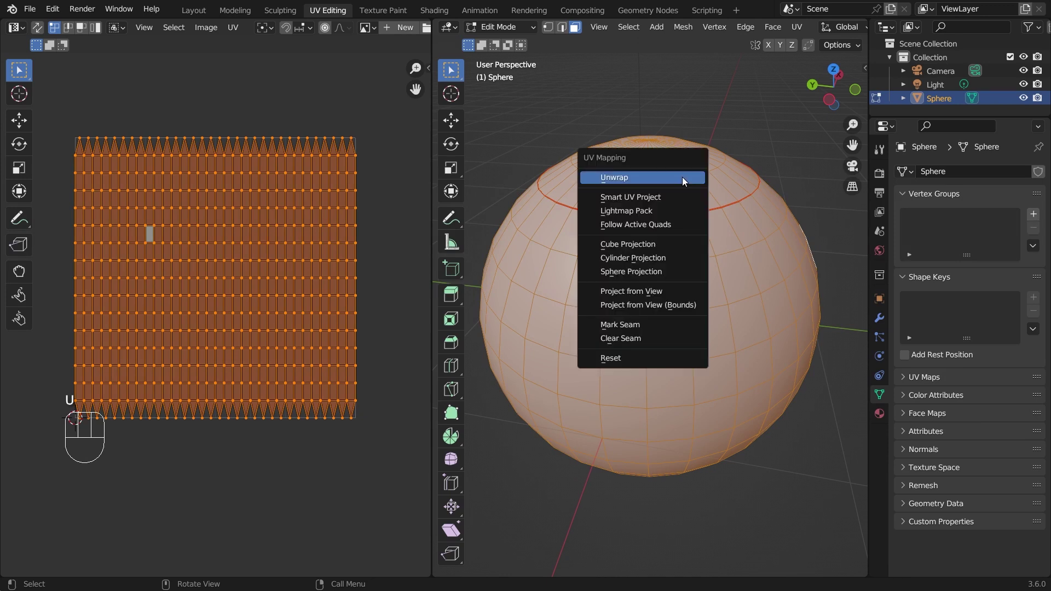
middle_click(676, 258)
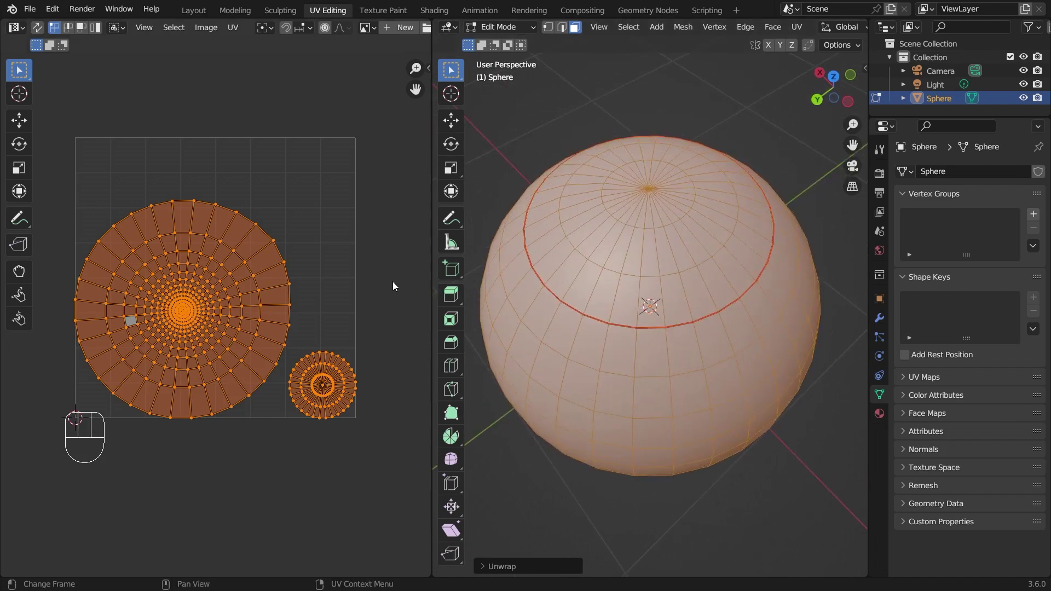
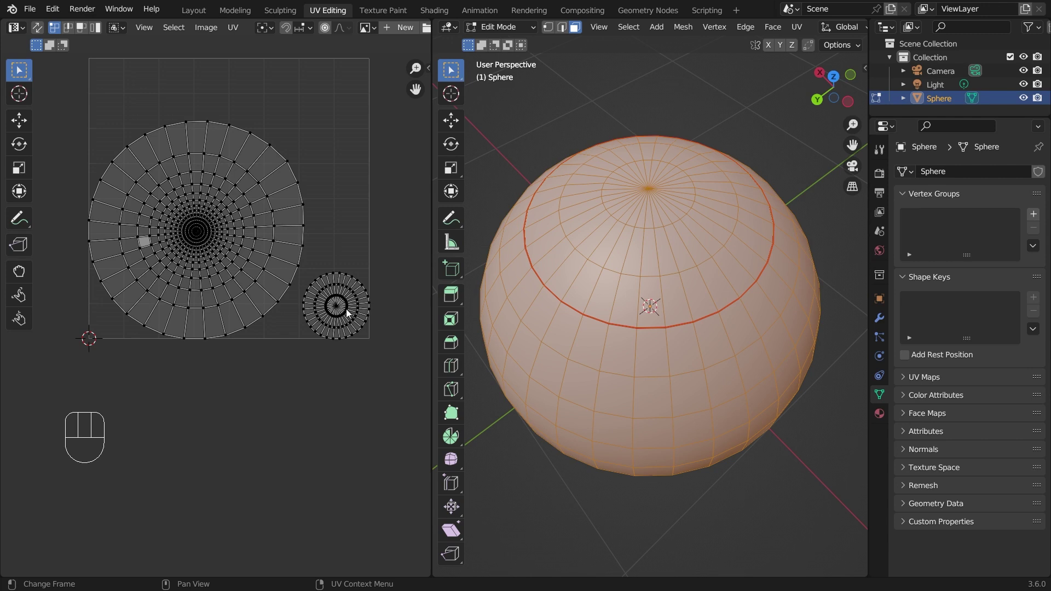
middle_click(350, 312)
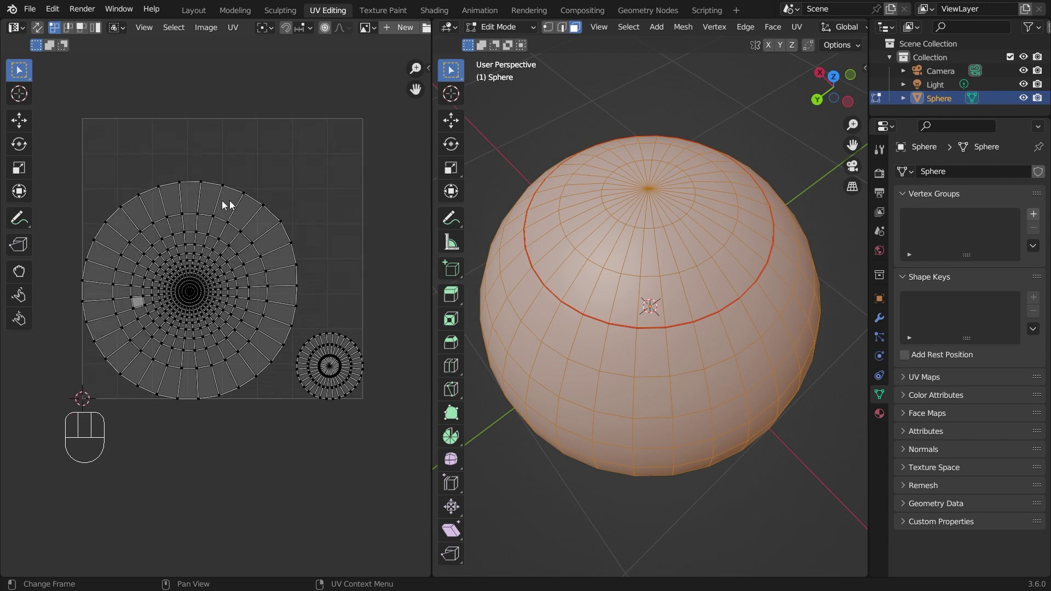
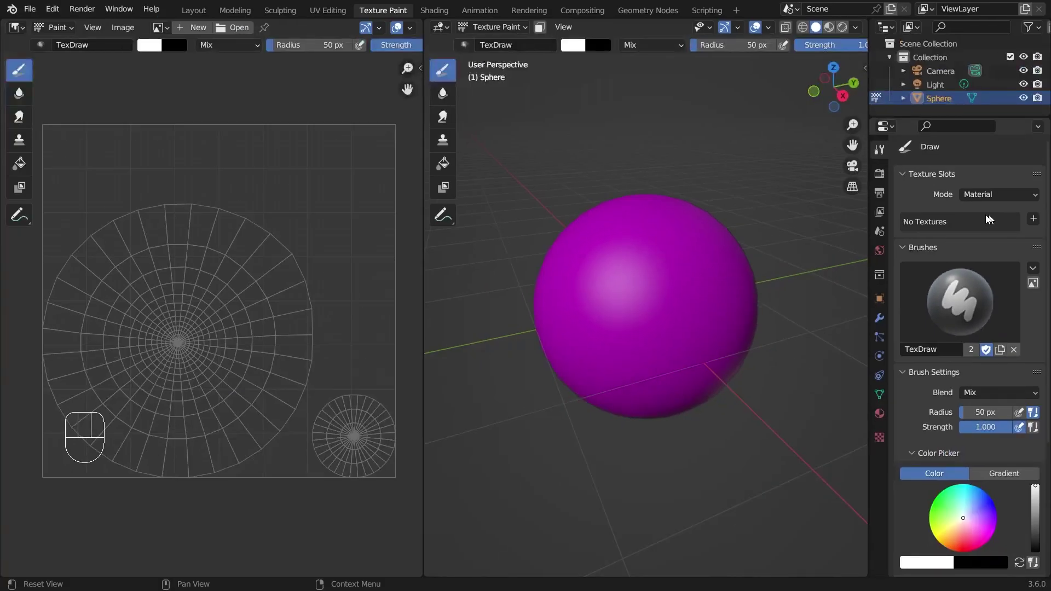
Reduce the texture paint brush radius to 17 px.
key("[")
key("[")
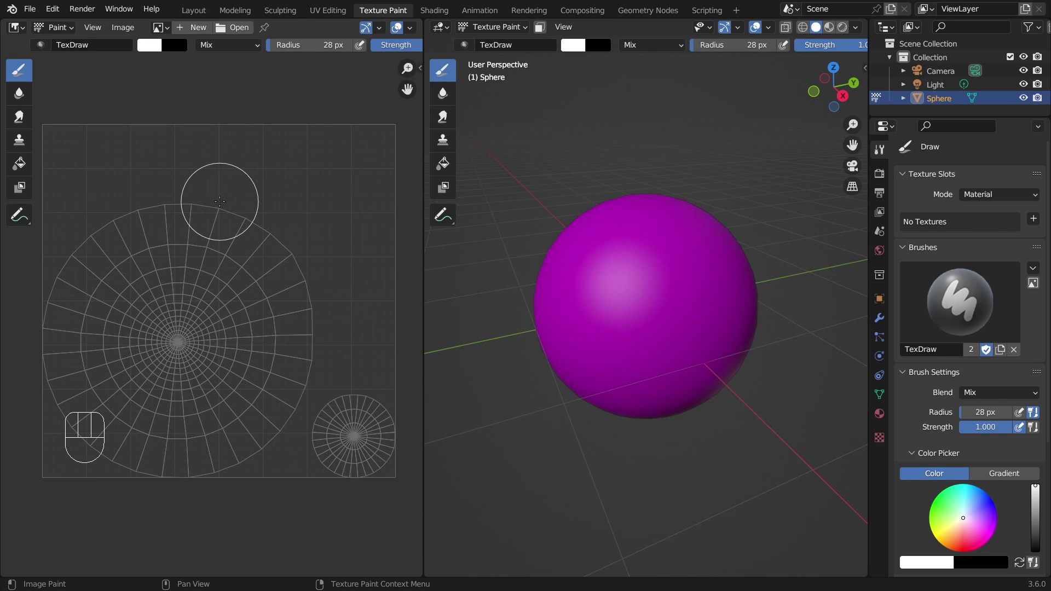
key("]")
key("]")
key("[")
key("]")
key("[")
key("[")
key("[")
key("[")
key("]")
key("]")
key("]")
key("]")
key("[")
key("[")
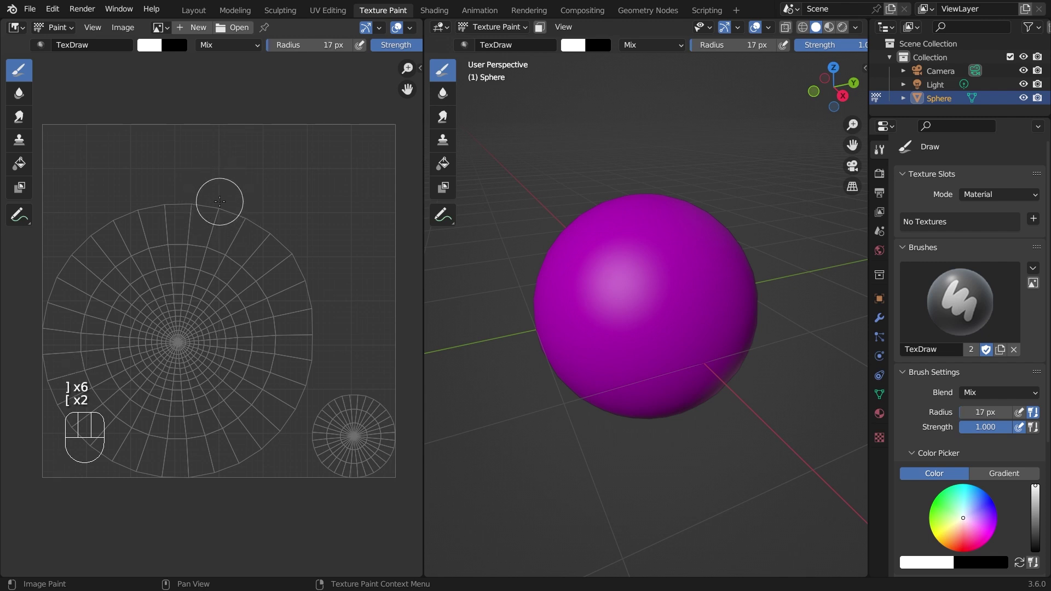
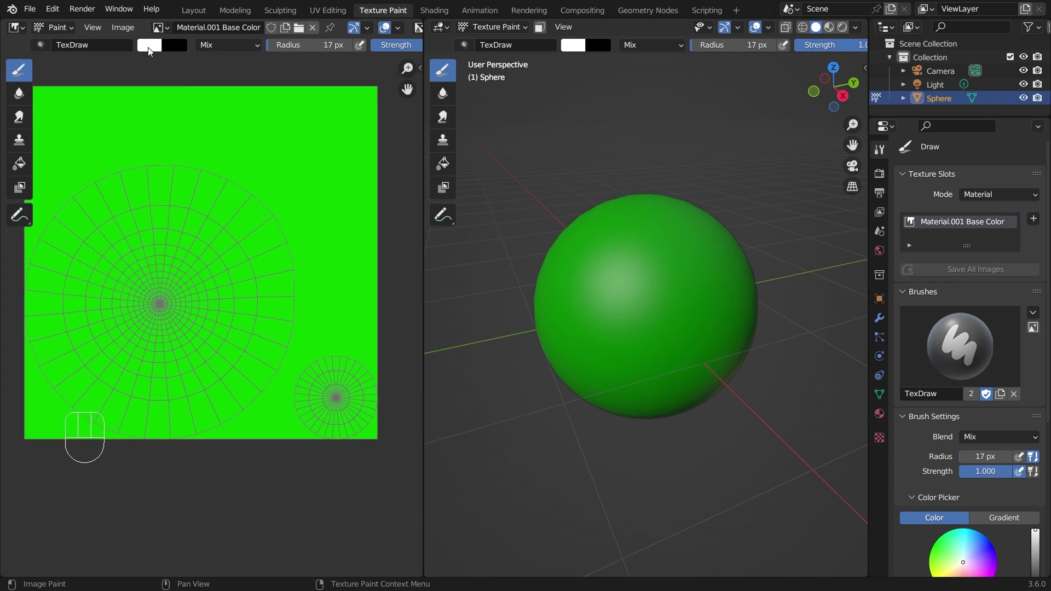
Choose a paint colour for the sphere's Base Color texture.
left_click(152, 51)
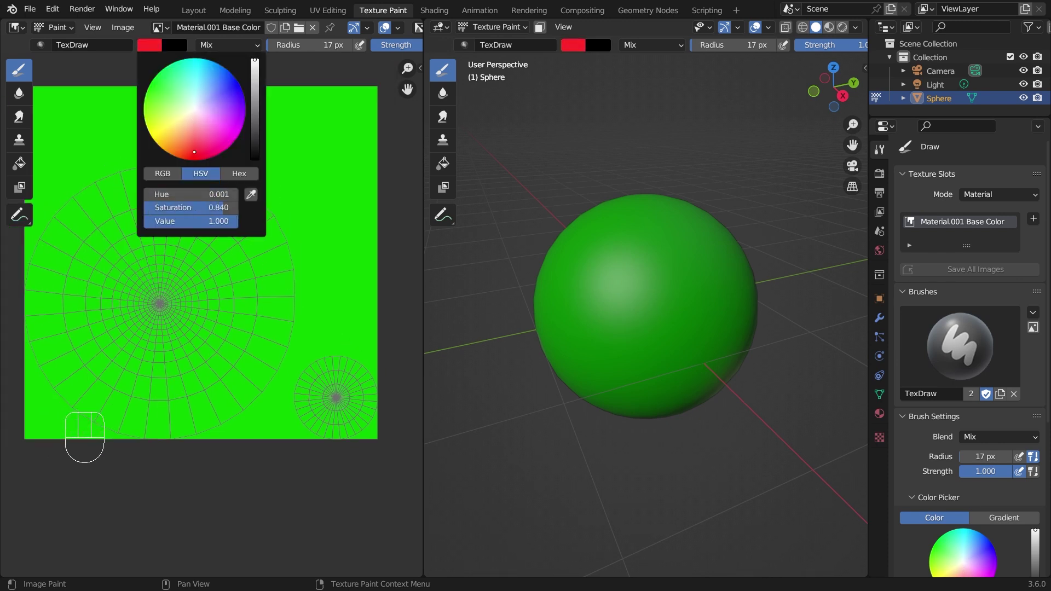
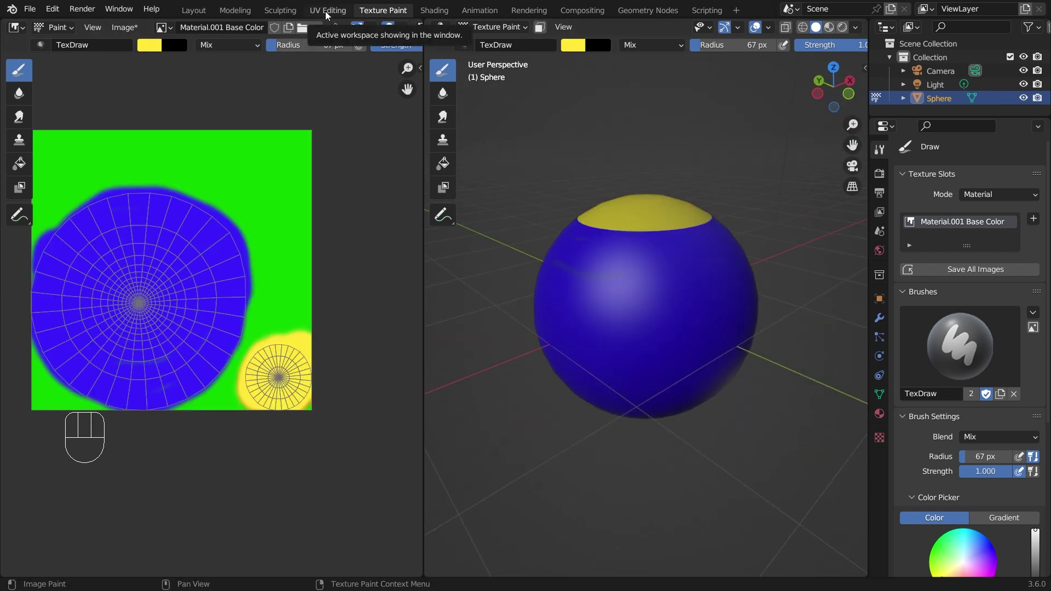
Return to the UV Editing workspace with the painted sphere.
left_click(329, 15)
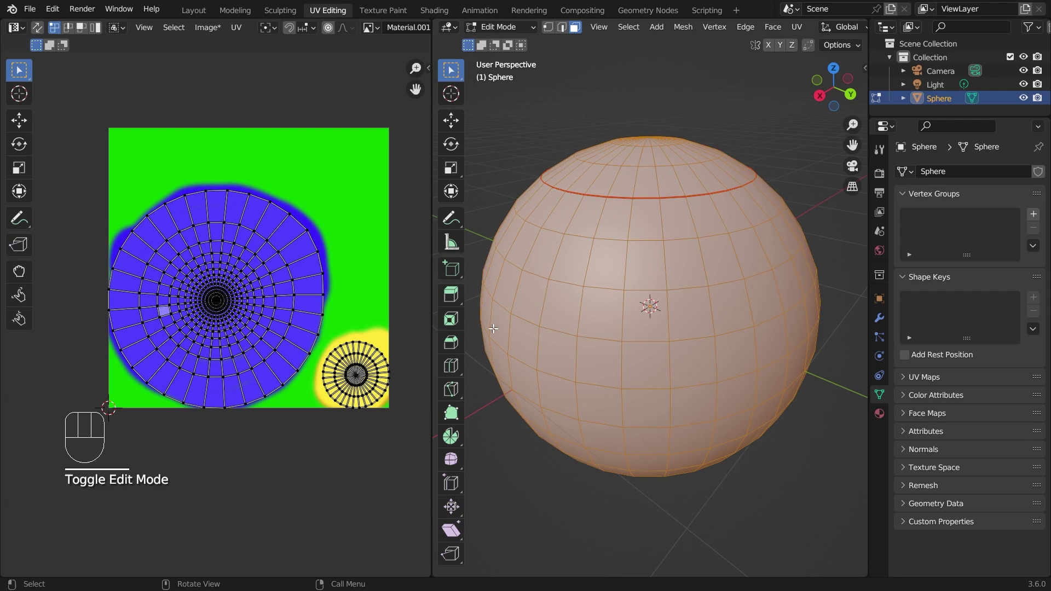
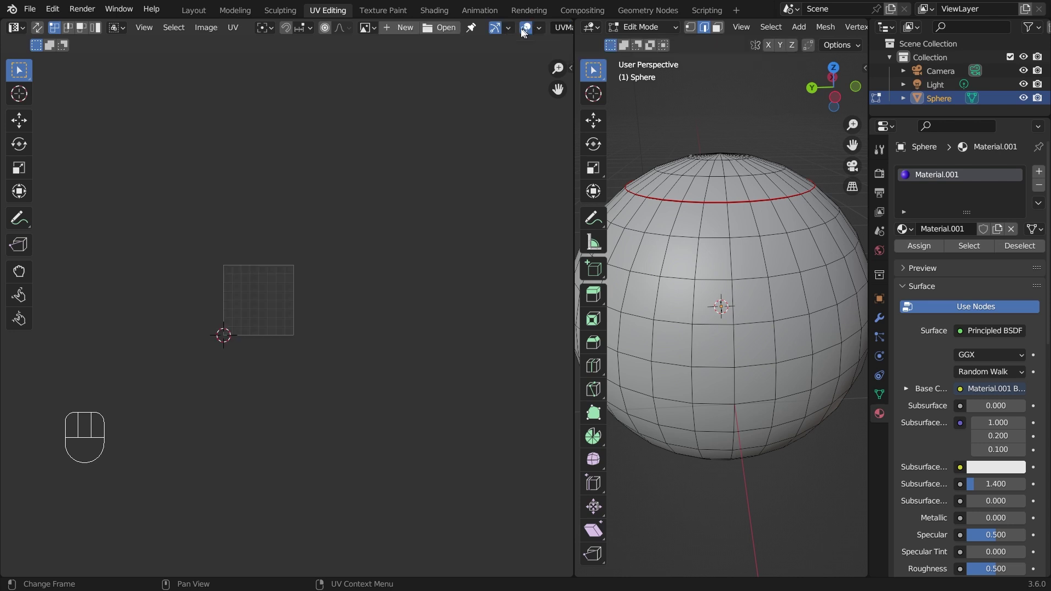
Orbit the sphere to view it side-on.
middle_click(244, 279)
middle_click(339, 285)
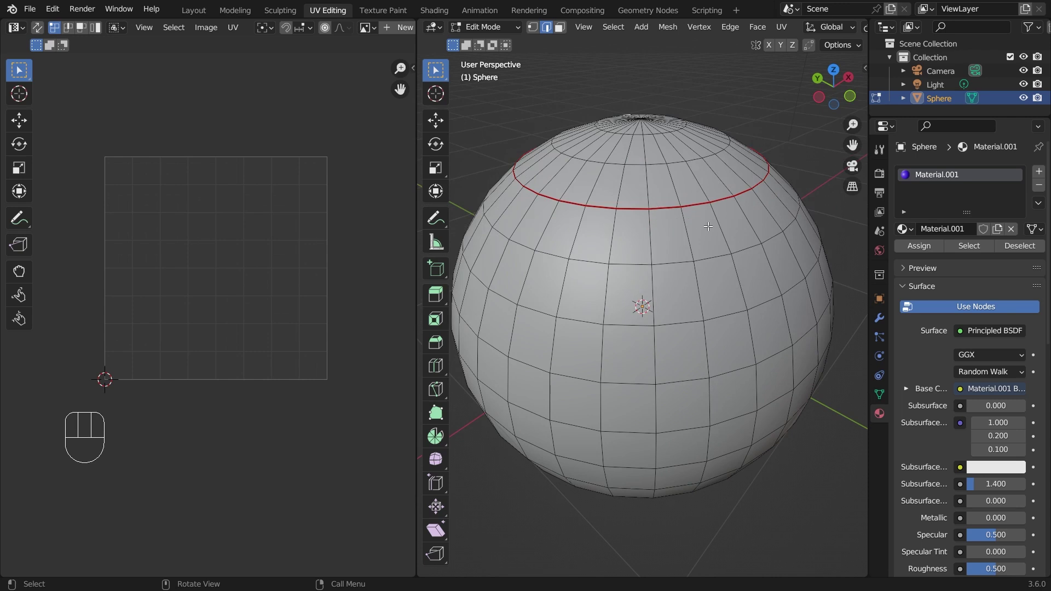
middle_click(749, 229)
middle_click(720, 210)
left_click_drag(695, 340, 671, 328)
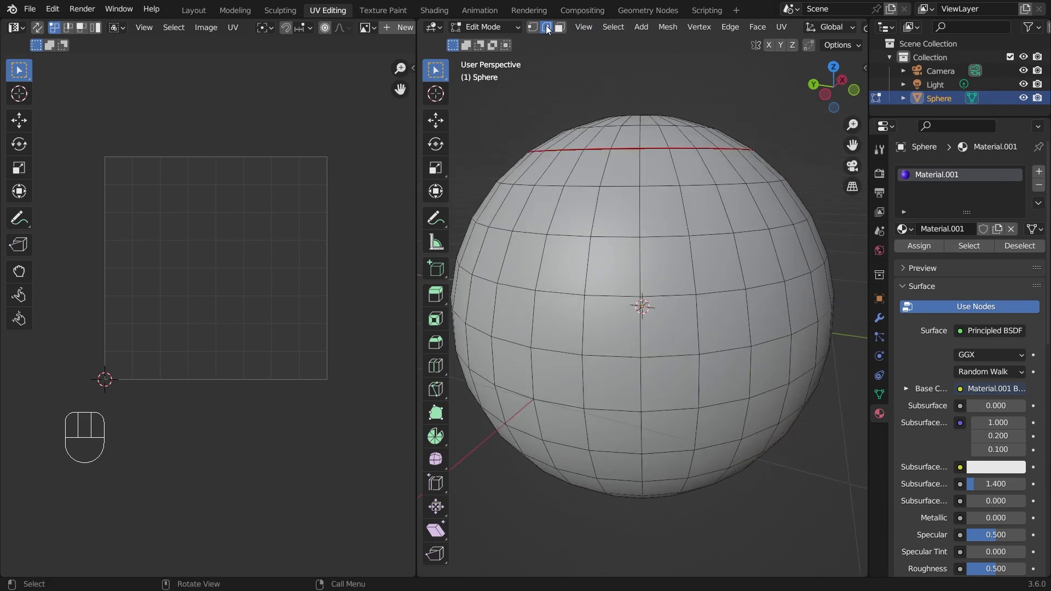
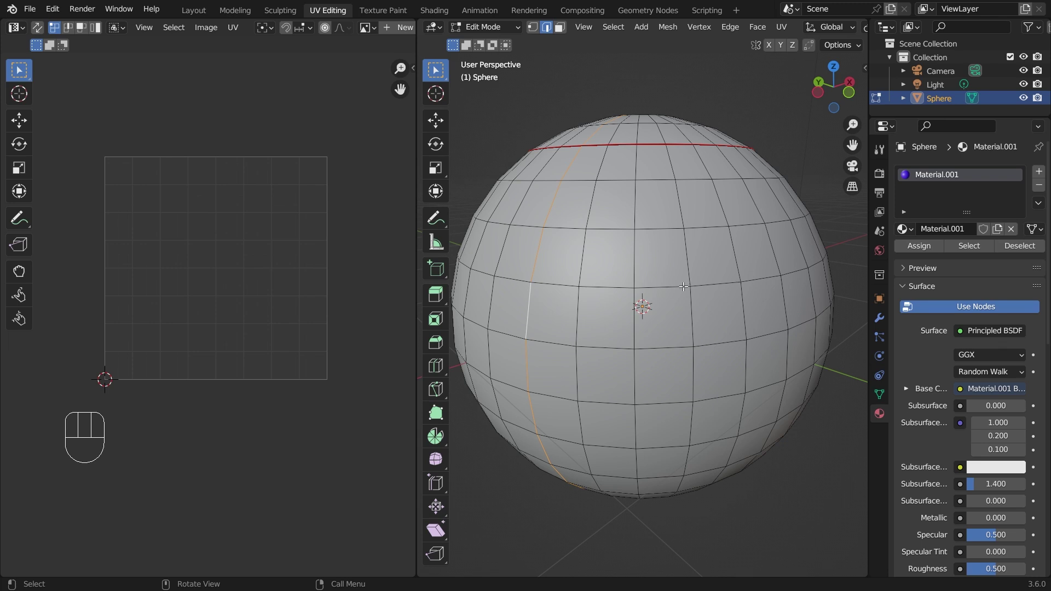
Select the equator edge loop and mark it as a seam.
left_click(683, 284)
left_click_drag(747, 324, 785, 324)
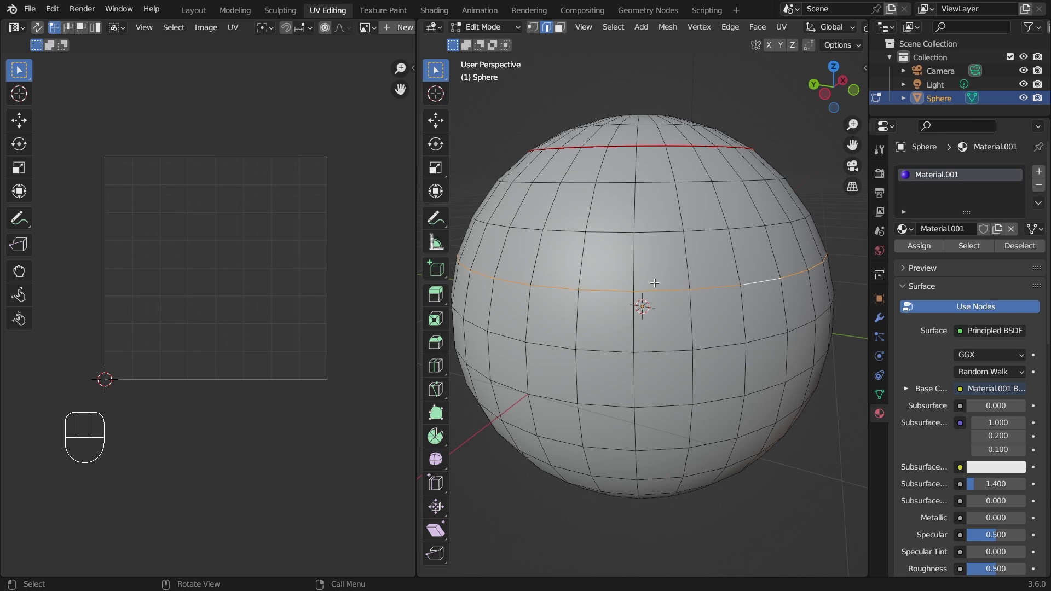
left_click_drag(665, 293, 771, 202)
key("u")
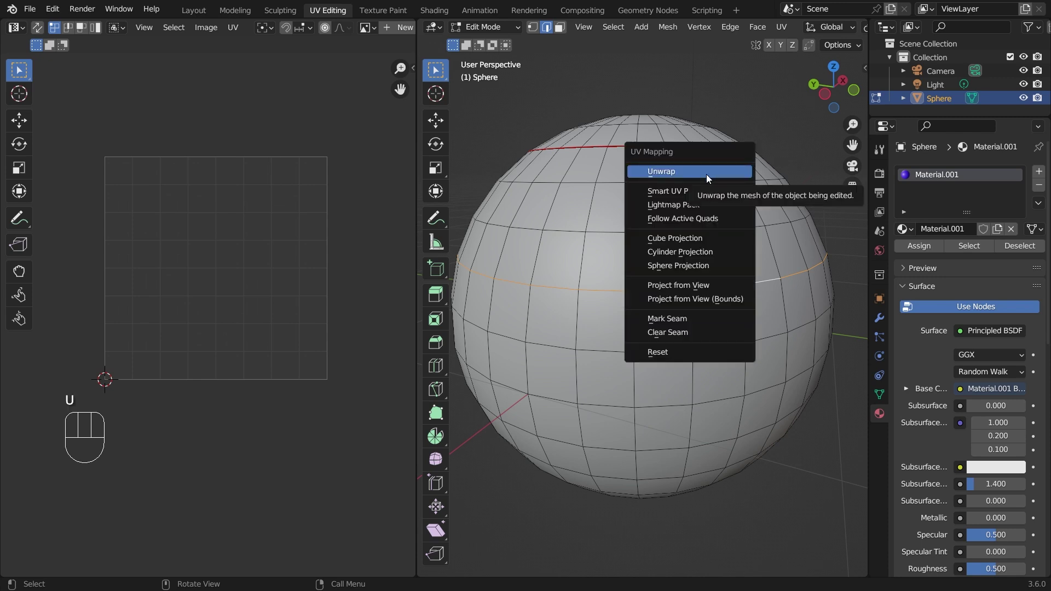
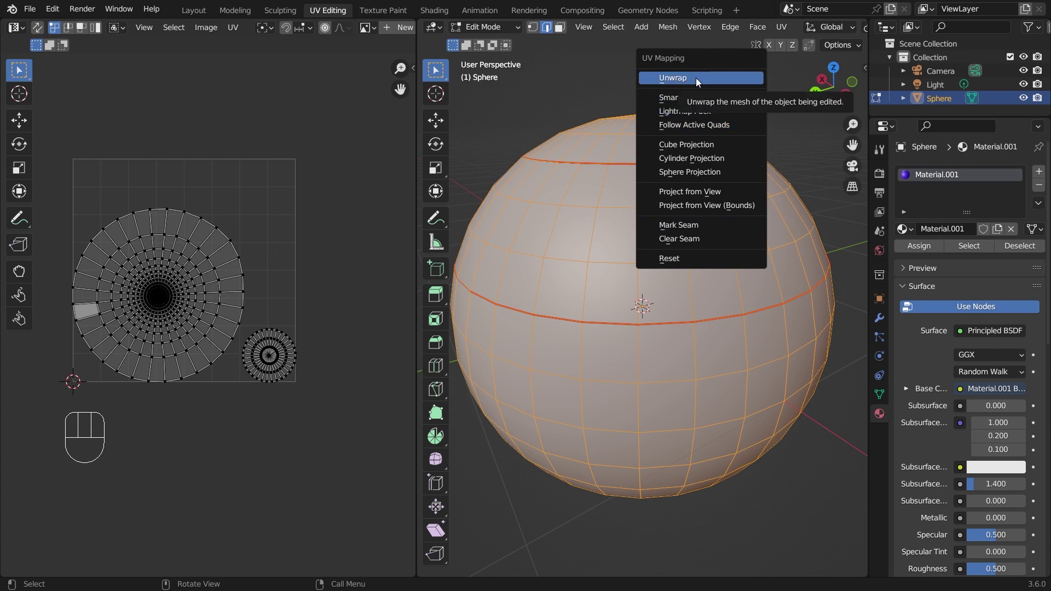
Unwrap the sphere along its seams into three UV islands.
middle_click(289, 270)
middle_click(343, 261)
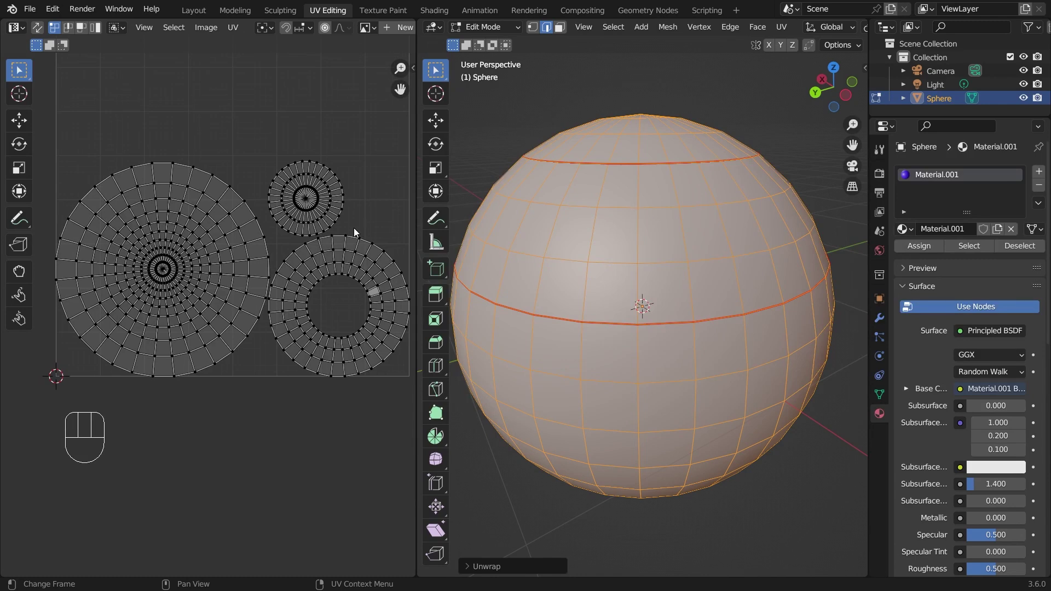
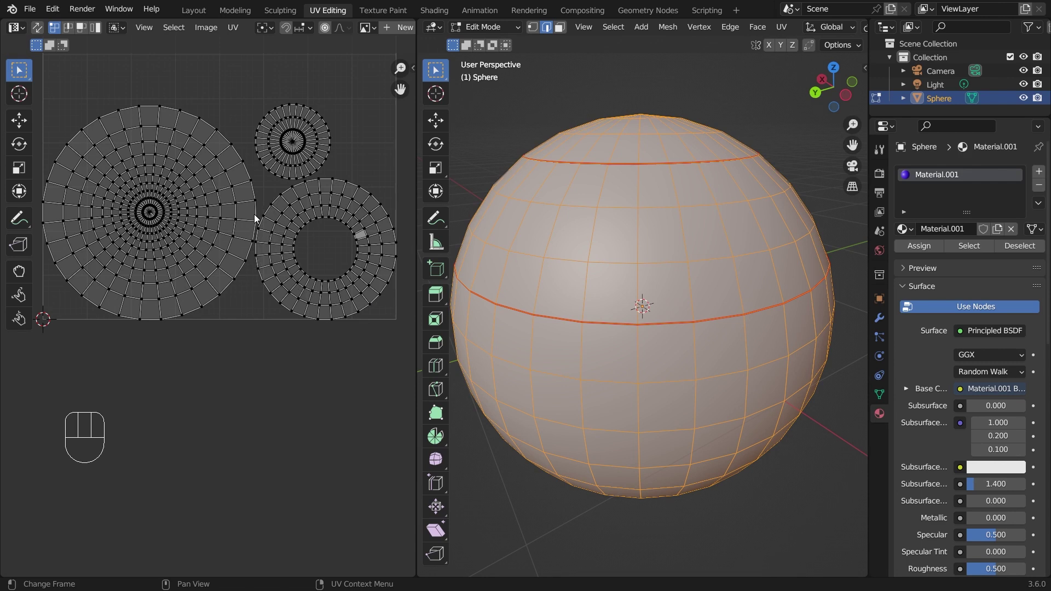
middle_click(258, 219)
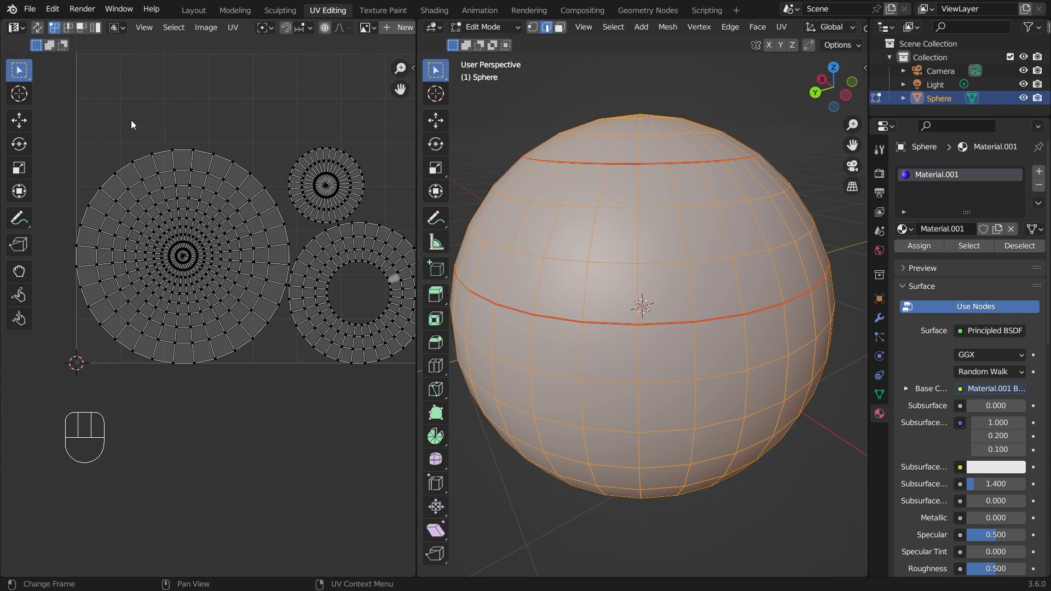
Select the largest UV island and shrink it.
left_click(134, 123)
left_click_drag(188, 174, 207, 185)
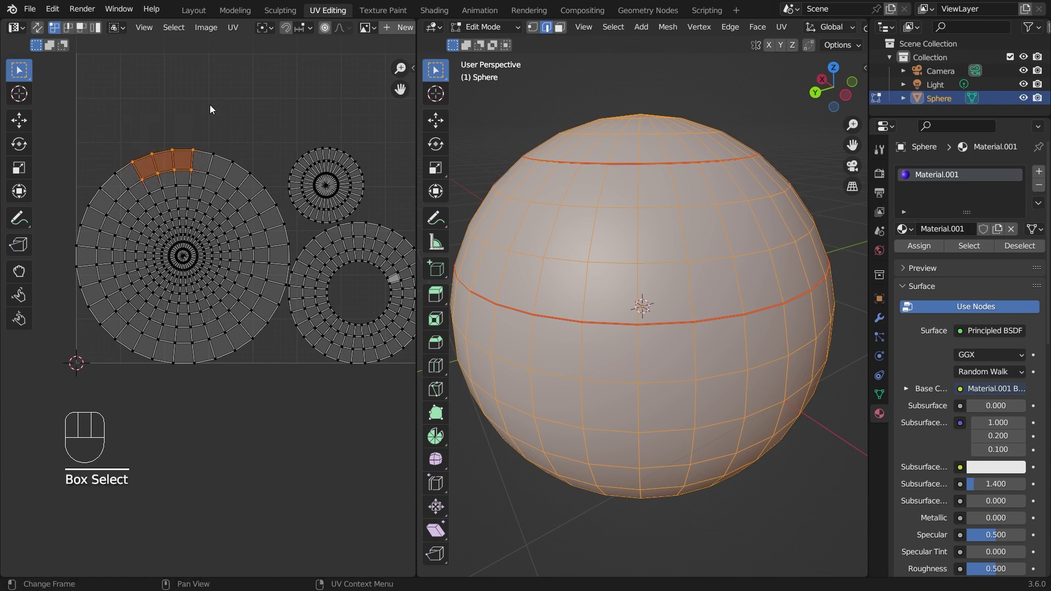
key("ctrl+l")
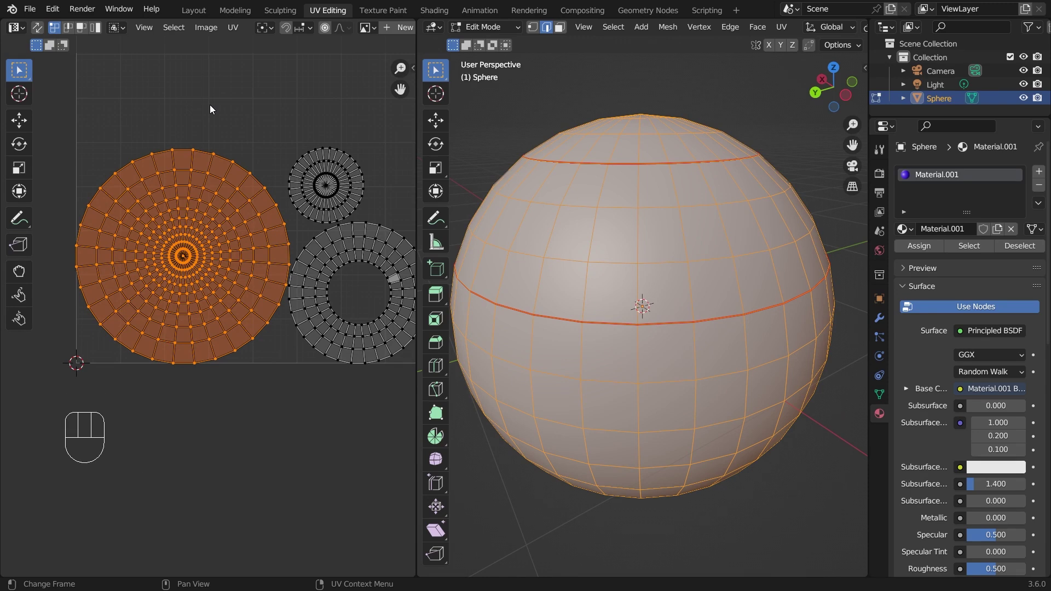
key("s")
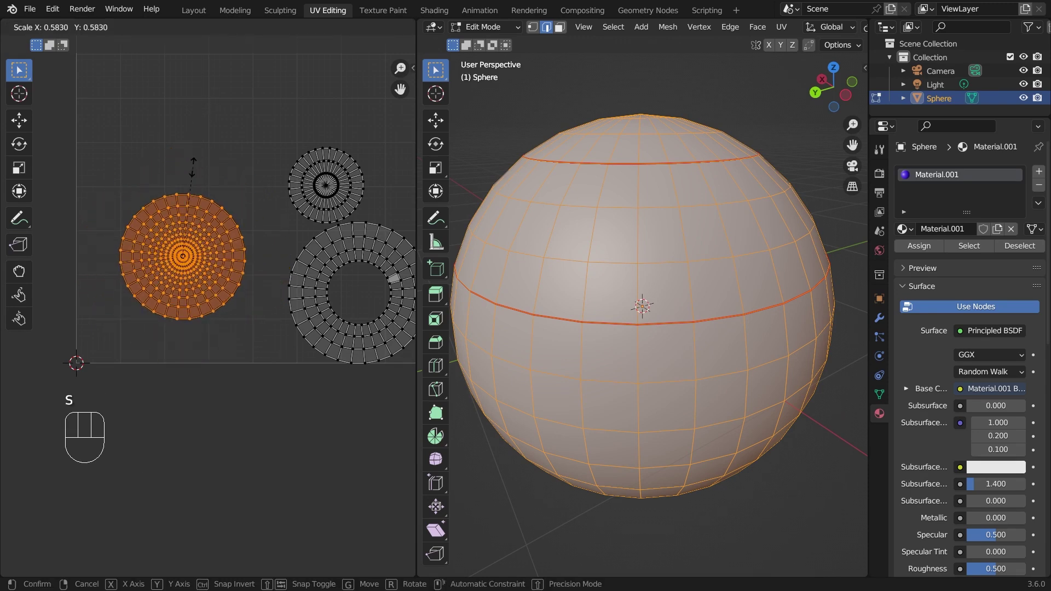
key("f")
Move the shrunken island to the upper left of the UV editor.
key("g")
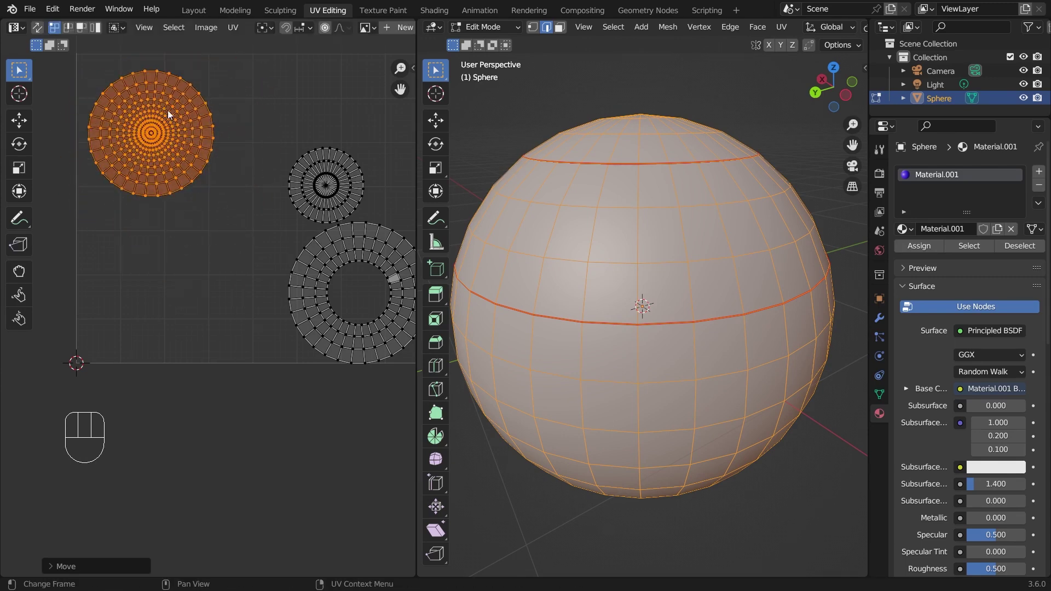
left_click_drag(290, 130, 262, 128)
left_click(316, 131)
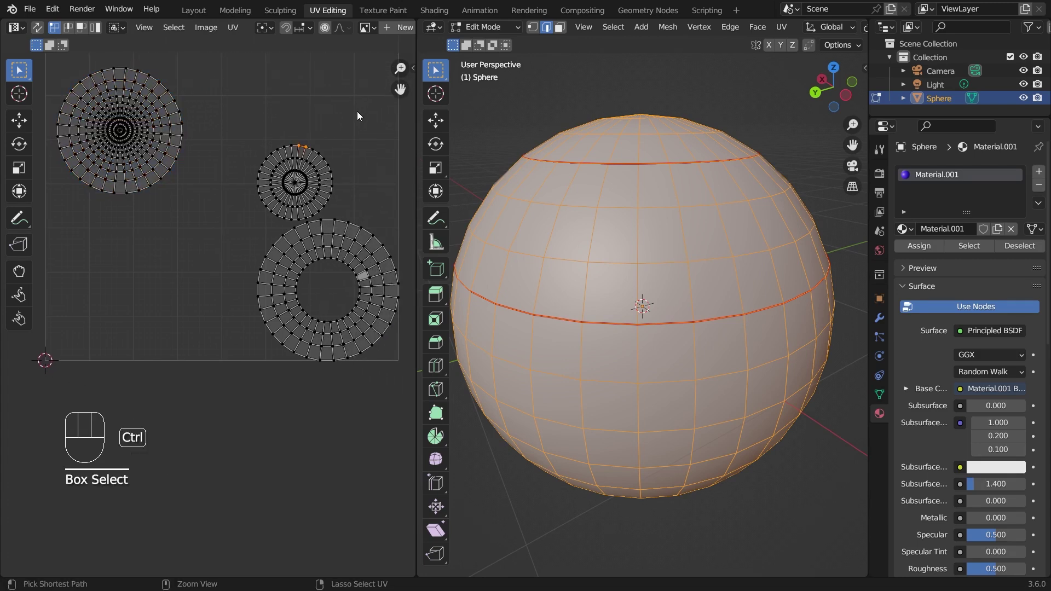
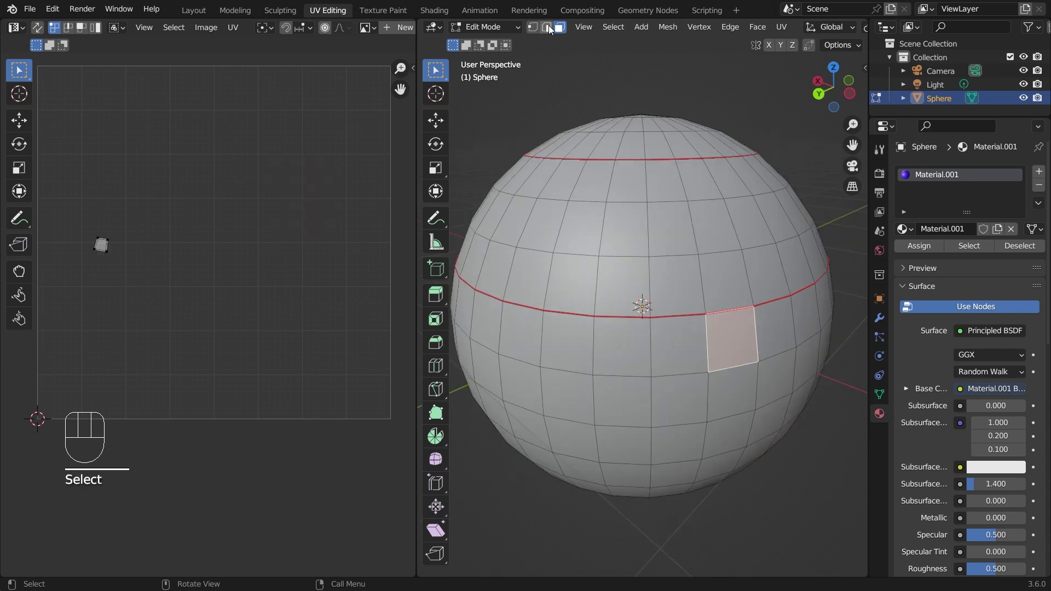
Clear the seam on the sphere's equator loop, keeping the top seam, and try Lightmap Pack on the whole sphere.
left_click(552, 29)
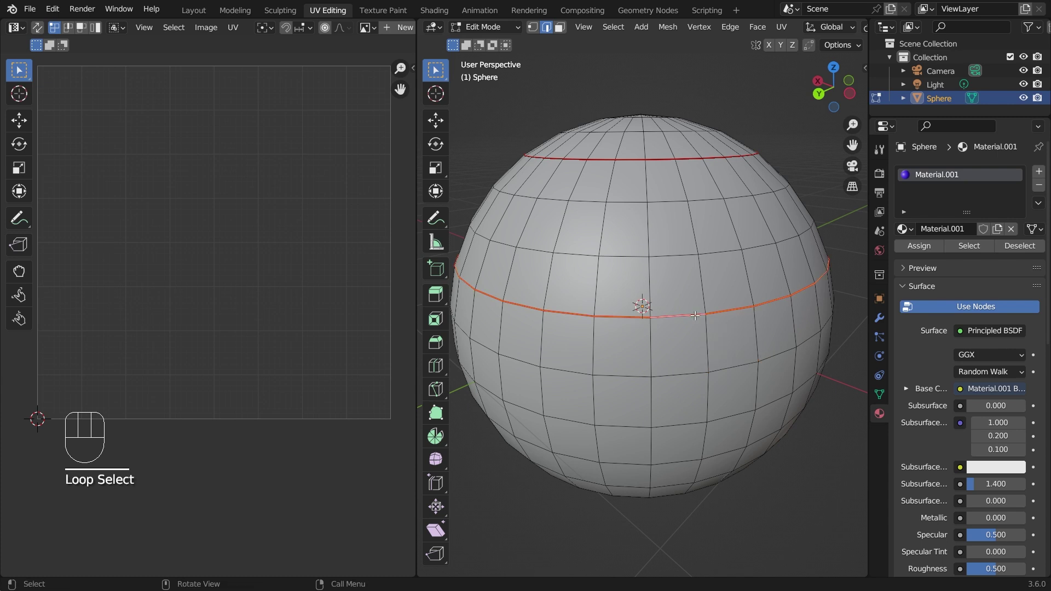
key("u")
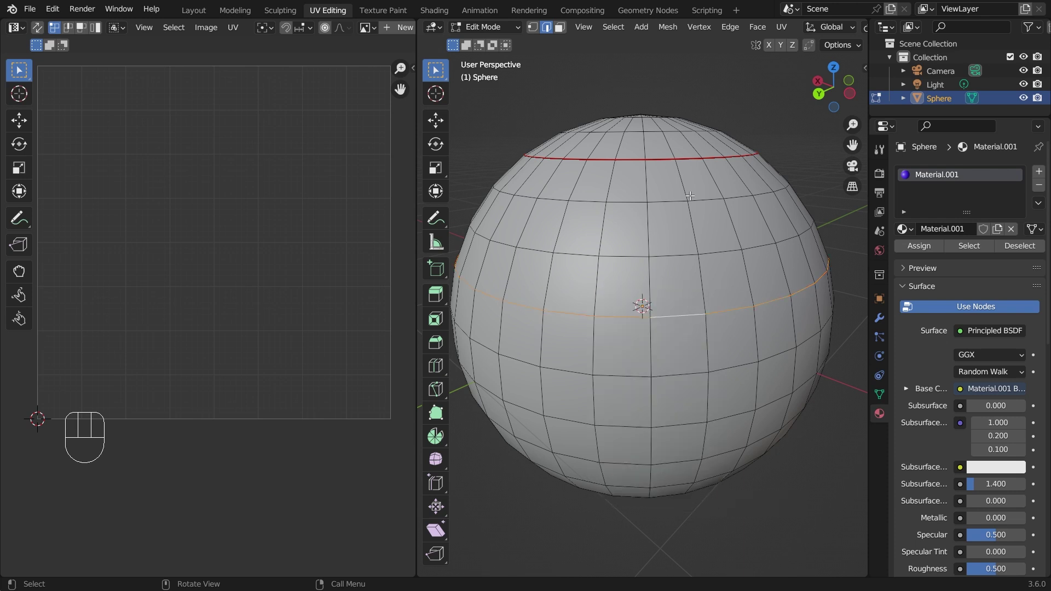
key("a")
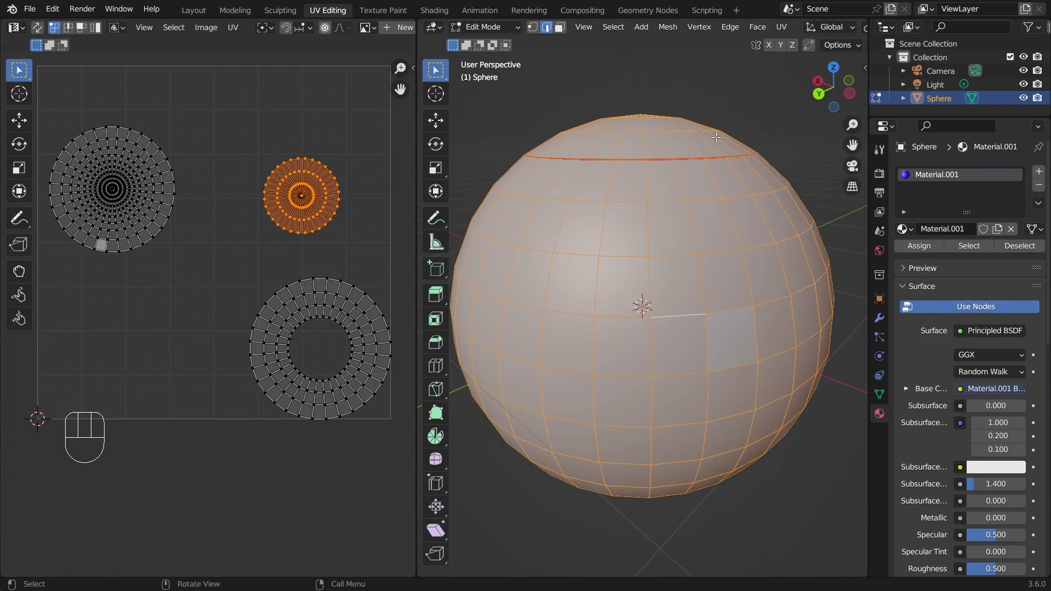
key("u")
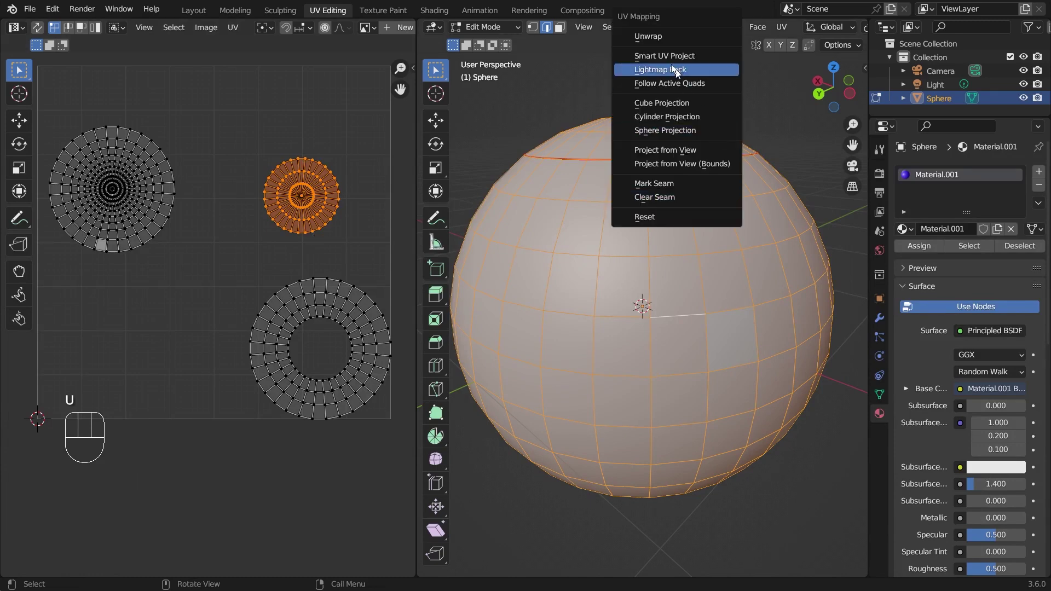
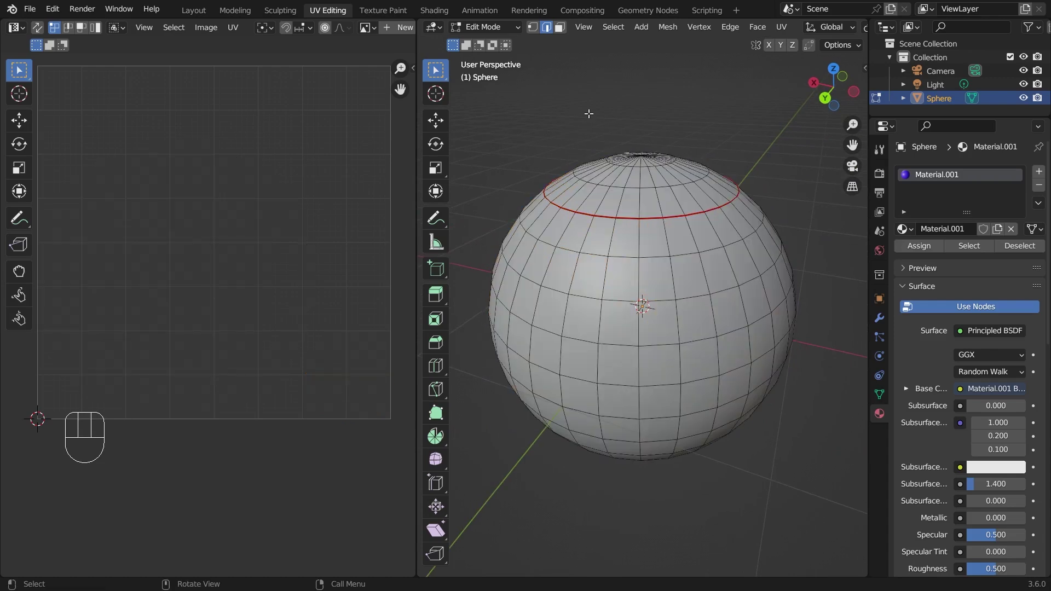
Select a small patch of faces on the sphere's front in face mode.
left_click(567, 33)
left_click_drag(635, 126, 678, 125)
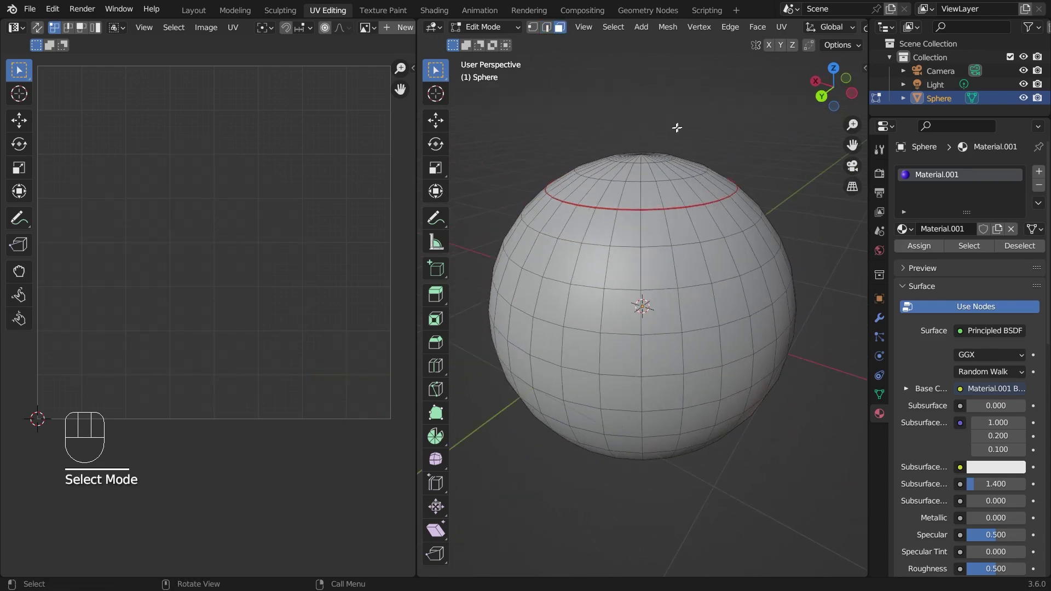
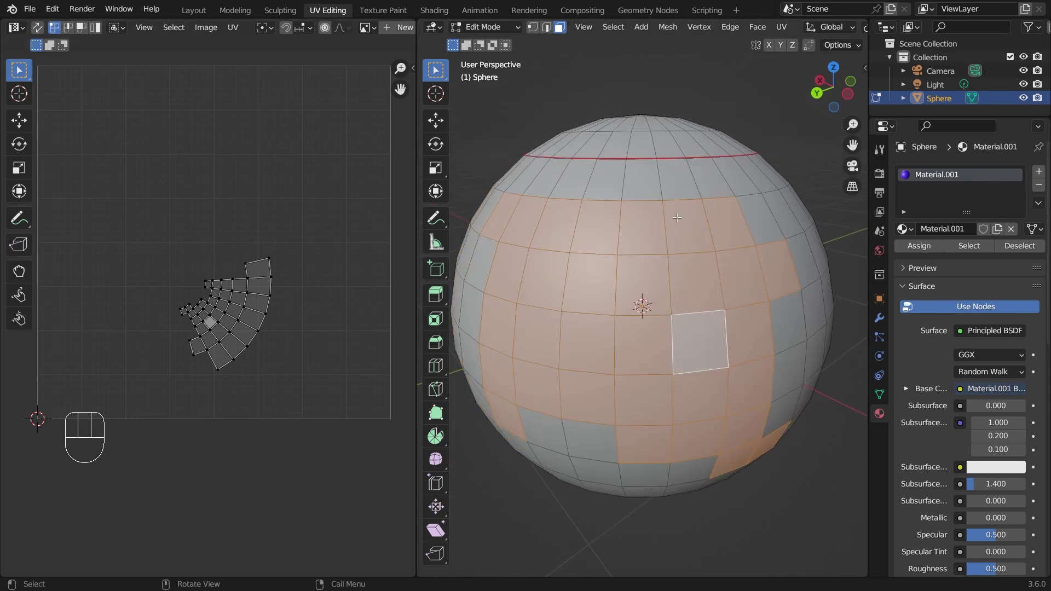
key("u")
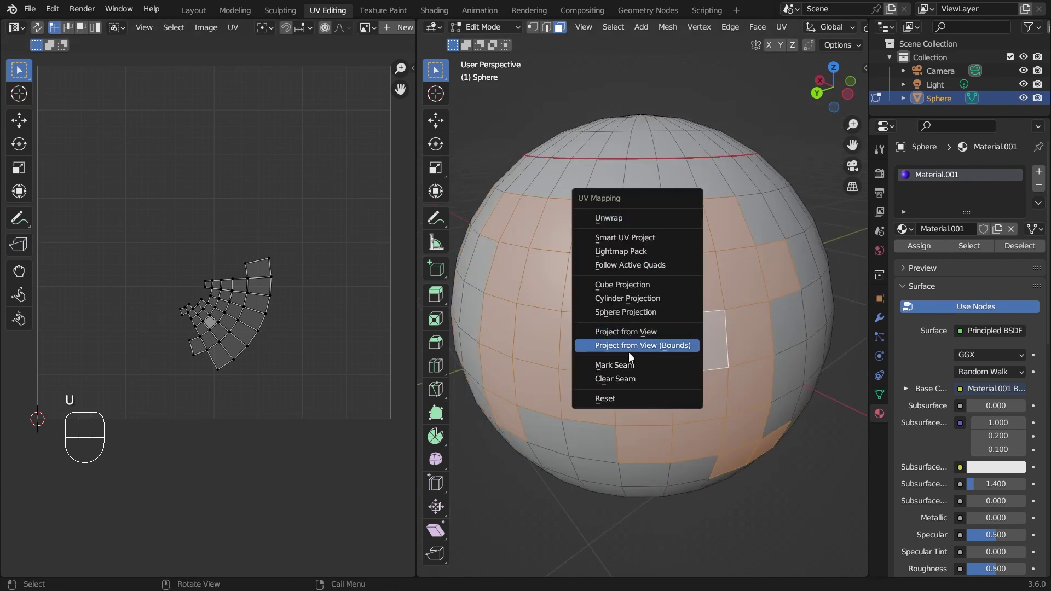
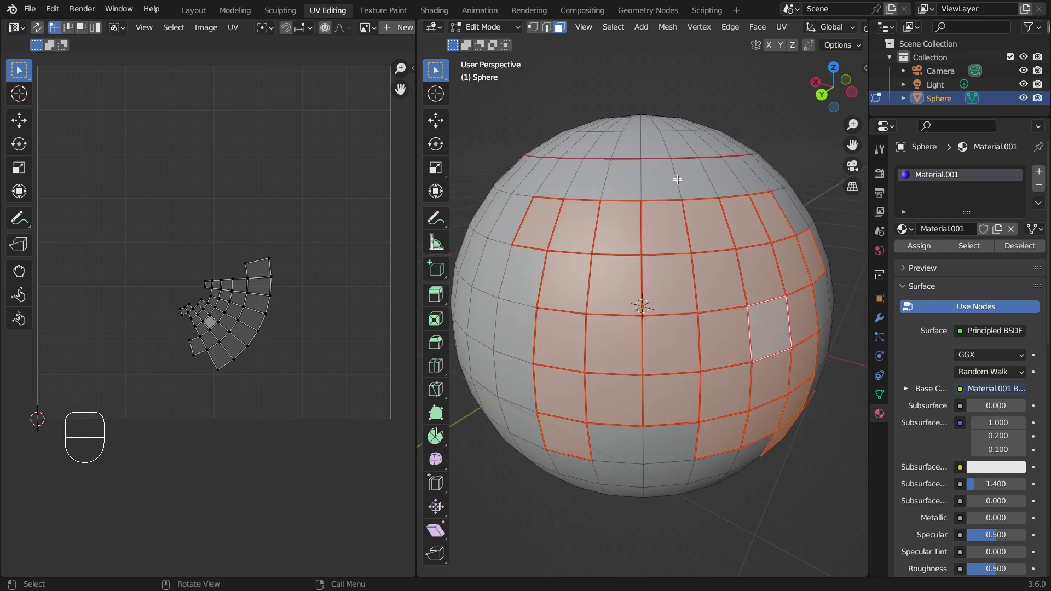
key("u")
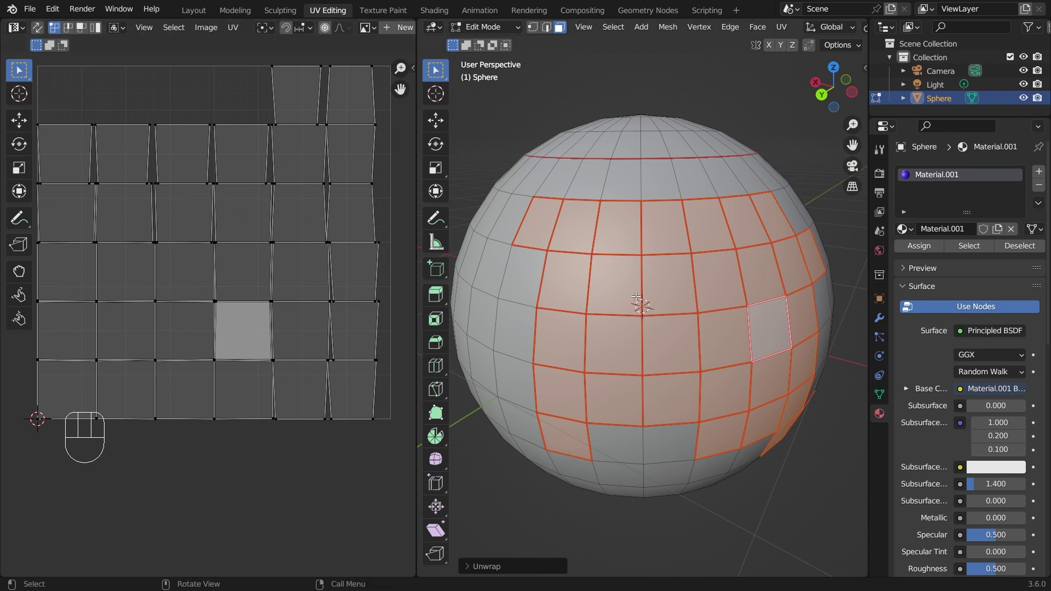
key("ctrl+z")
key("ctrl+z")
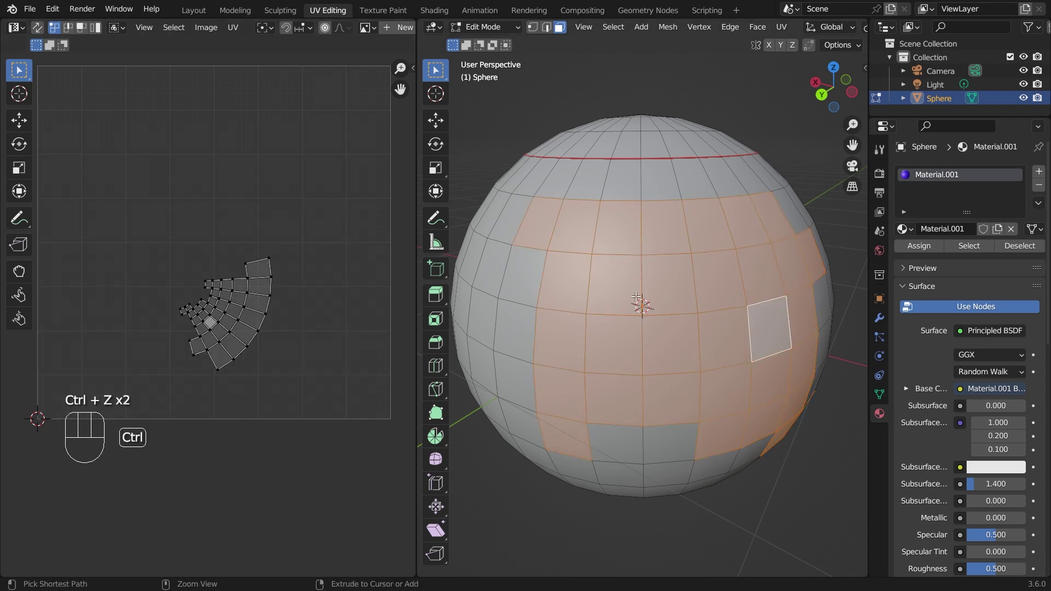
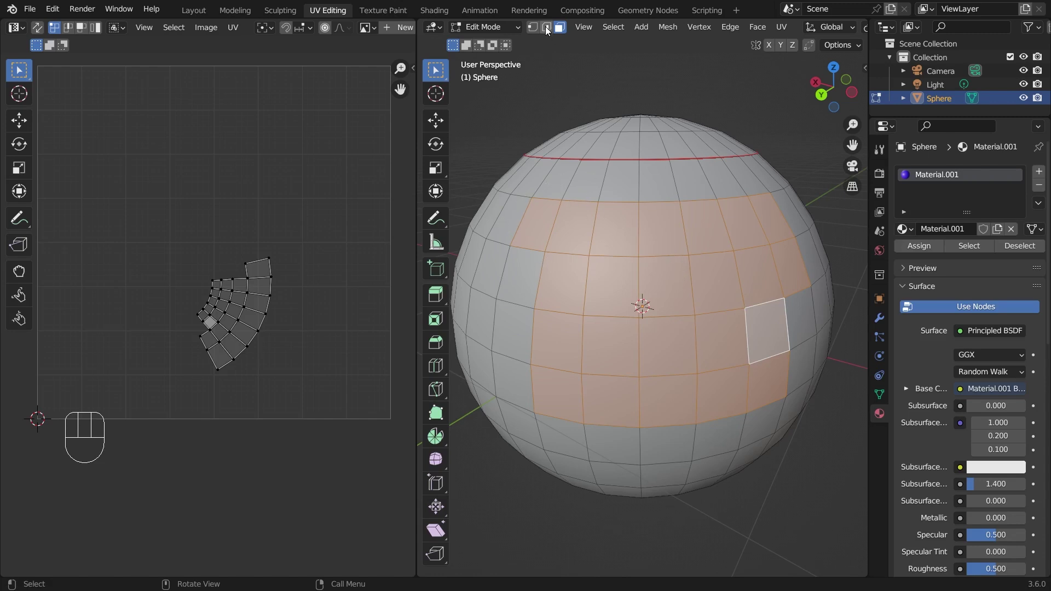
Circle-select a broad band of faces wrapping around the upper front of the sphere.
left_click(549, 30)
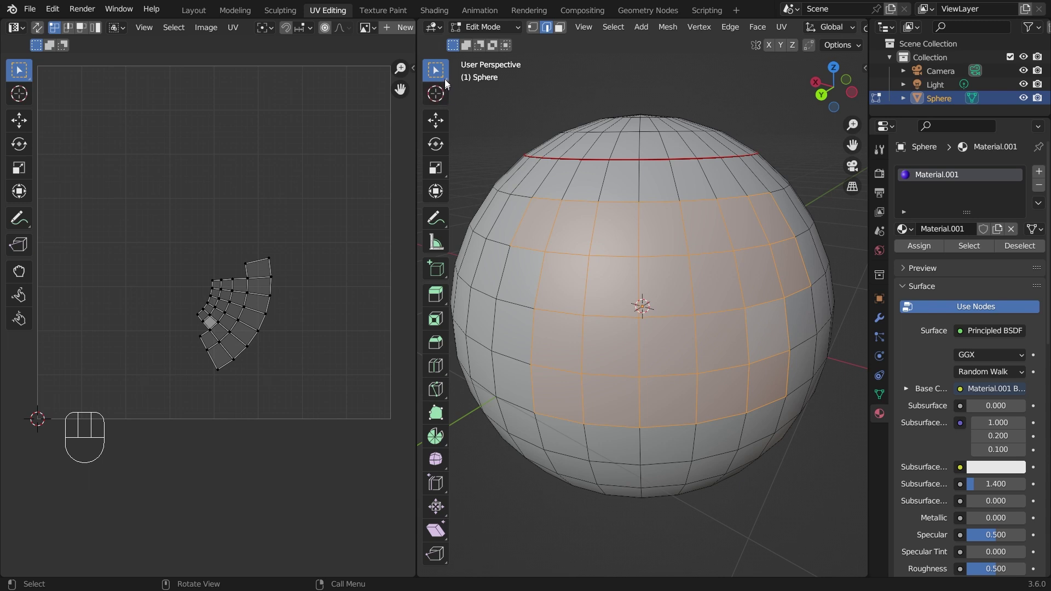
left_click_drag(450, 82, 446, 82)
left_click_drag(442, 71, 511, 128)
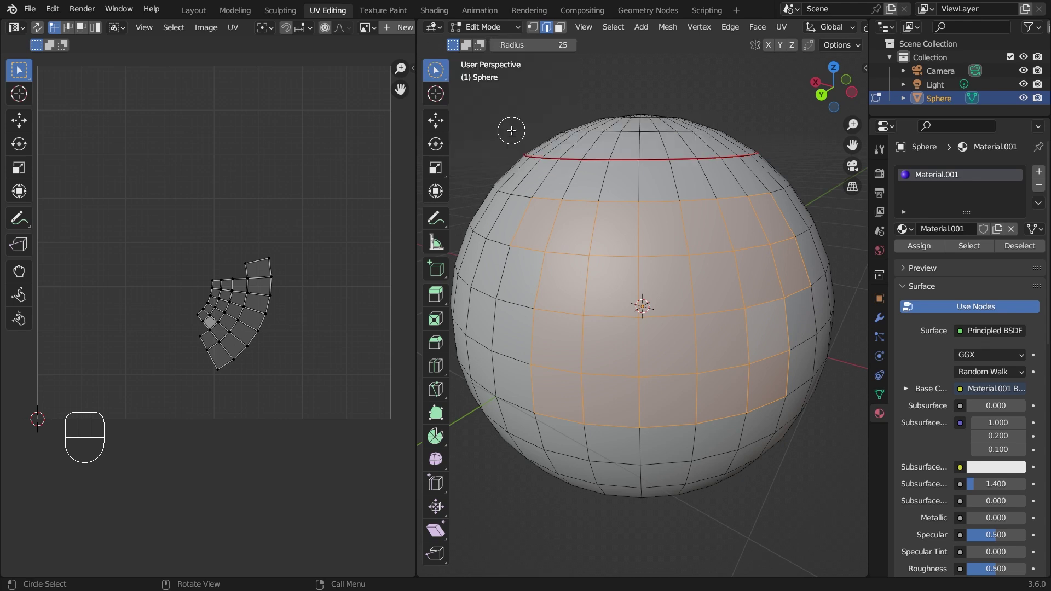
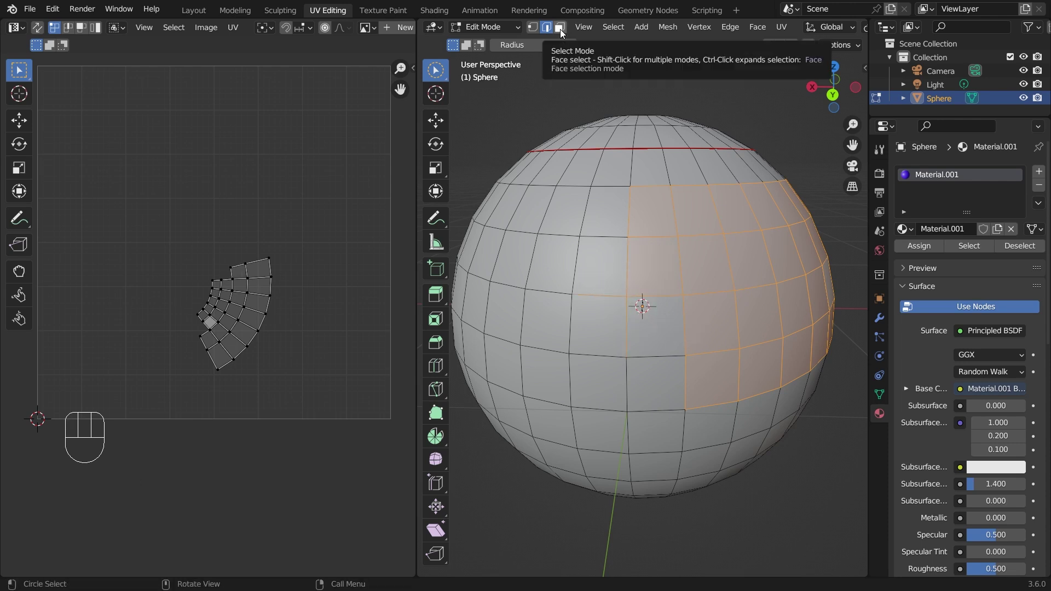
middle_click(728, 330)
left_click_drag(580, 324, 714, 418)
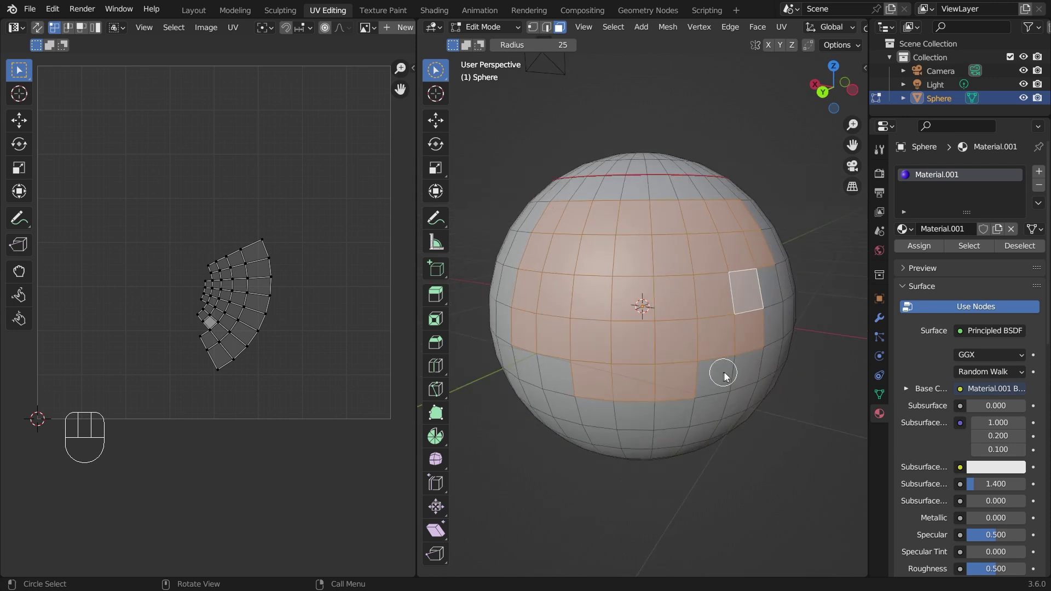
Switch to edge mode so only the band's boundary edges stay selected.
left_click(548, 30)
middle_click(691, 244)
middle_click(705, 285)
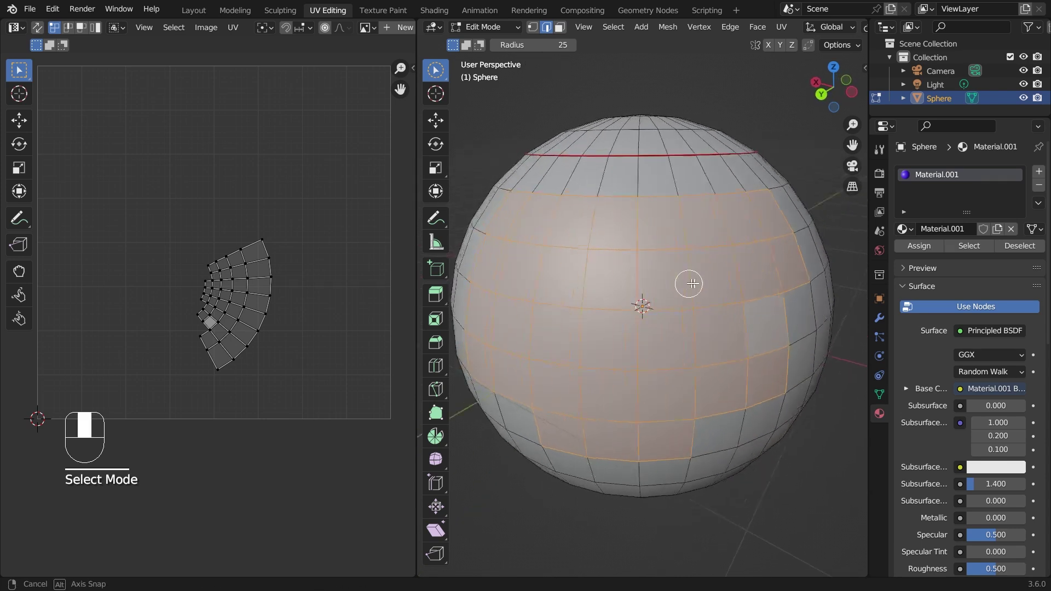
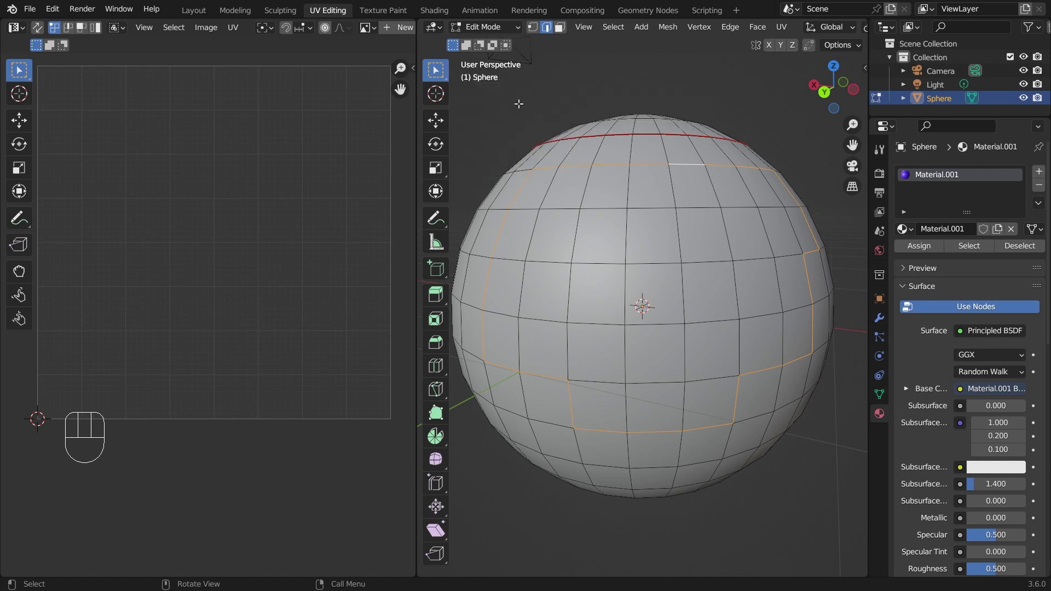
Mark the band's outline edges as seams and unwrap the whole sphere with the new seams.
left_click_drag(712, 326, 708, 335)
key("u")
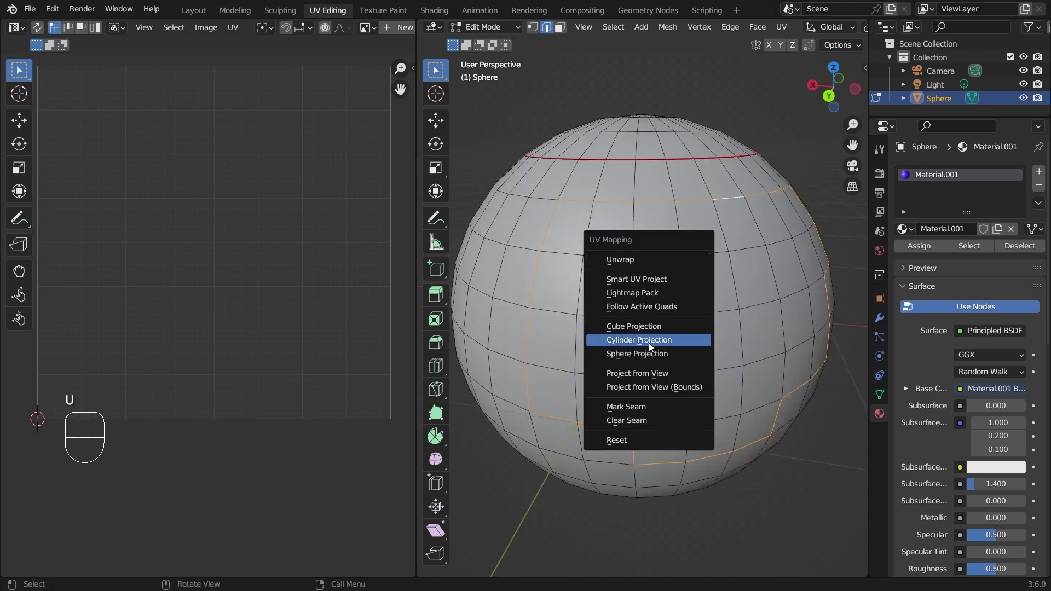
left_click_drag(750, 295, 699, 283)
middle_click(745, 319)
key("u")
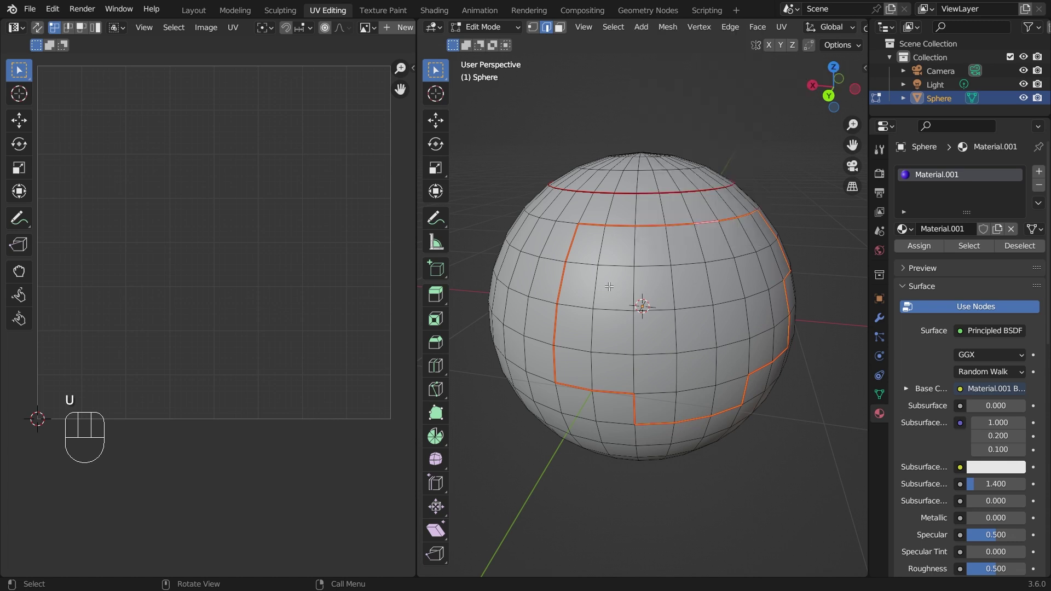
key("a")
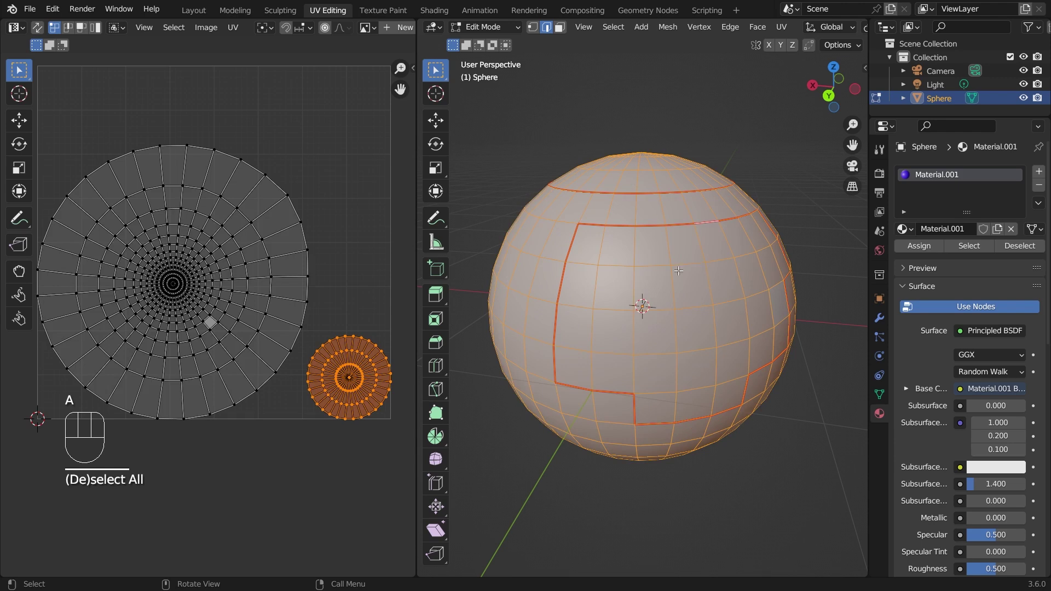
key("u")
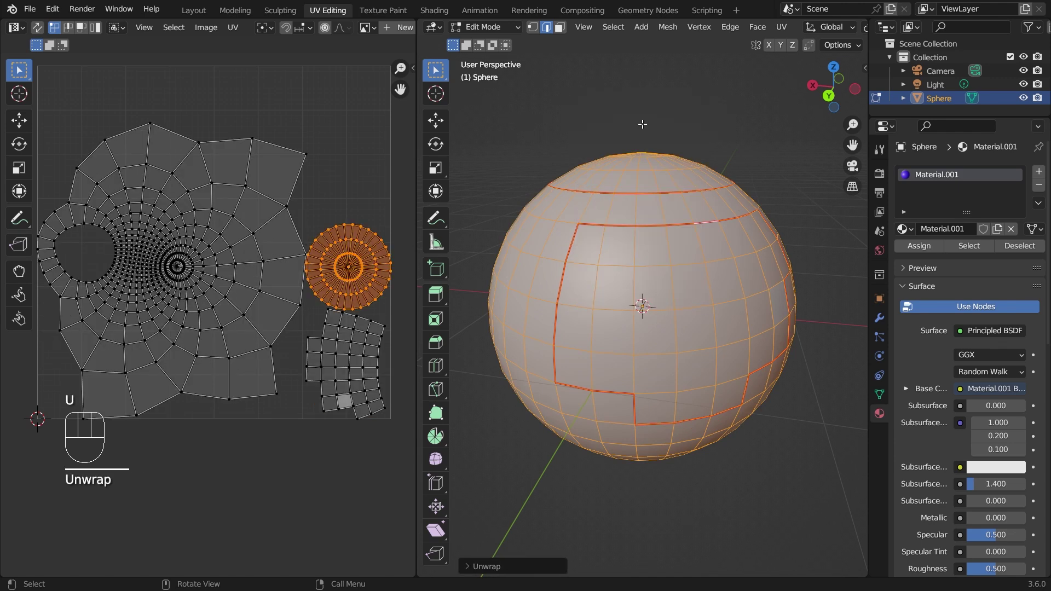
Select the linked UV islands in the UV editor and scale them down to fit the image area.
middle_click(355, 301)
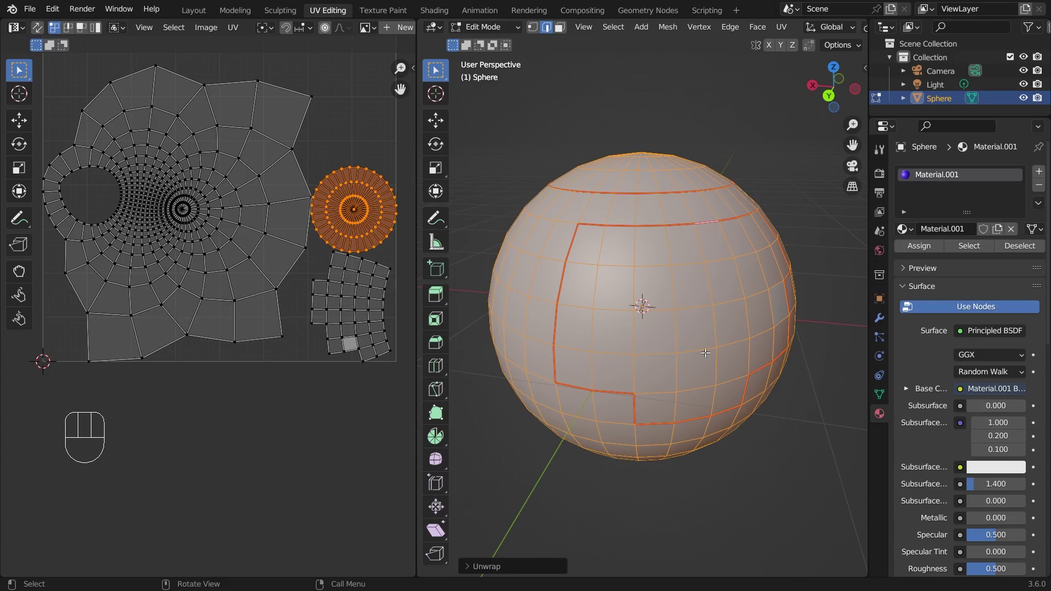
middle_click(366, 282)
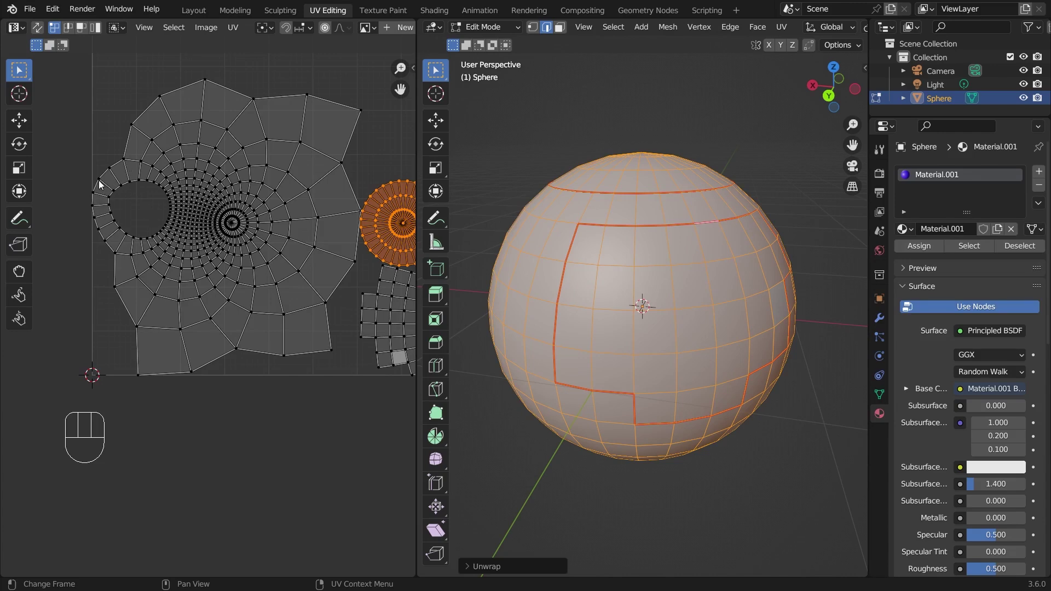
left_click_drag(179, 71, 277, 117)
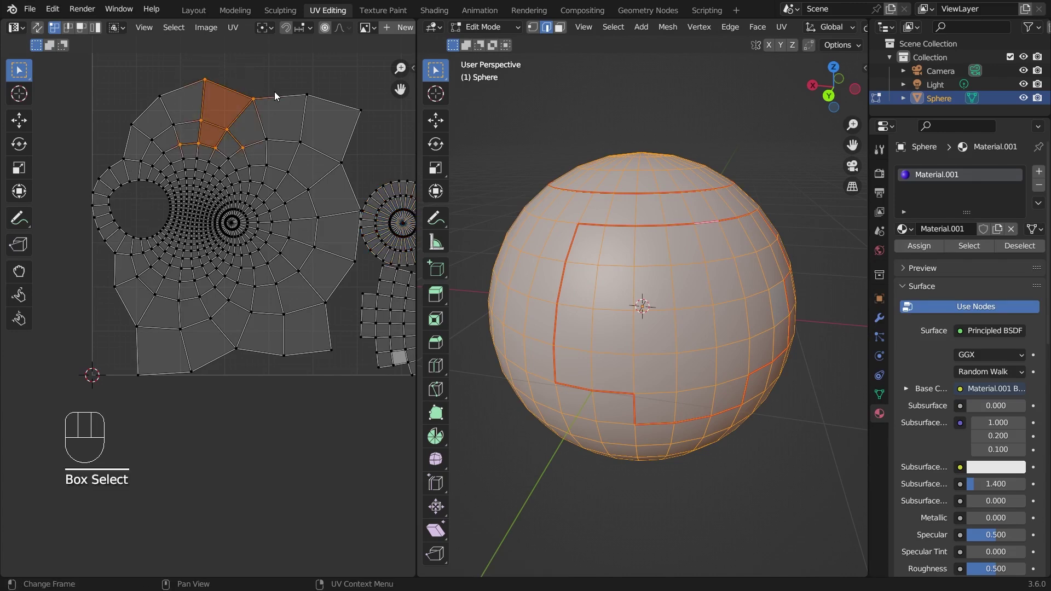
key("ctrl+l")
key("s")
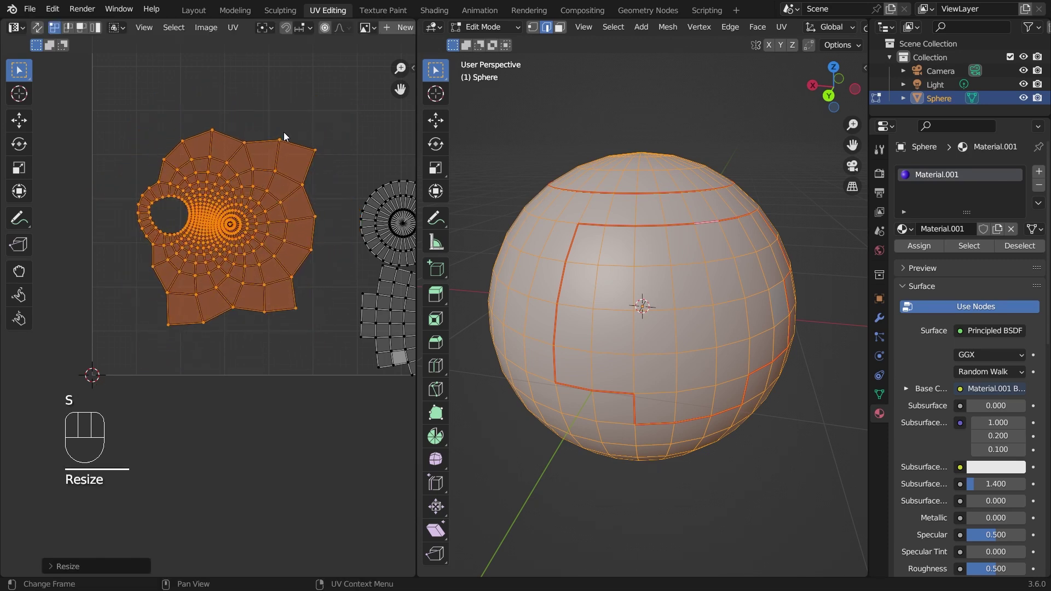
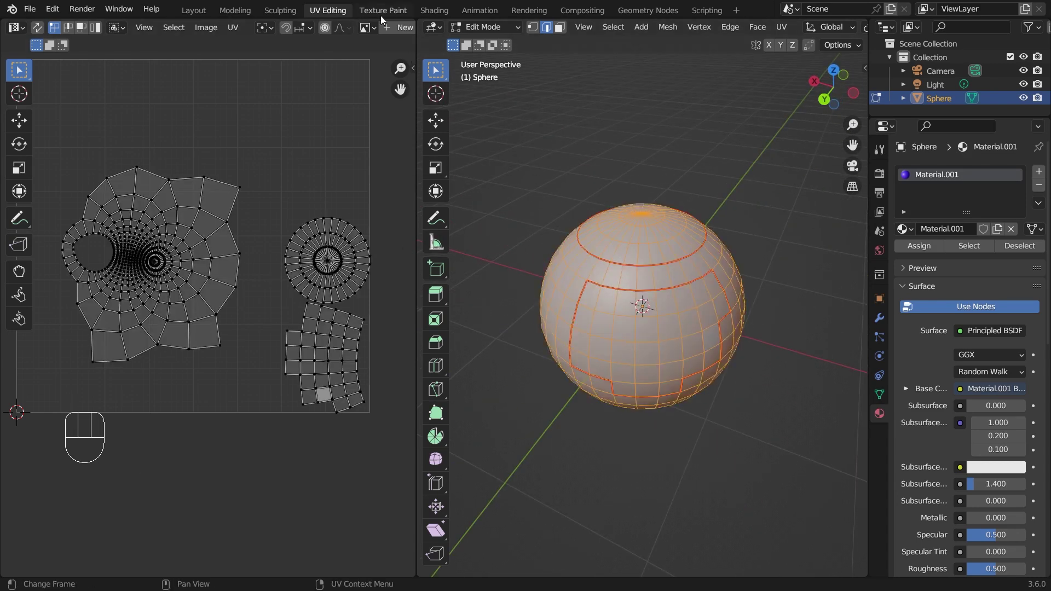
View the painted sphere in the Texture Paint workspace, navigating around the result.
left_click(388, 16)
middle_click(270, 305)
middle_click(341, 173)
middle_click(286, 217)
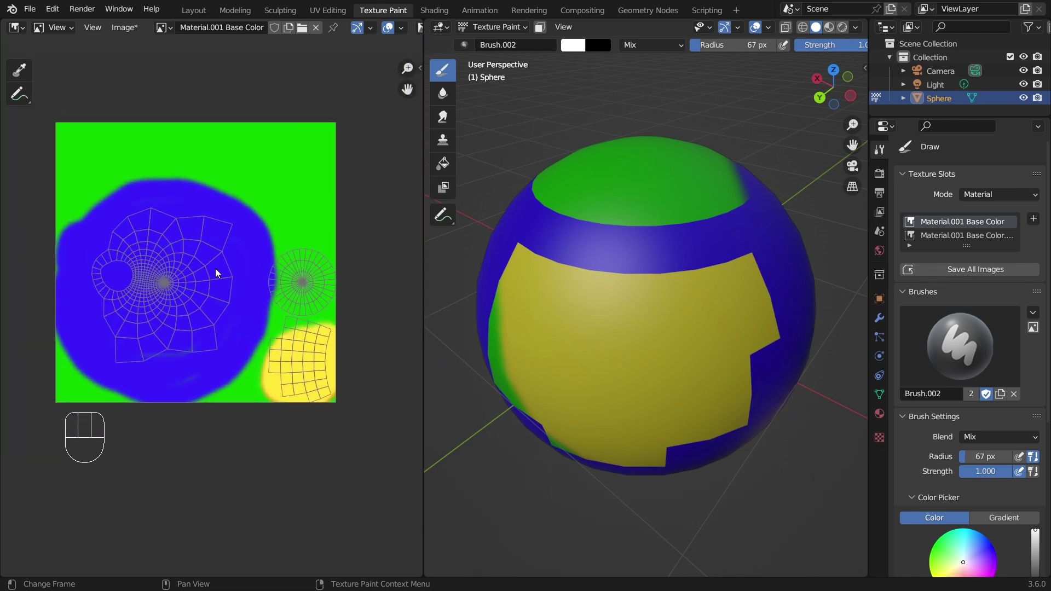
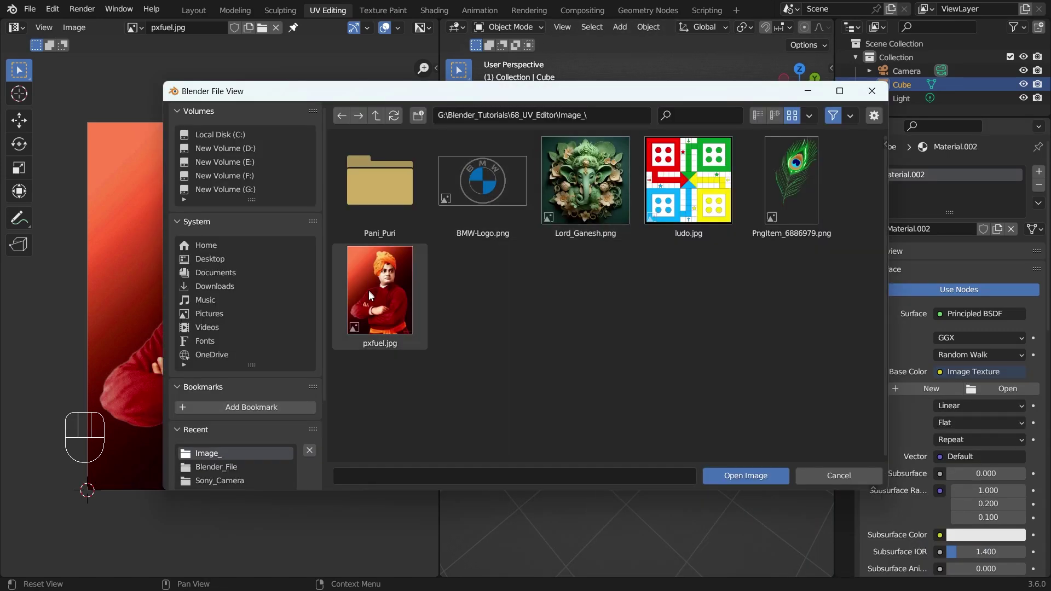
left_click_drag(694, 352, 679, 343)
key("a")
left_click_drag(687, 348, 647, 352)
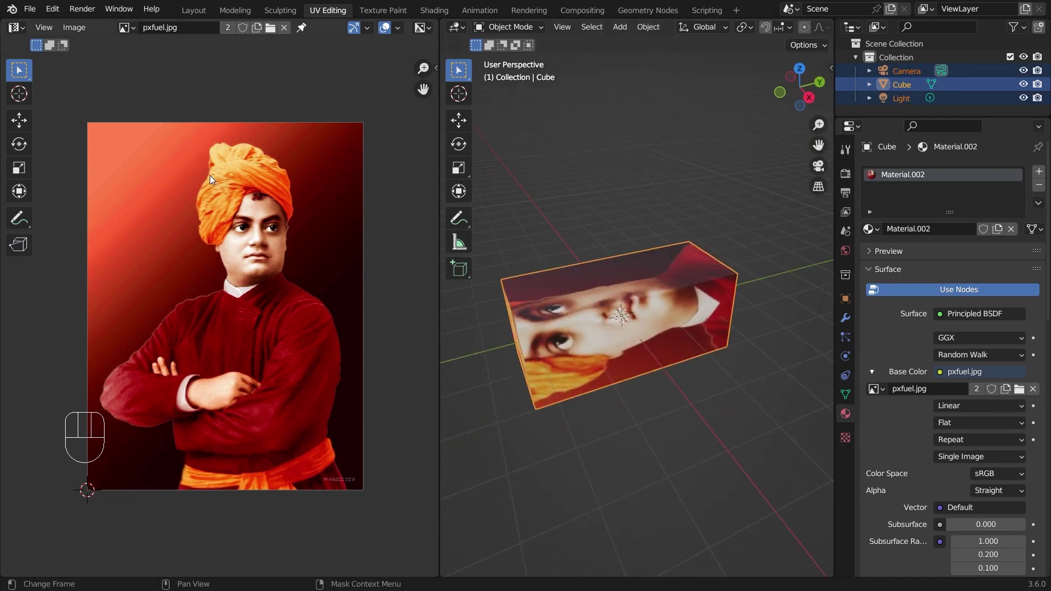
double_click(211, 75)
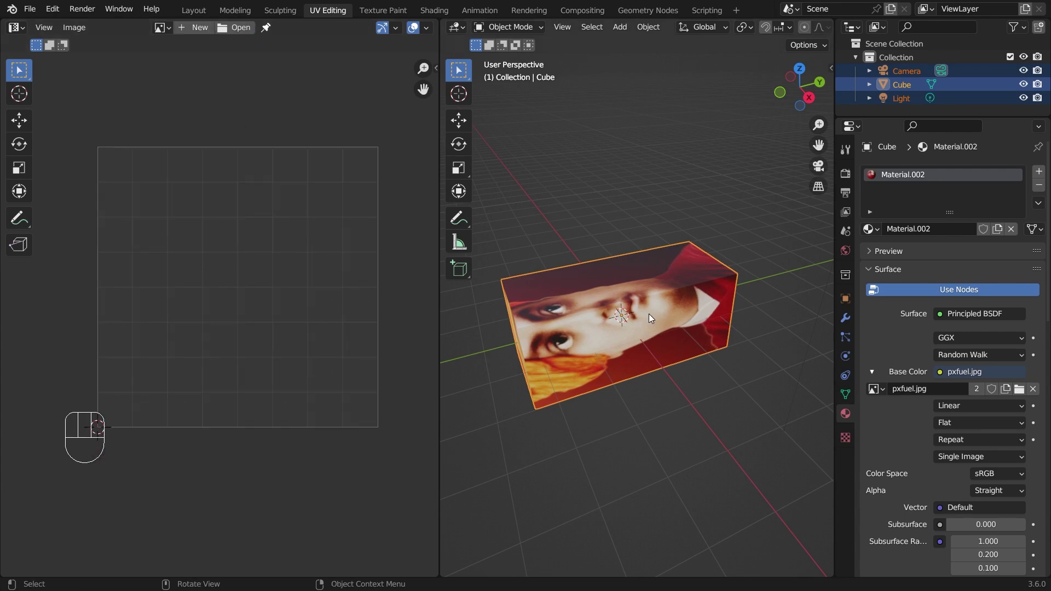
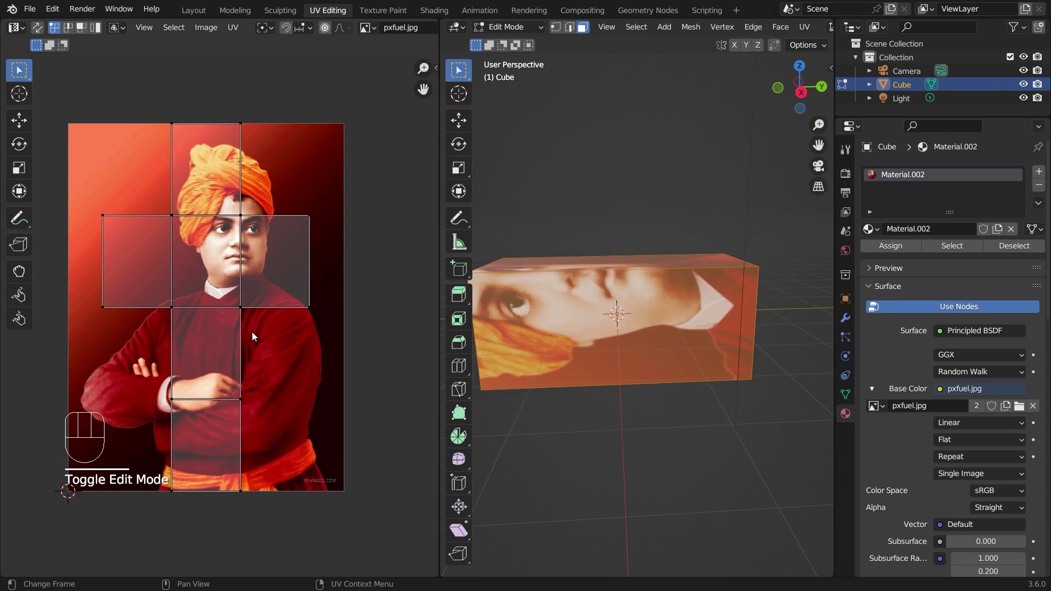
Apply Cube Projection to the cube's UVs, inspect the portrait on each face, and return to Object Mode.
key("ctrl+z")
key("u")
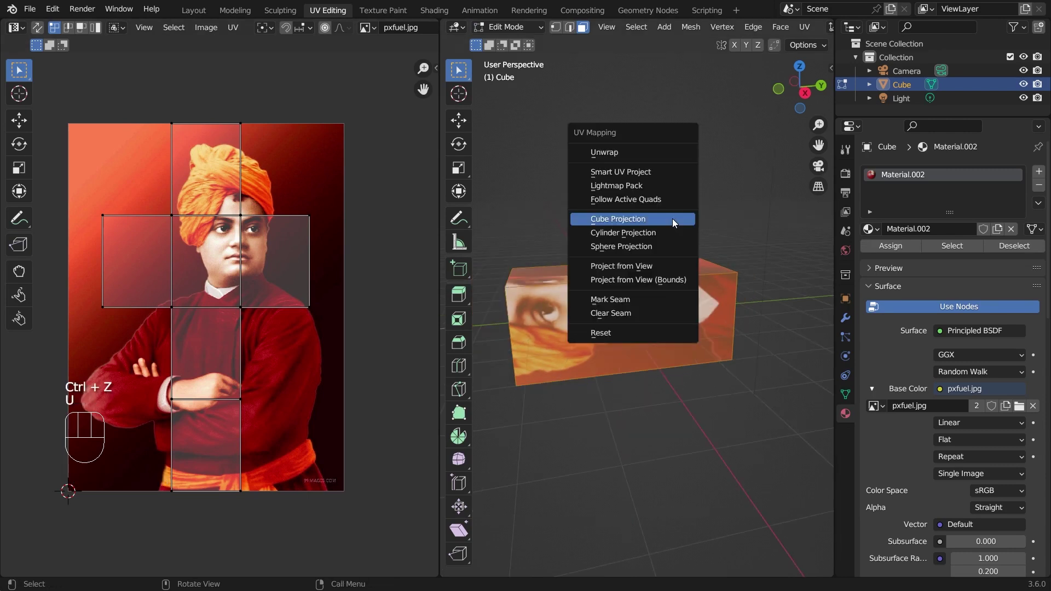
left_click_drag(748, 347, 760, 349)
left_click_drag(710, 333, 644, 346)
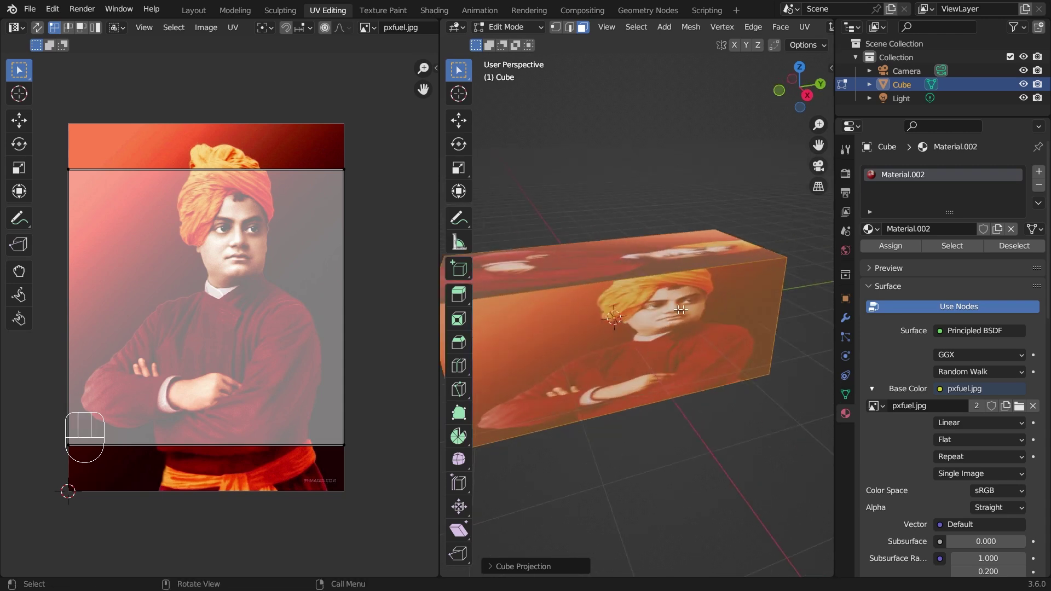
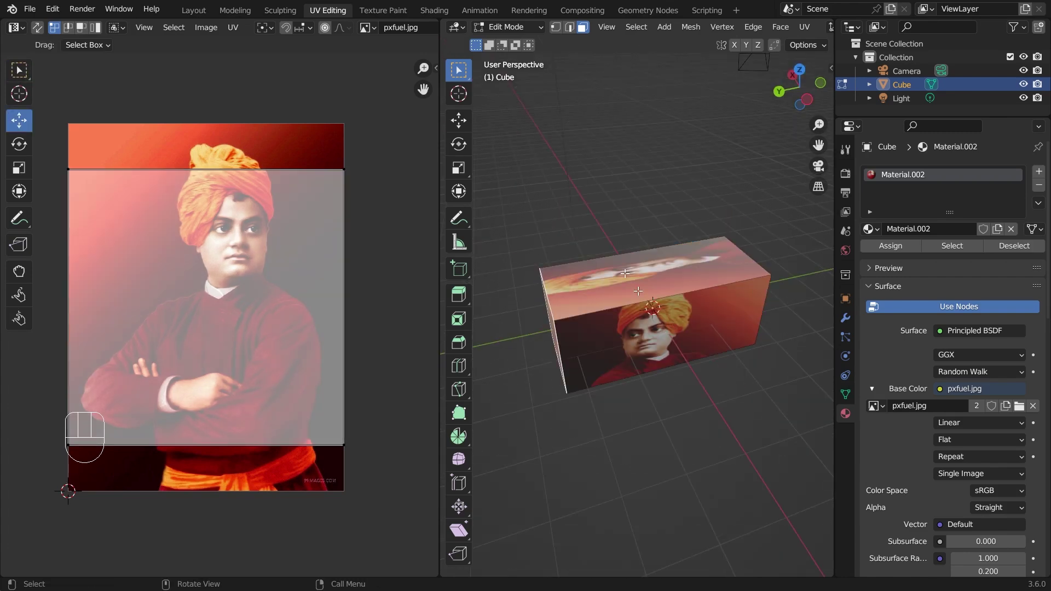
left_click_drag(513, 35, 535, 76)
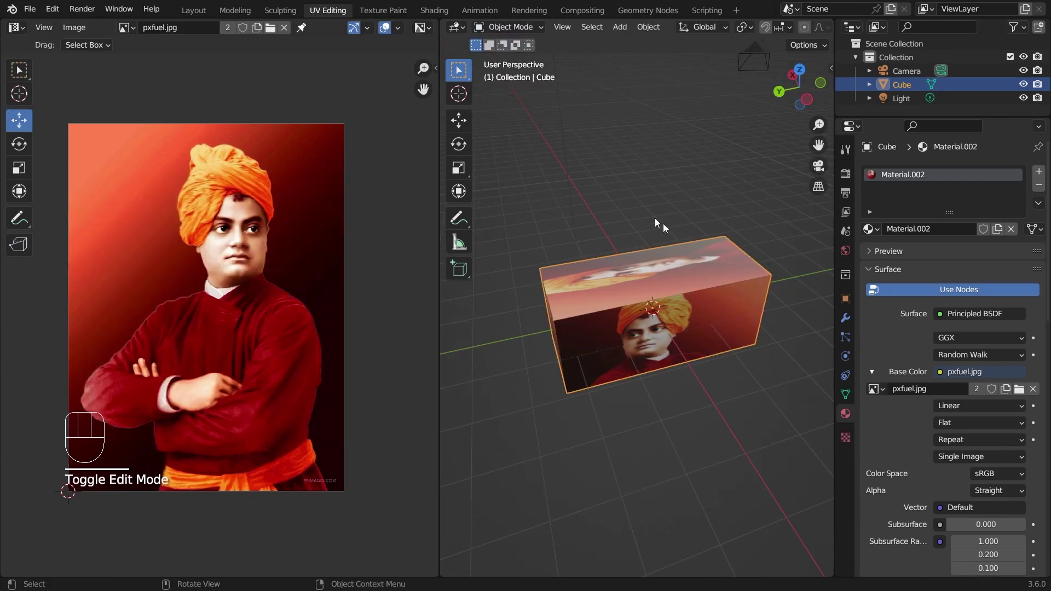
Delete the cube, add a UV sphere, frame it in view and shade it smooth.
left_click(673, 345)
key("Delete")
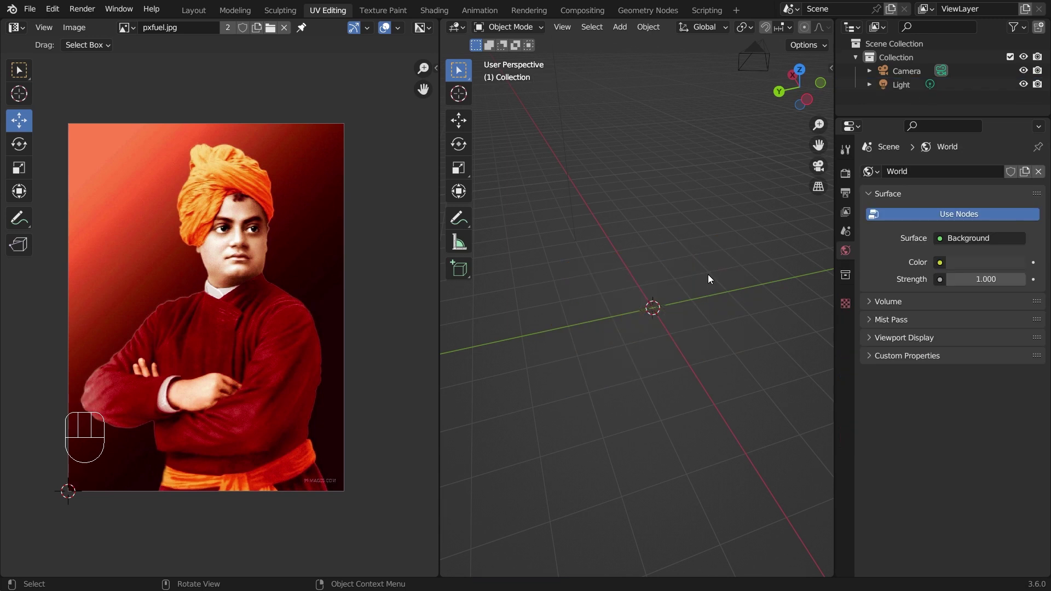
key("shift+a")
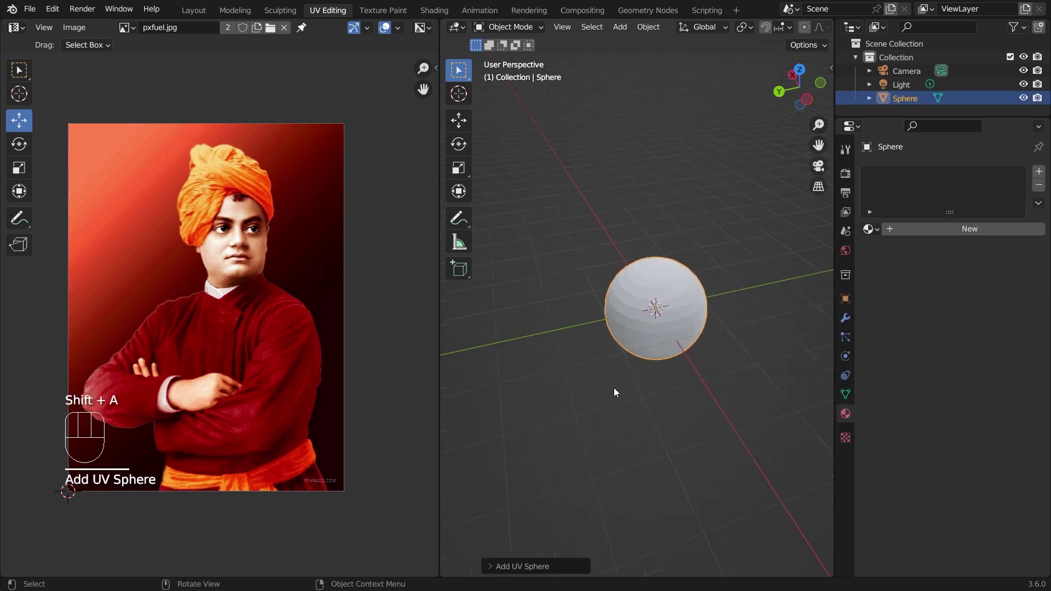
middle_click(622, 351)
key("KP_Decimal")
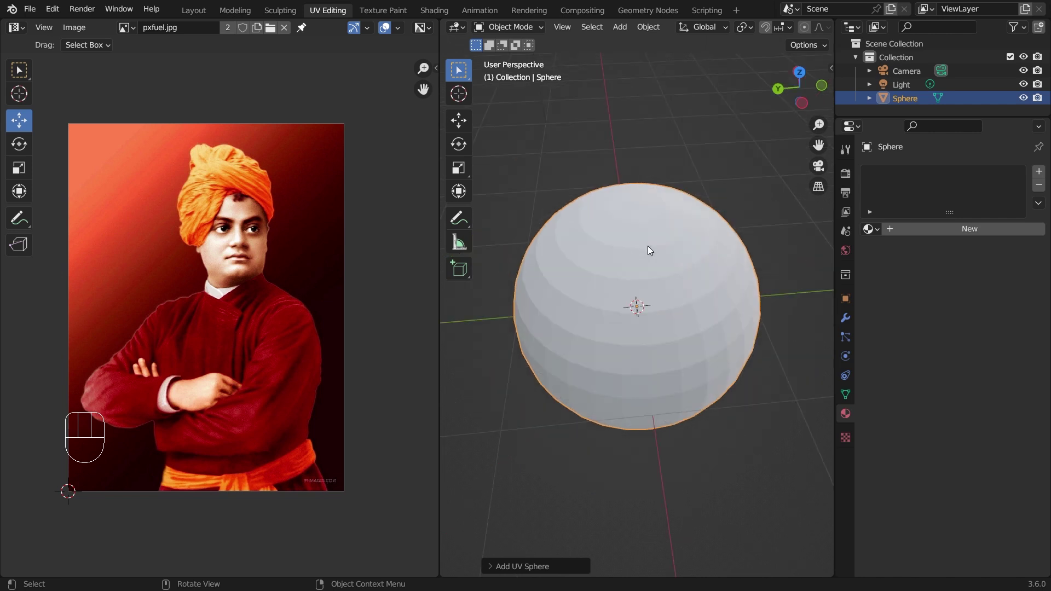
left_click_drag(642, 254, 624, 269)
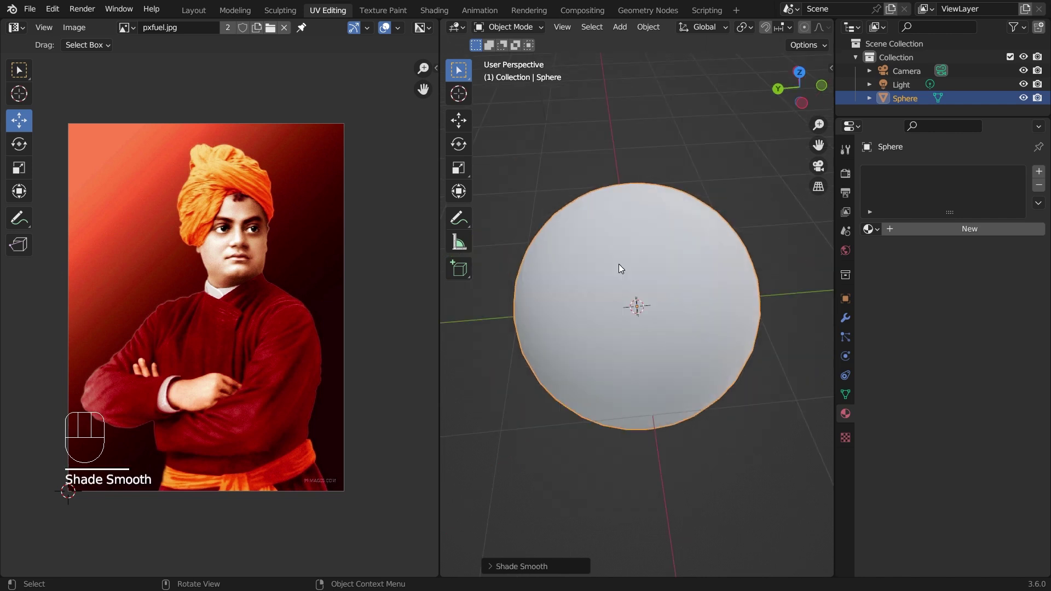
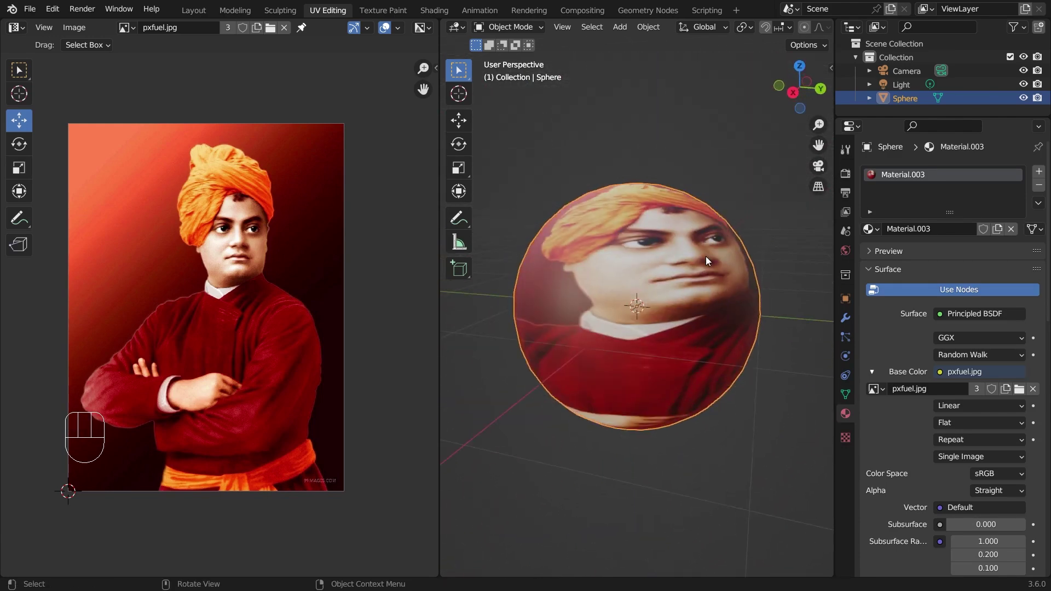
Cube-project the sphere's UVs in Edit Mode, inspect the tiled portrait, then select all faces for remapping.
left_click_drag(517, 37, 517, 51)
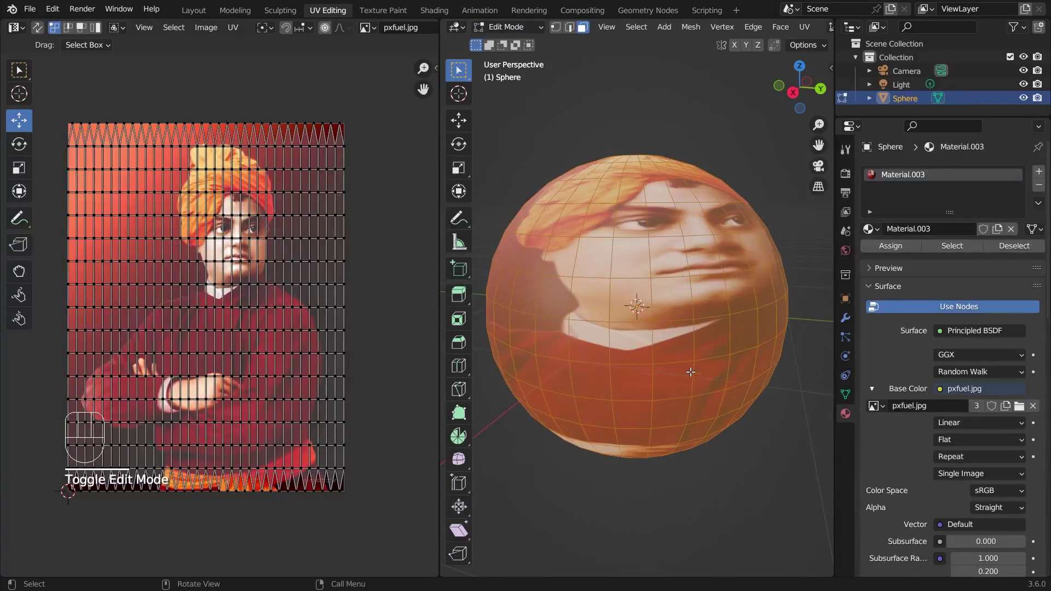
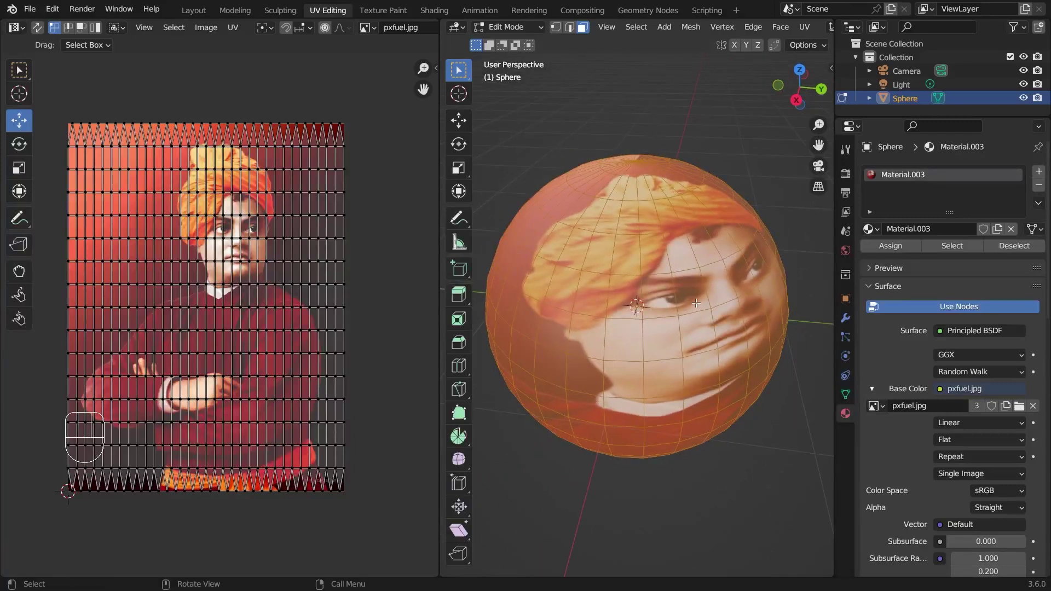
key("u")
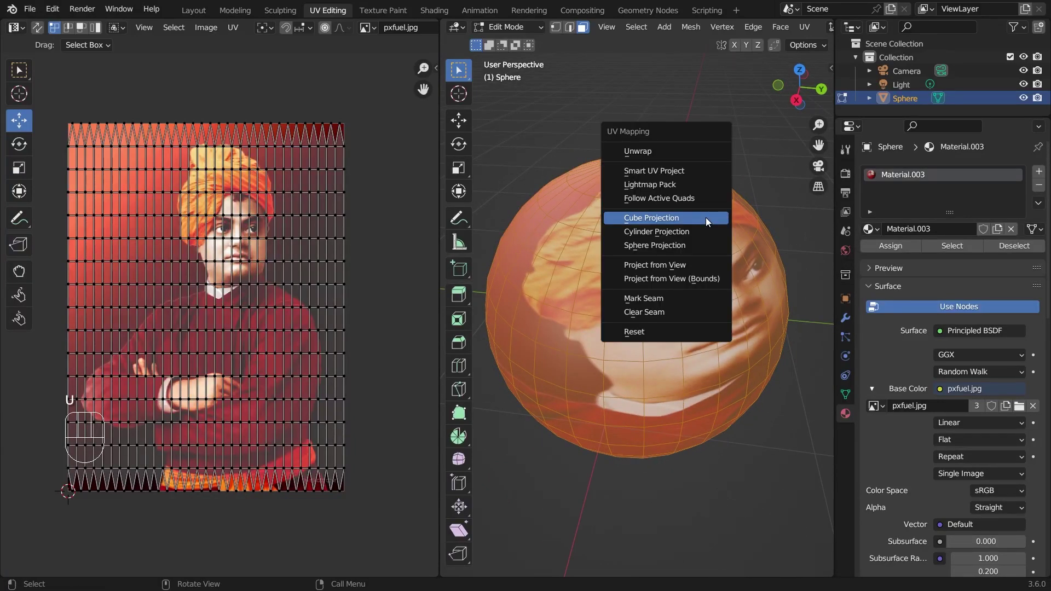
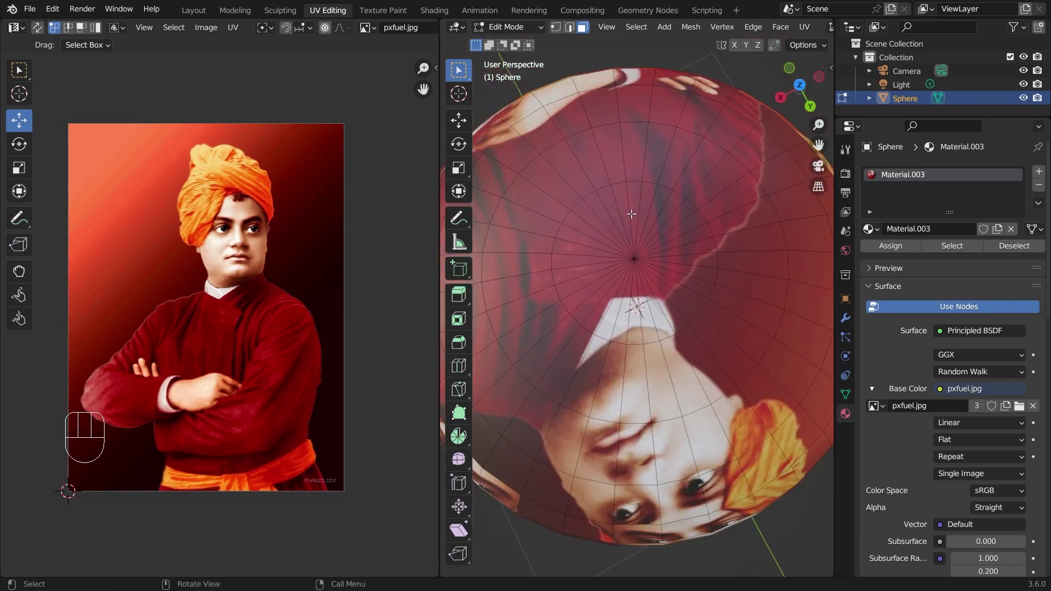
left_click_drag(717, 300, 711, 226)
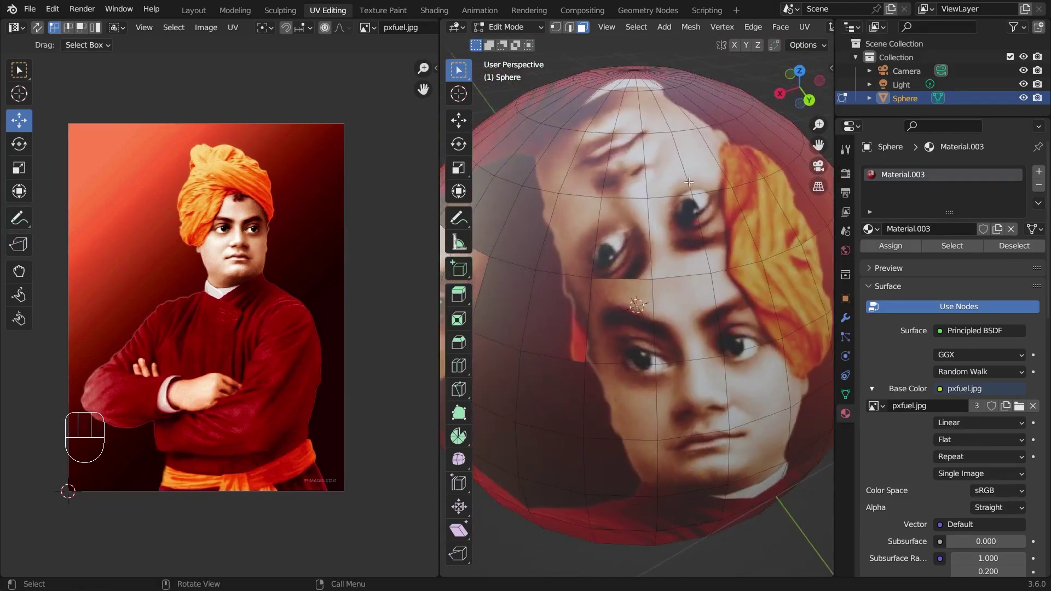
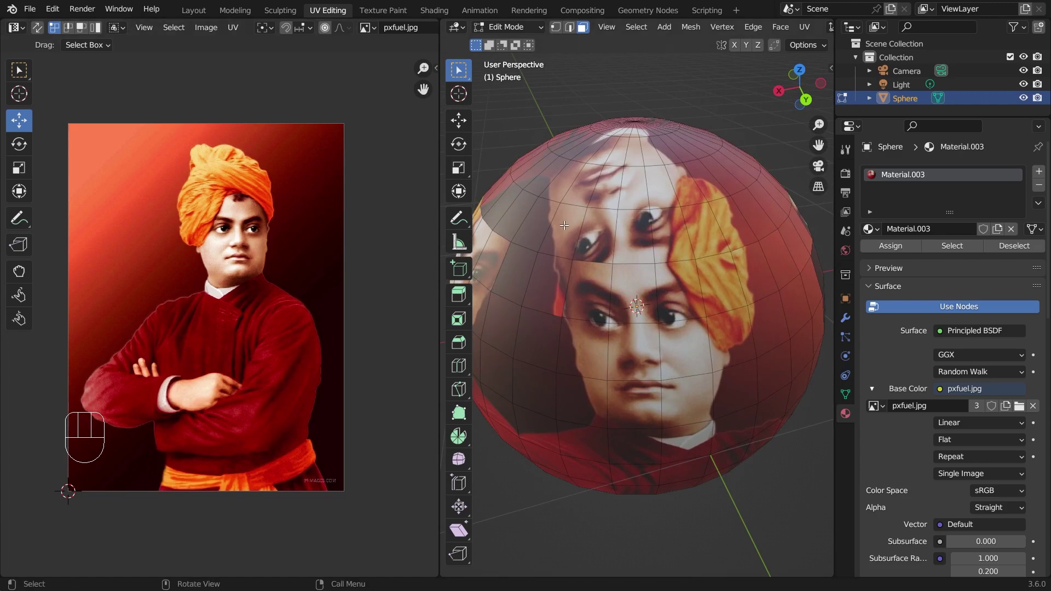
key("a")
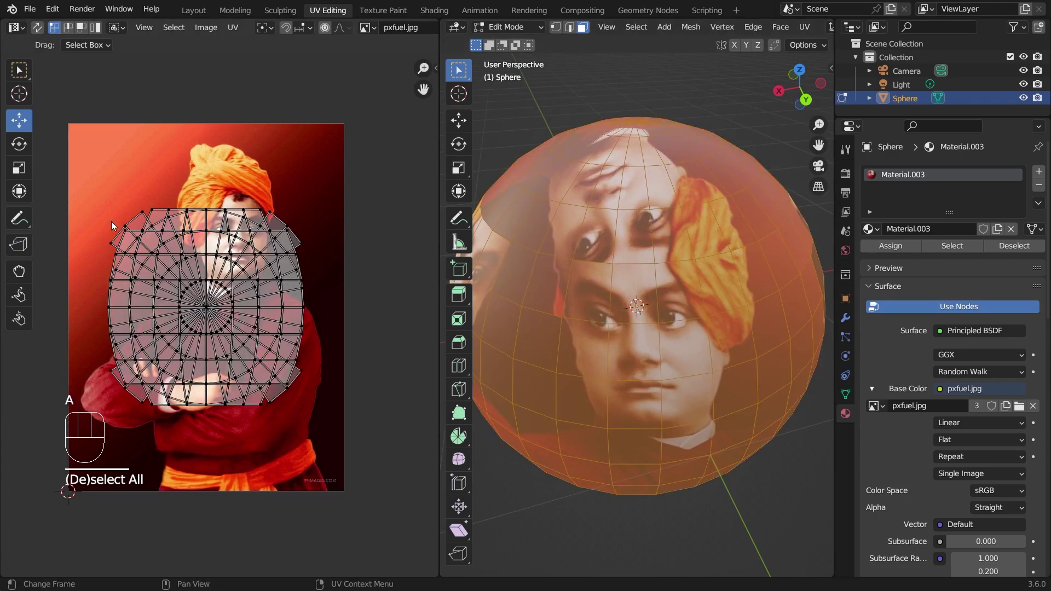
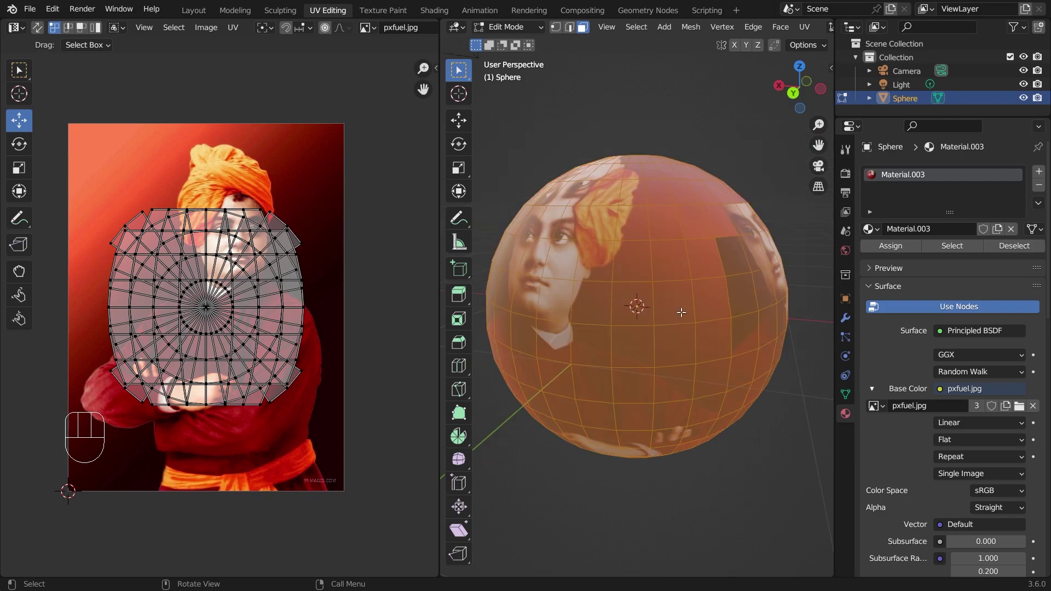
key("u")
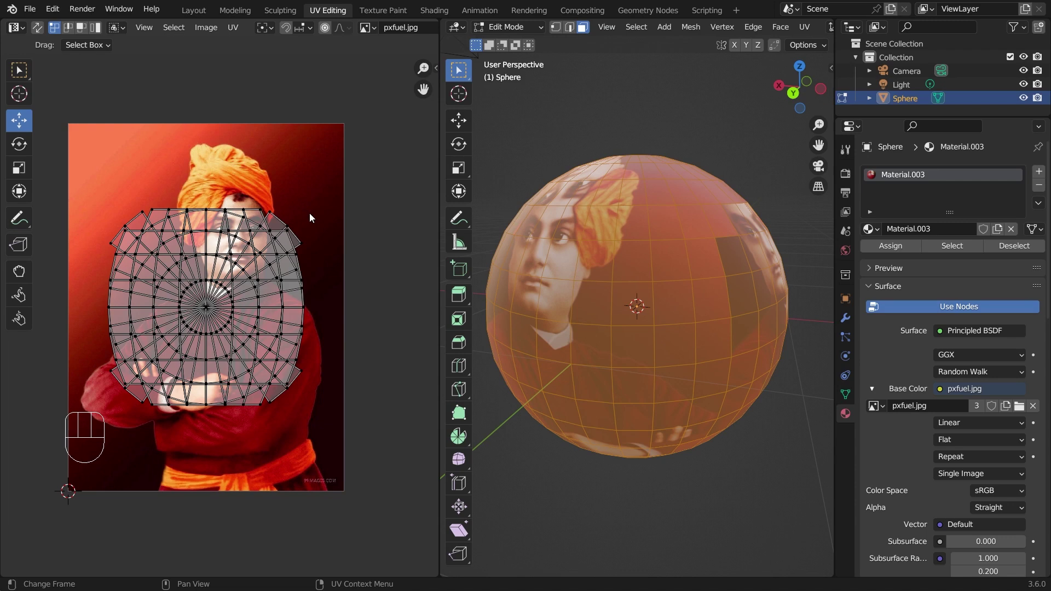
Trial-rotate and shrink the sphere's UV square over the portrait, undo it, and bring up the UV mapping methods.
key("u")
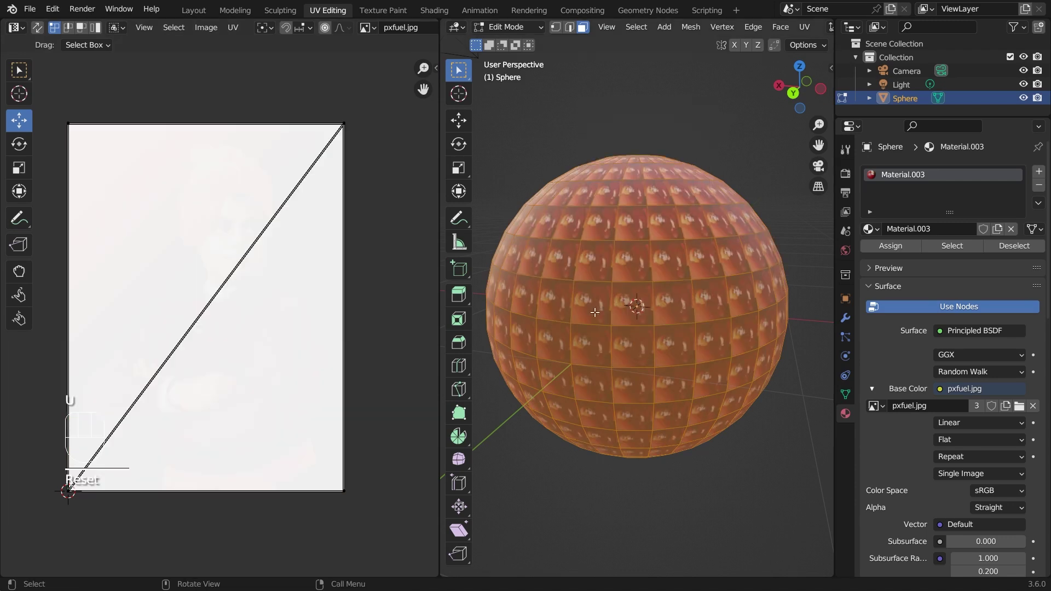
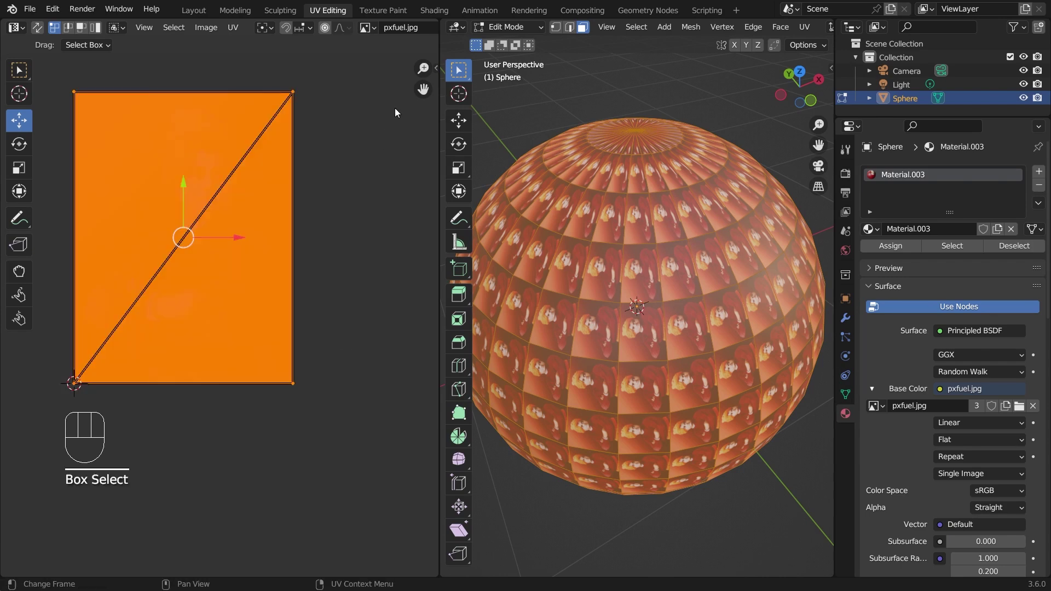
key("r")
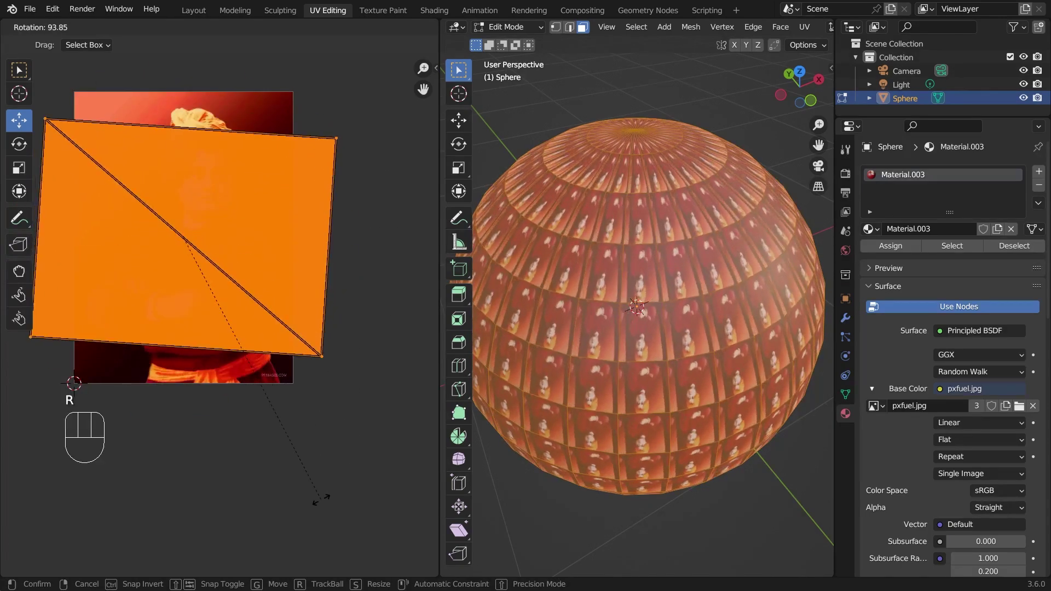
key("s")
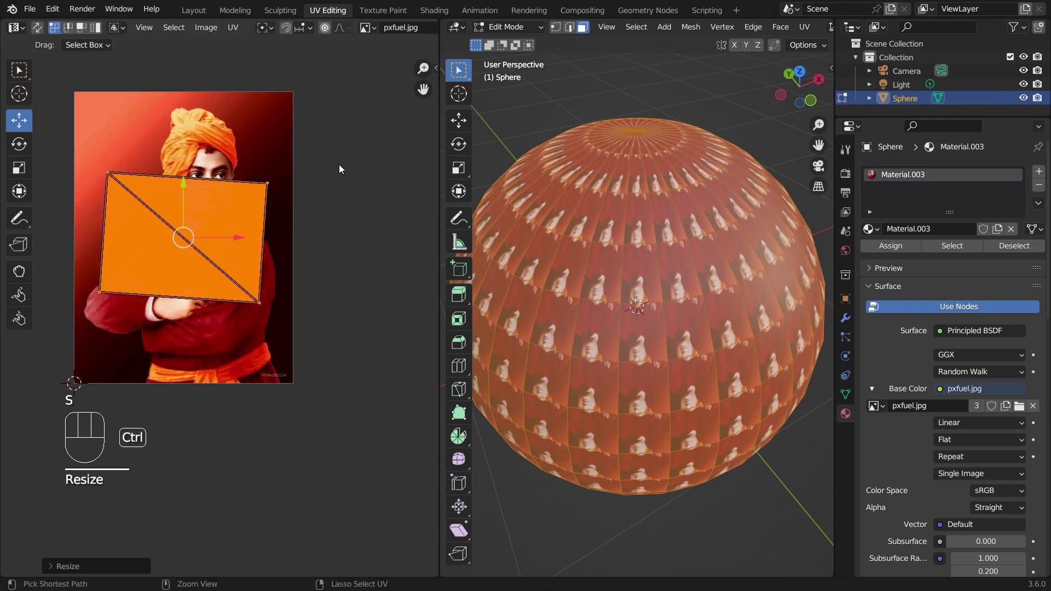
key("ctrl+z")
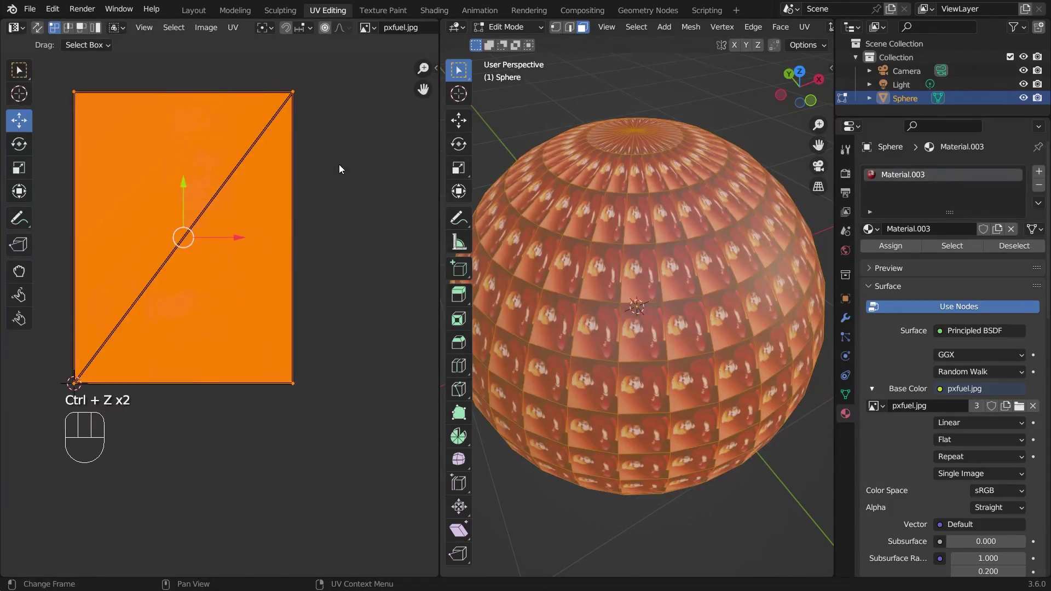
key("u")
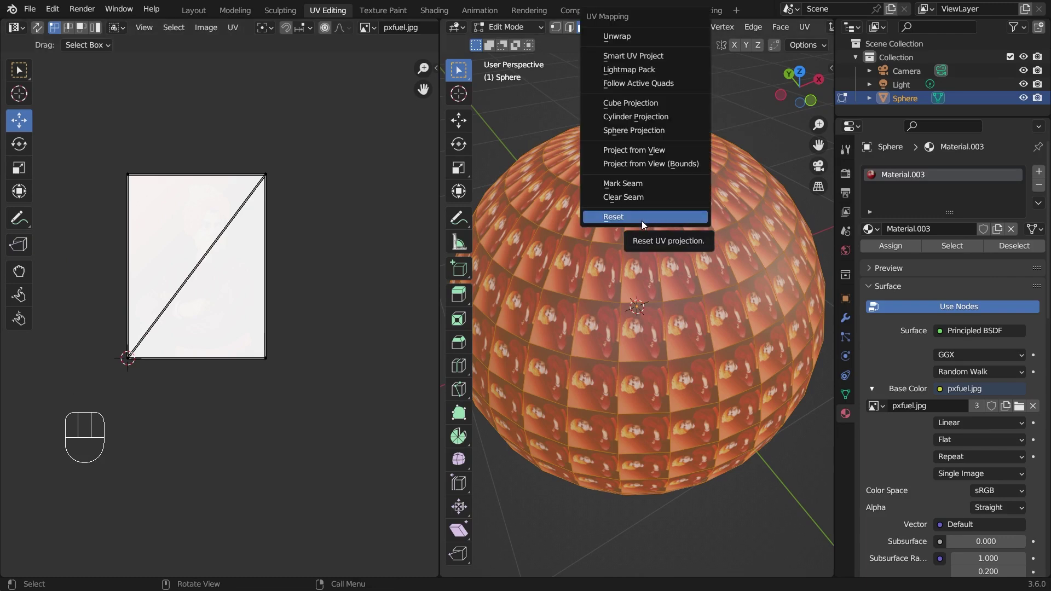
Re-project the UVs, move the UV rectangle over the face, and view the textured sphere in Object Mode.
key("u")
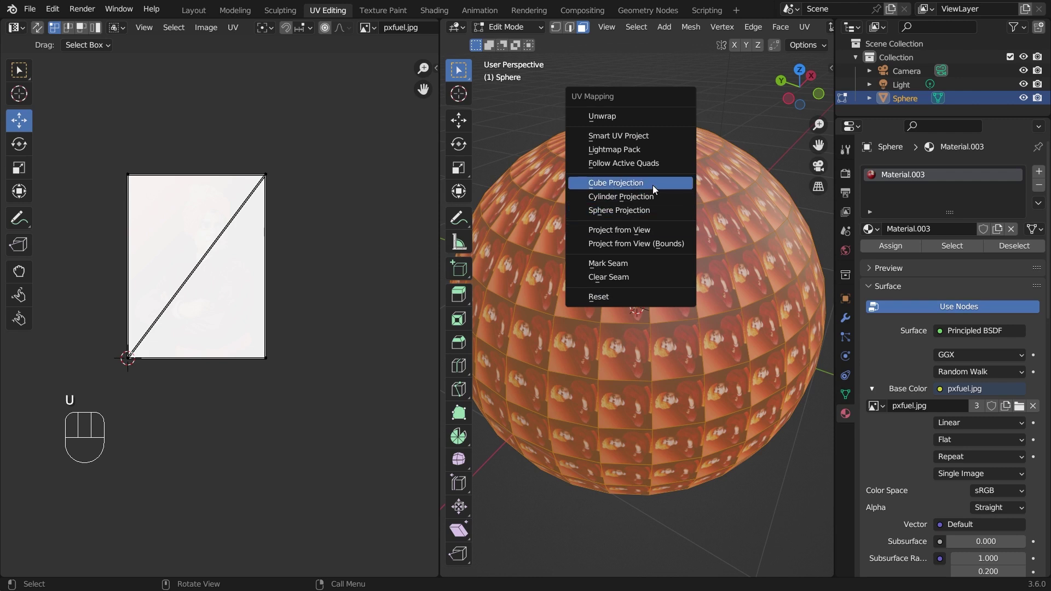
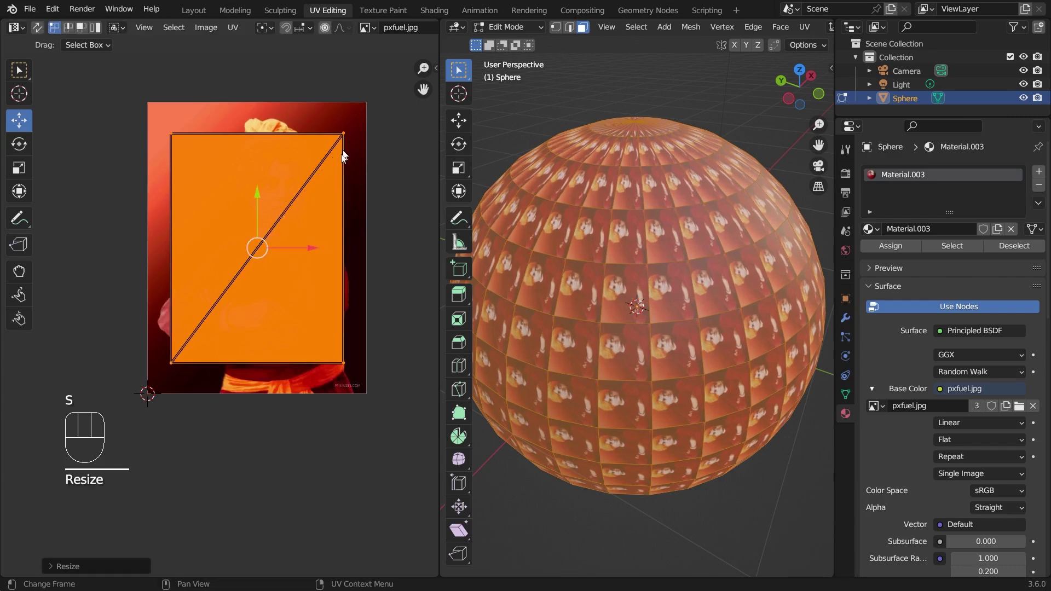
key("g")
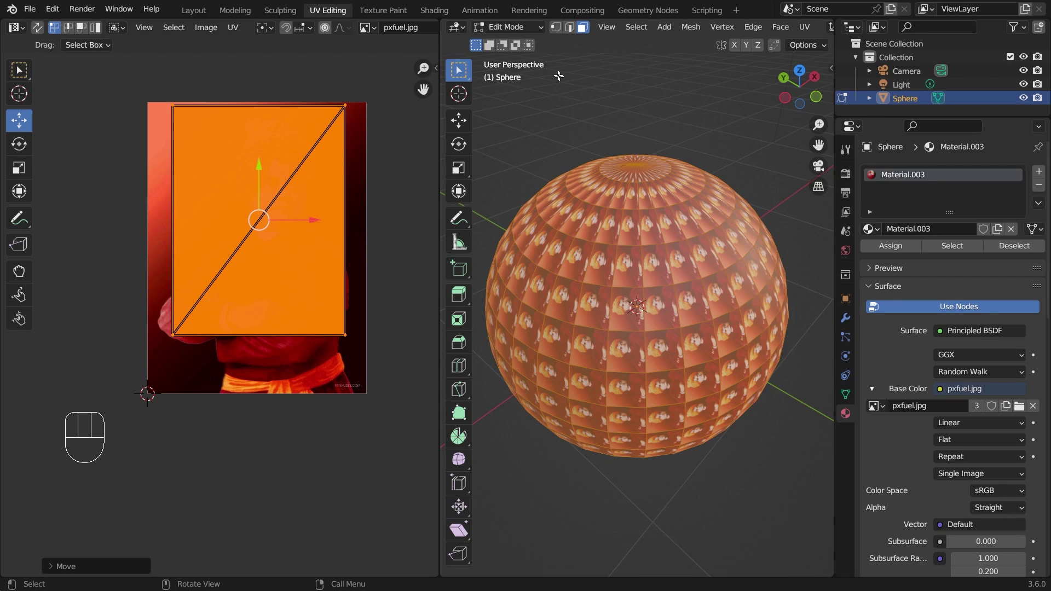
left_click(518, 46)
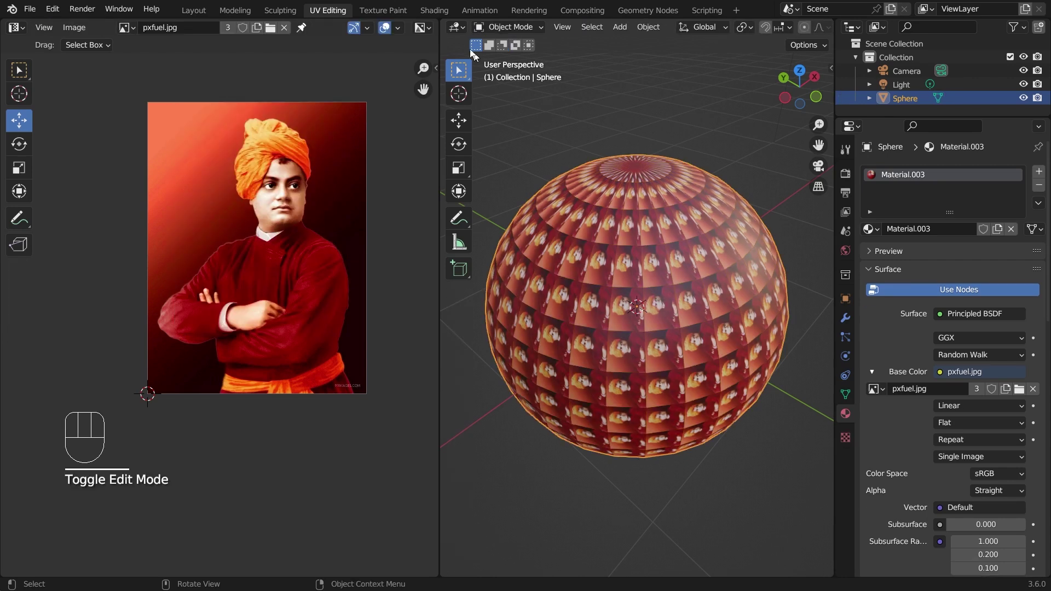
Select the textured sphere and delete it from the scene.
left_click_drag(710, 300, 659, 301)
left_click(659, 301)
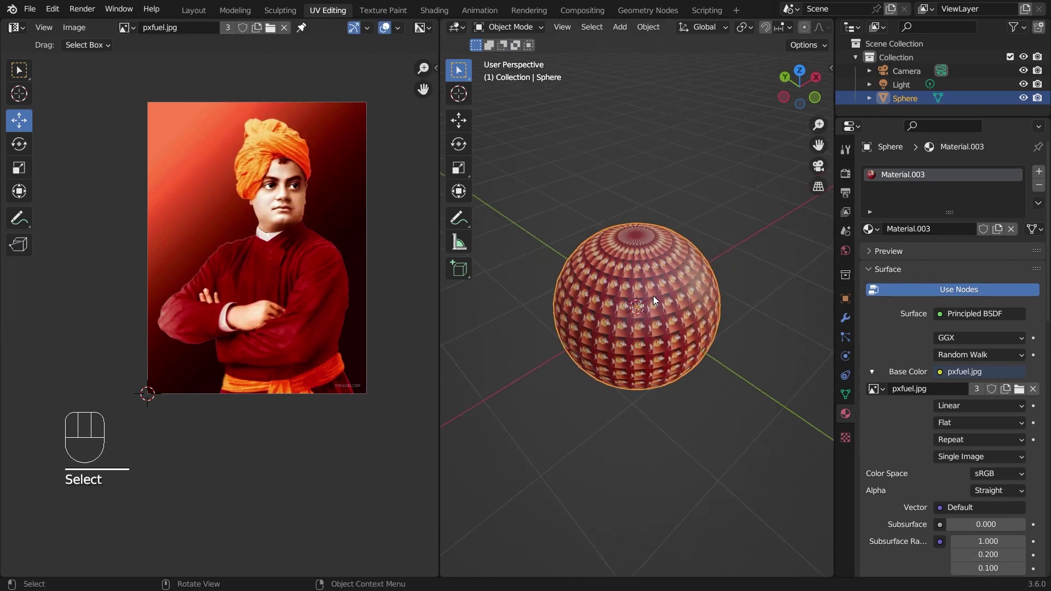
key("Delete")
Add a new UV sphere via Shift+A and enter Edit Mode, panning the UV editor to its default grid.
left_click(288, 28)
key("shift+a")
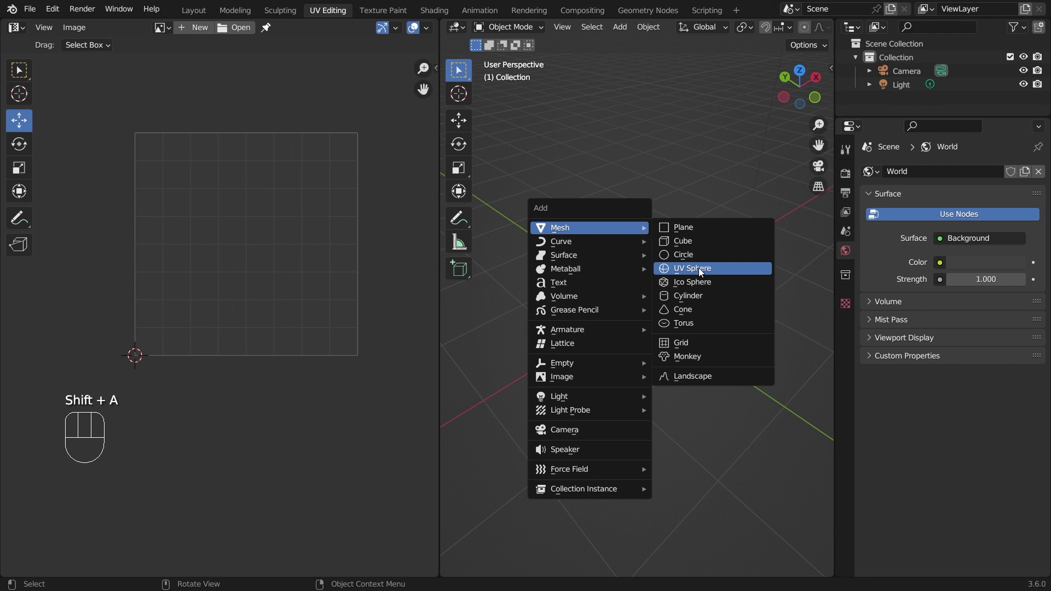
right_click(667, 211)
left_click_drag(637, 274, 639, 208)
left_click_drag(522, 41, 512, 55)
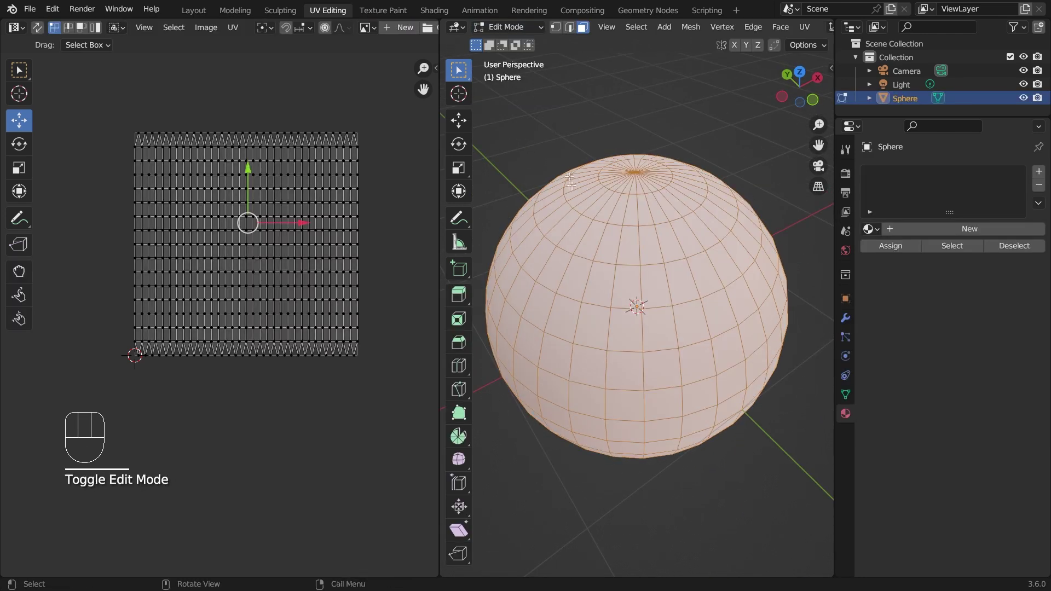
middle_click(357, 181)
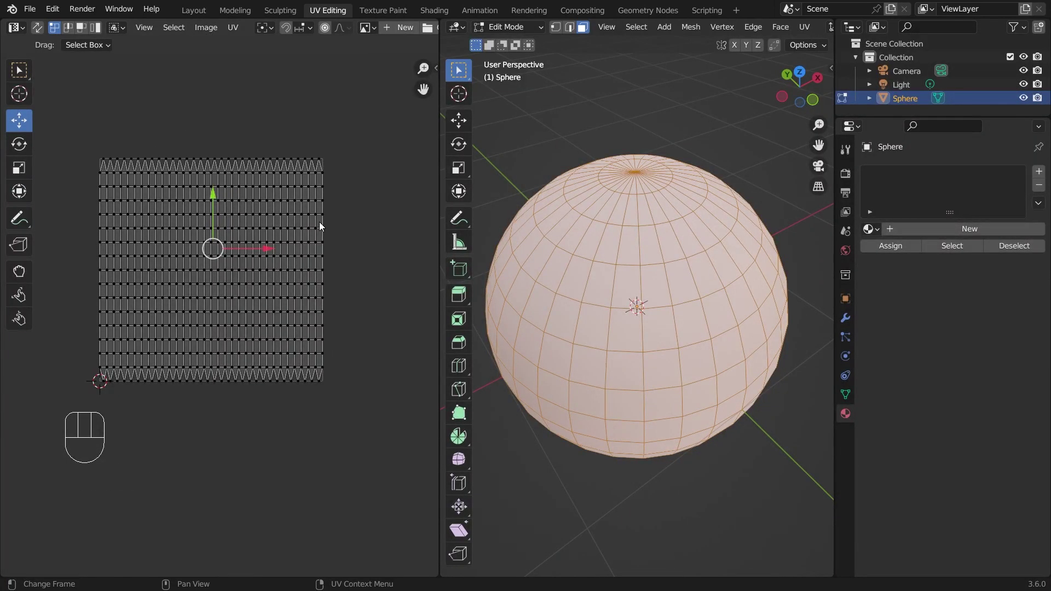
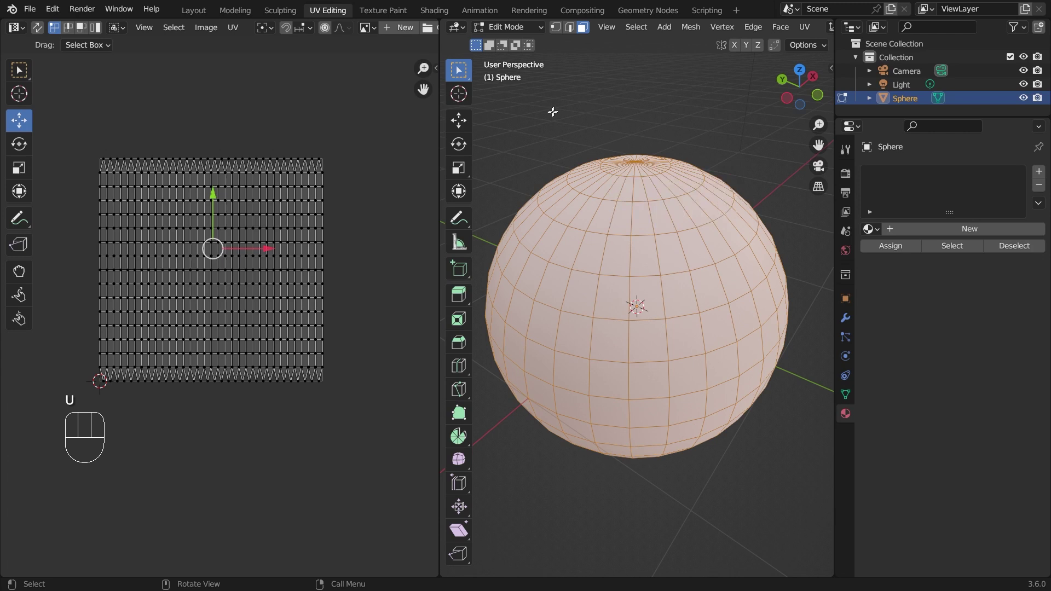
Mark a seam on the edge ring near the sphere's top, select all and unwrap into two circular islands.
left_click(534, 122)
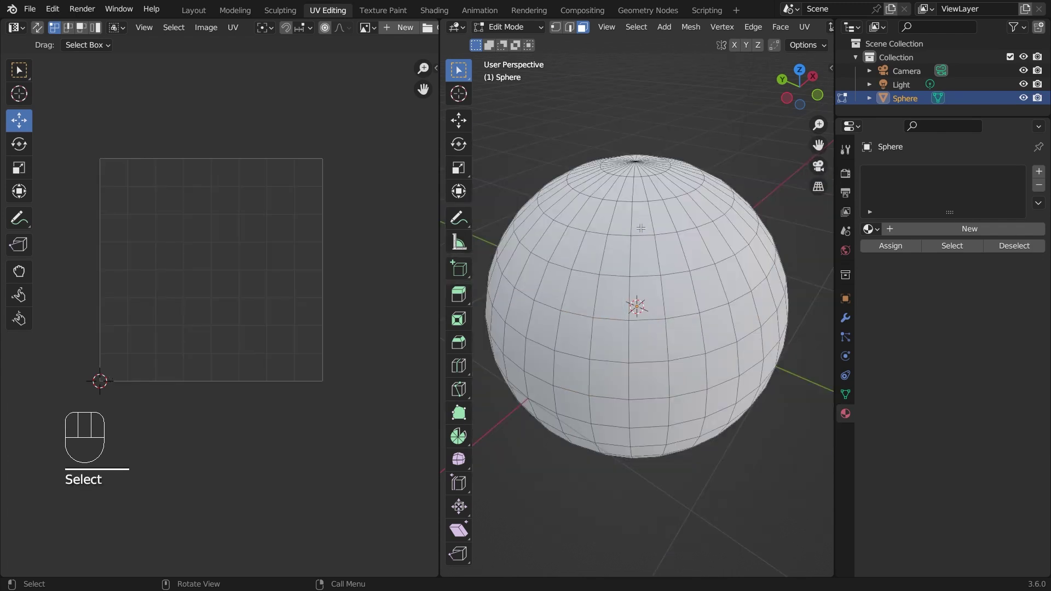
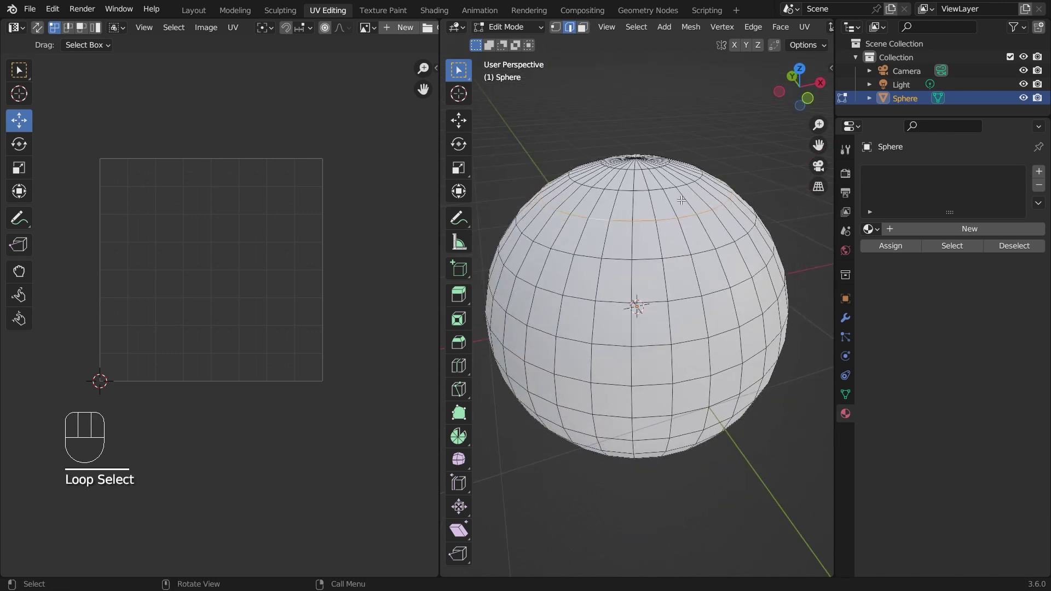
key("u")
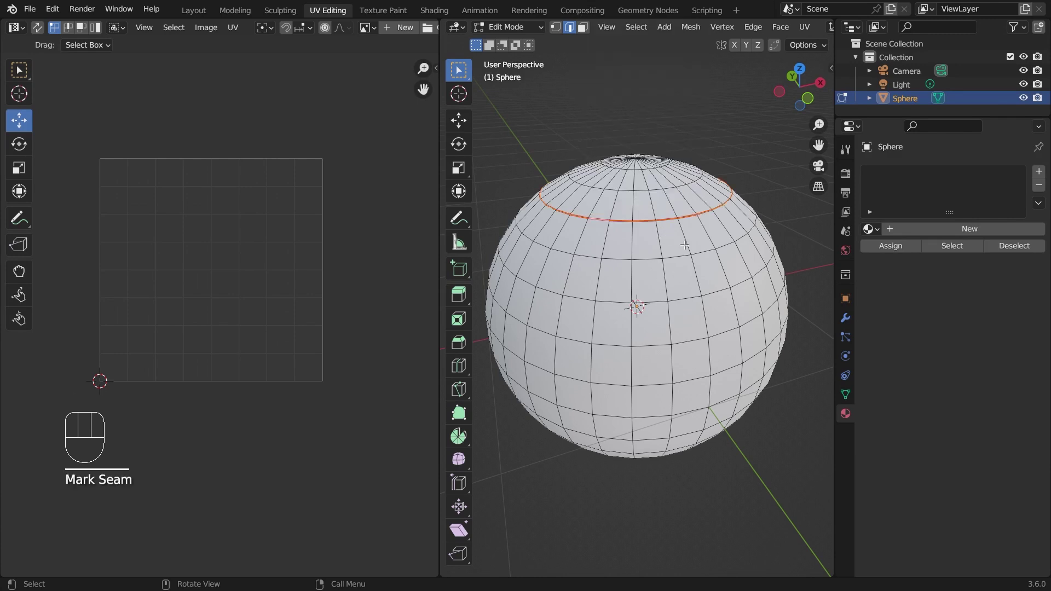
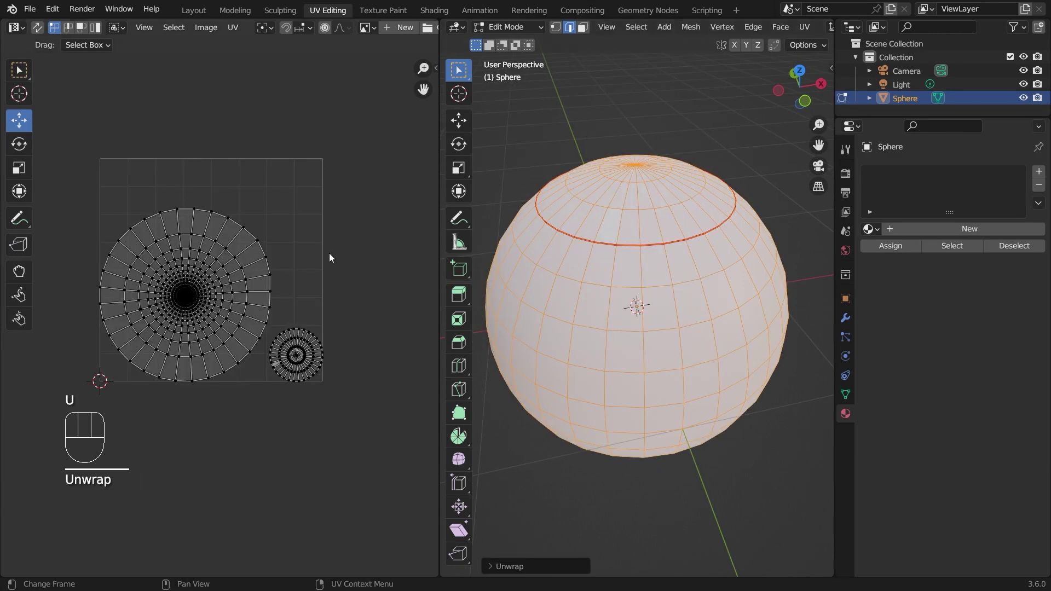
middle_click(337, 260)
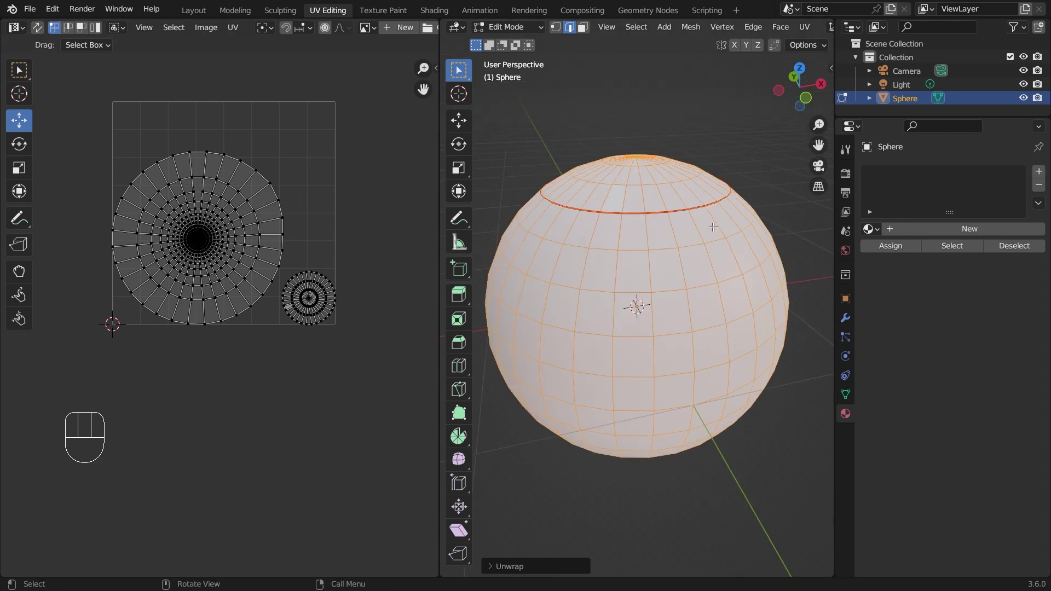
key("u")
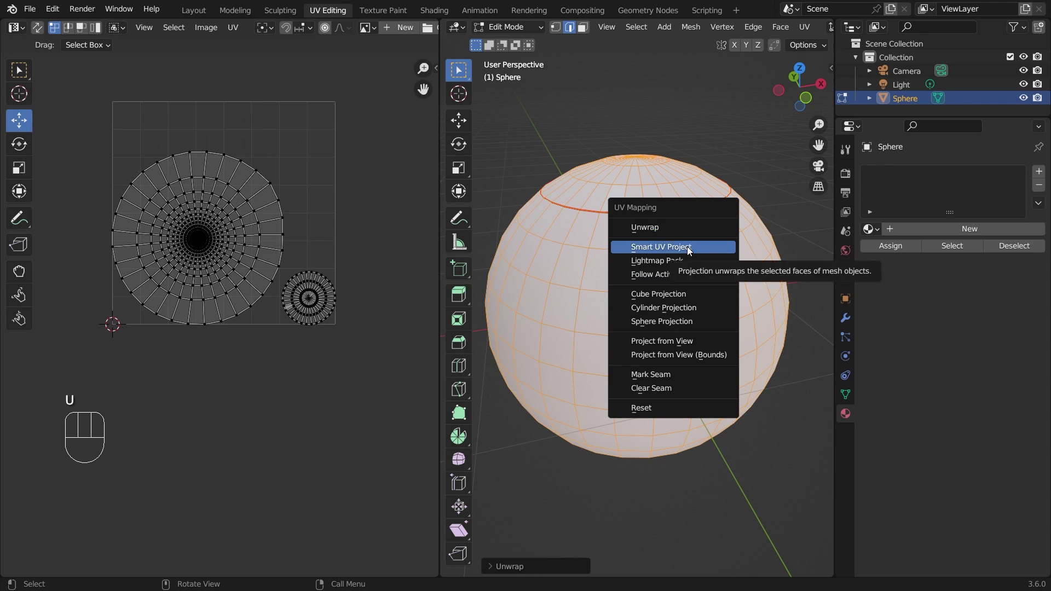
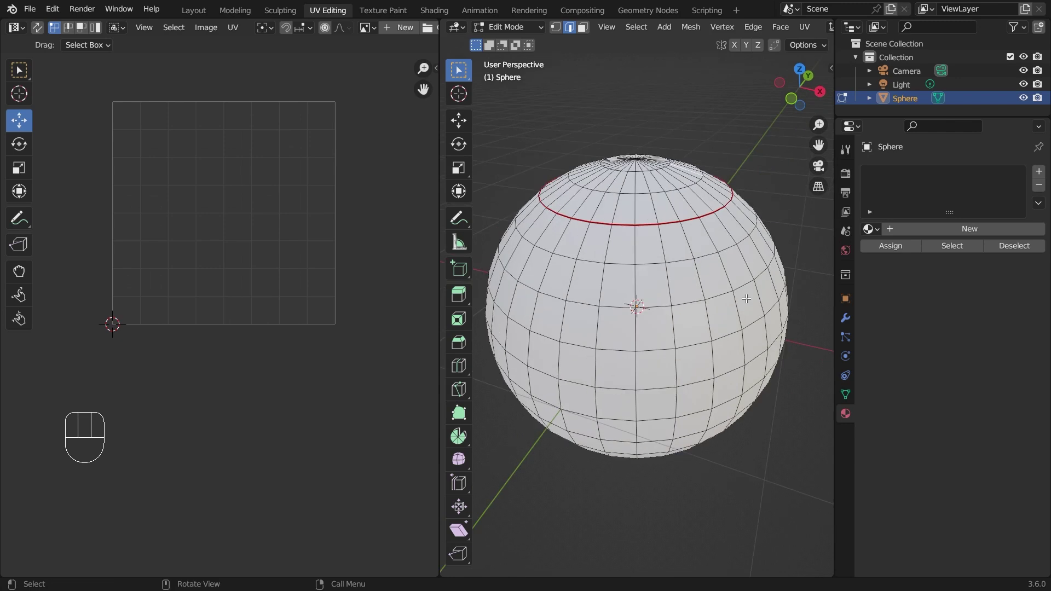
Select the whole sphere and re-unwrap it with Smart UV Project into several islands.
key("u")
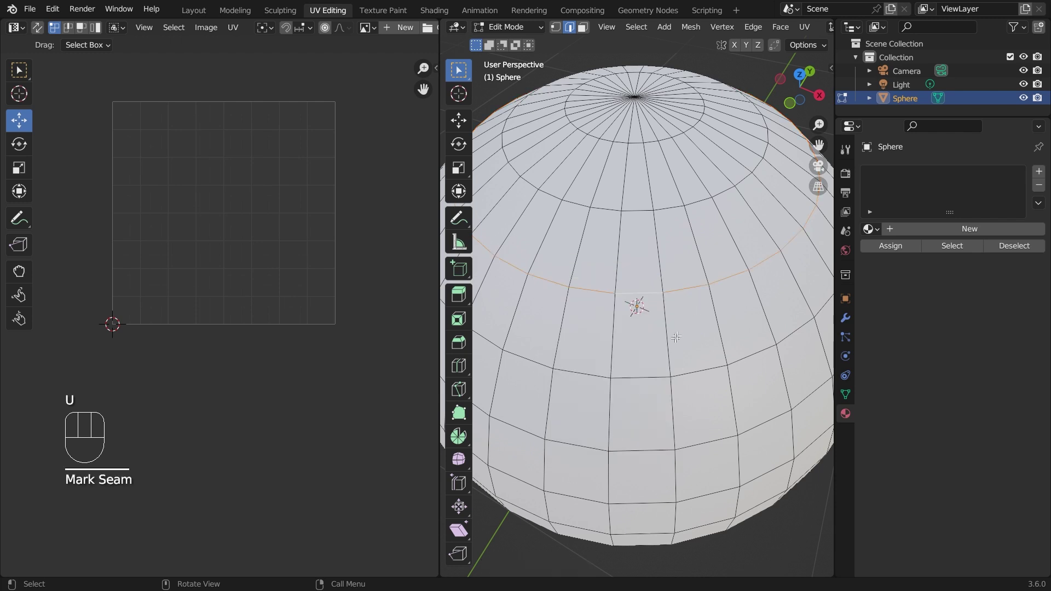
key("a")
key("u")
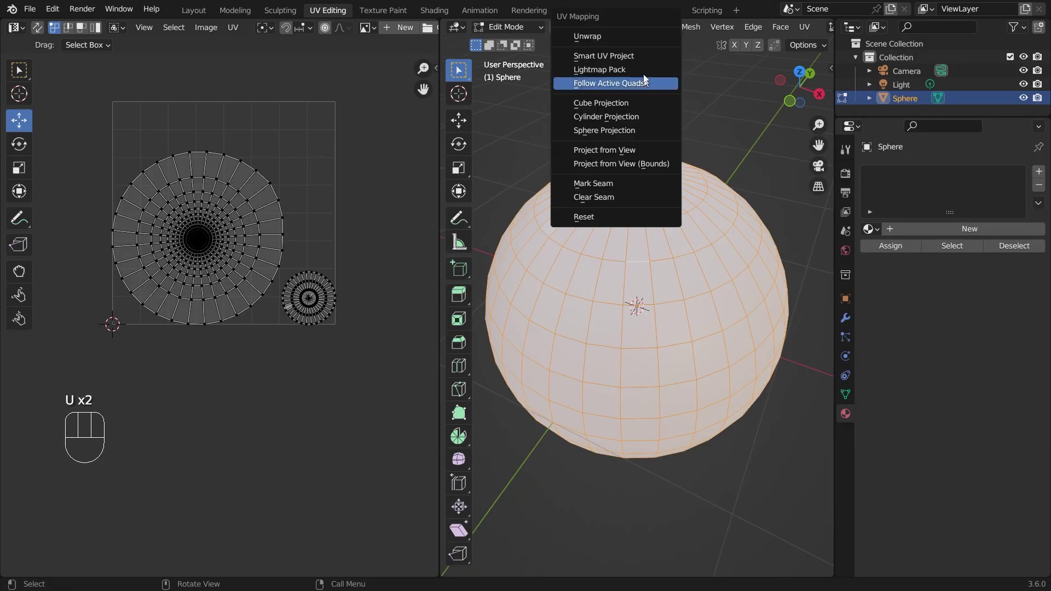
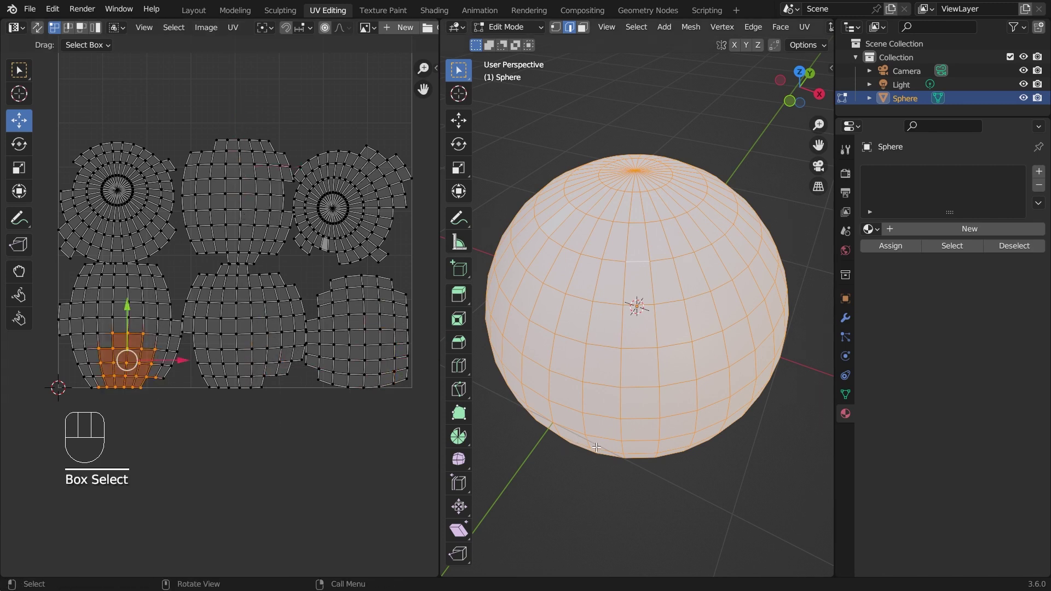
Apply Lightmap Pack so the sphere's UVs become a grid of square tiles.
key("u")
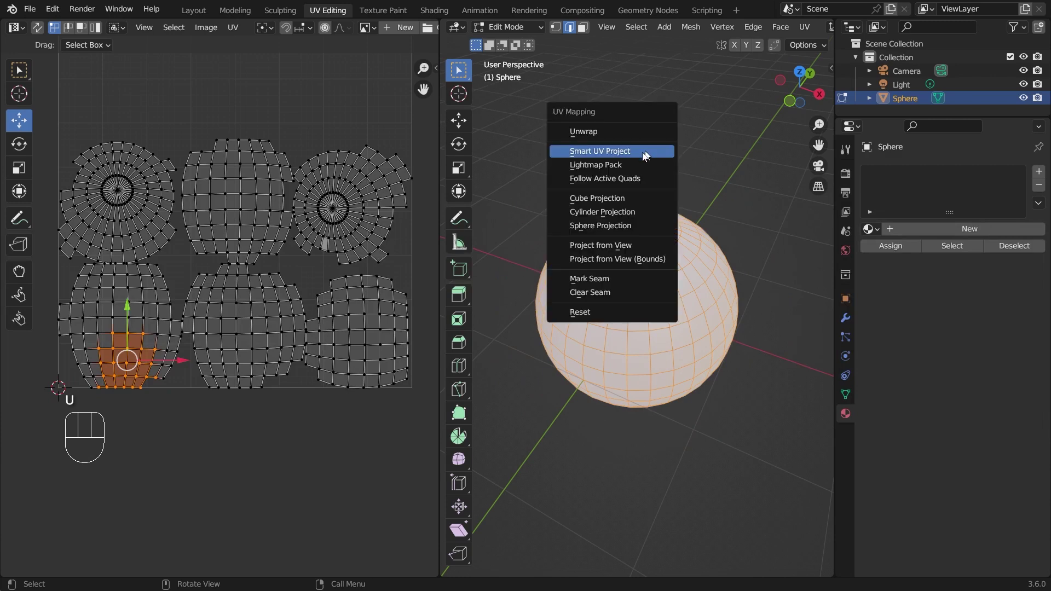
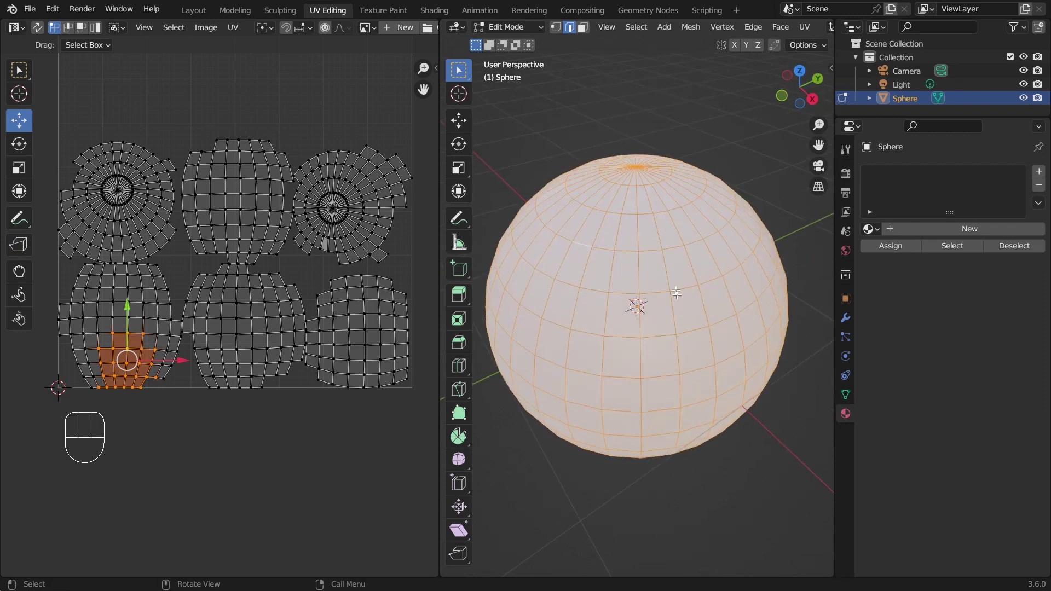
key("u")
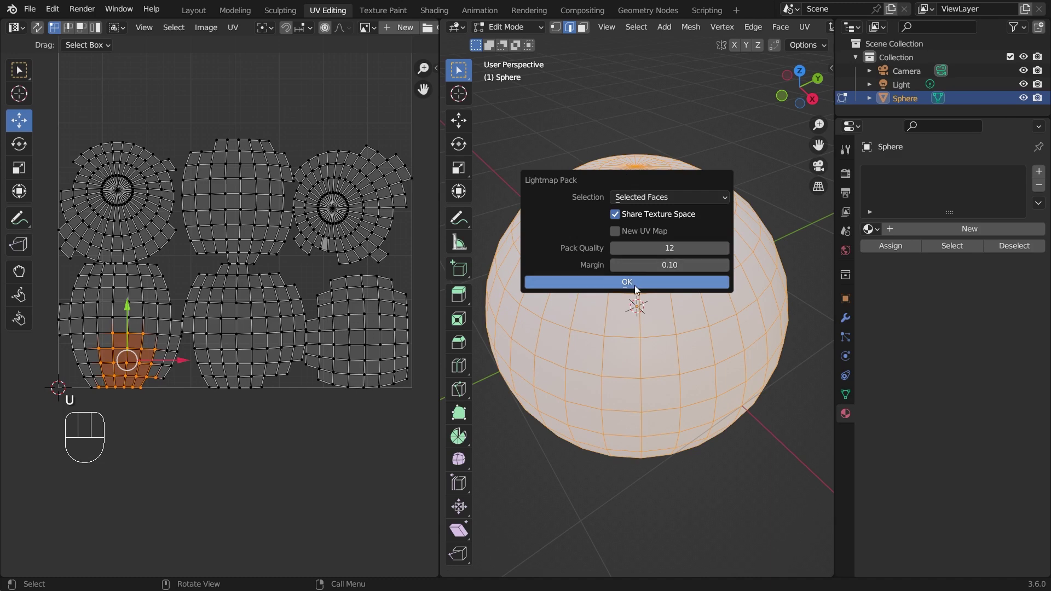
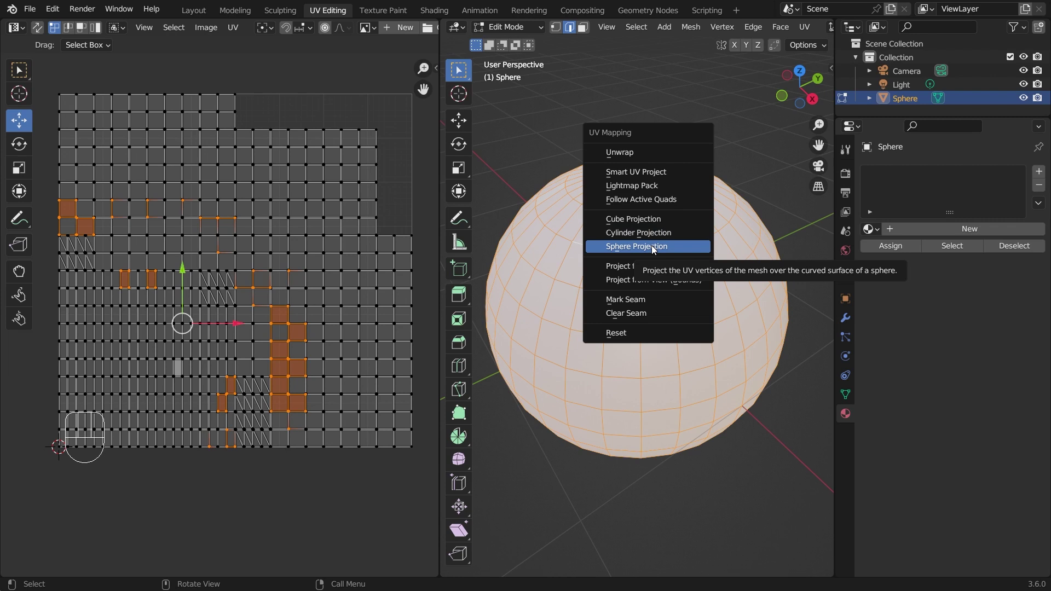
Apply Sphere Projection to the sphere's UVs from the mapping menu.
left_click_drag(655, 249, 651, 117)
left_click_drag(690, 117, 691, 211)
left_click(689, 241)
Delete the sphere and add a Mesh > Cylinder in its place, entering Edit Mode.
key("Delete")
key("shift+a")
left_click(513, 52)
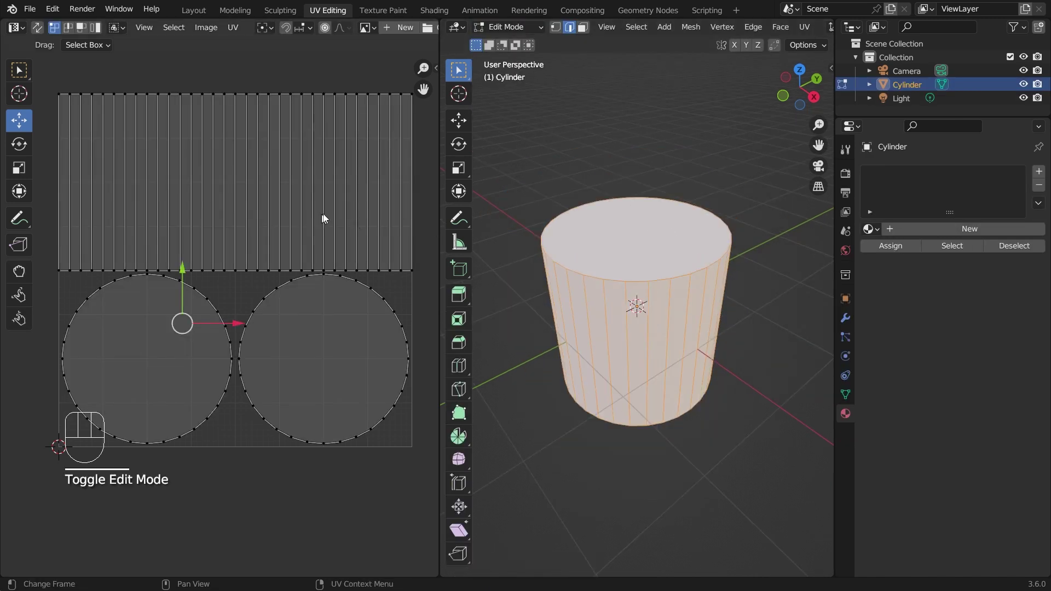
Try Cylinder Projection from top and front views, then Project from View in front view.
middle_click(331, 220)
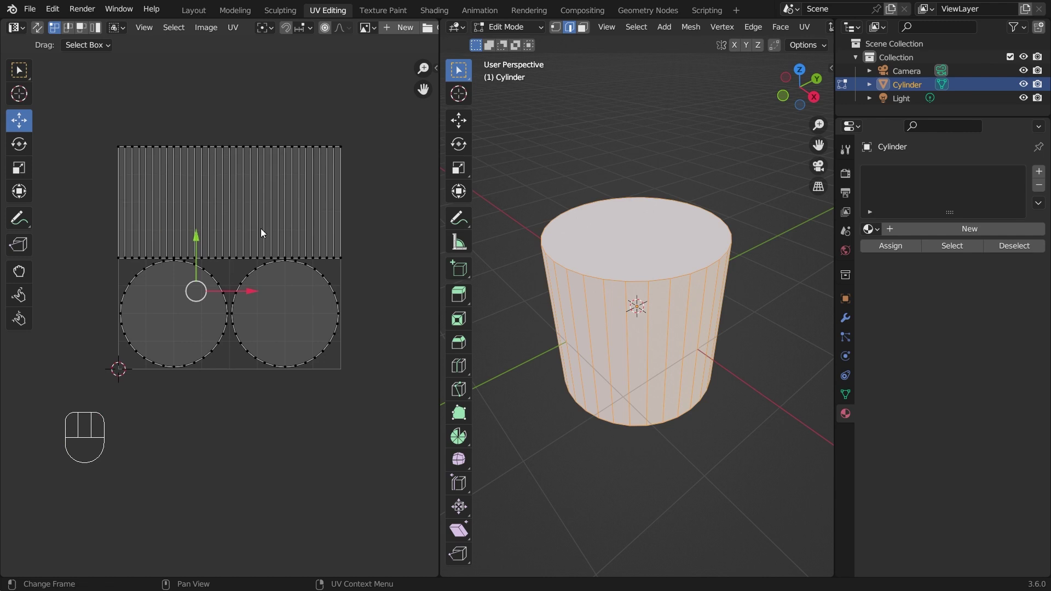
key("u")
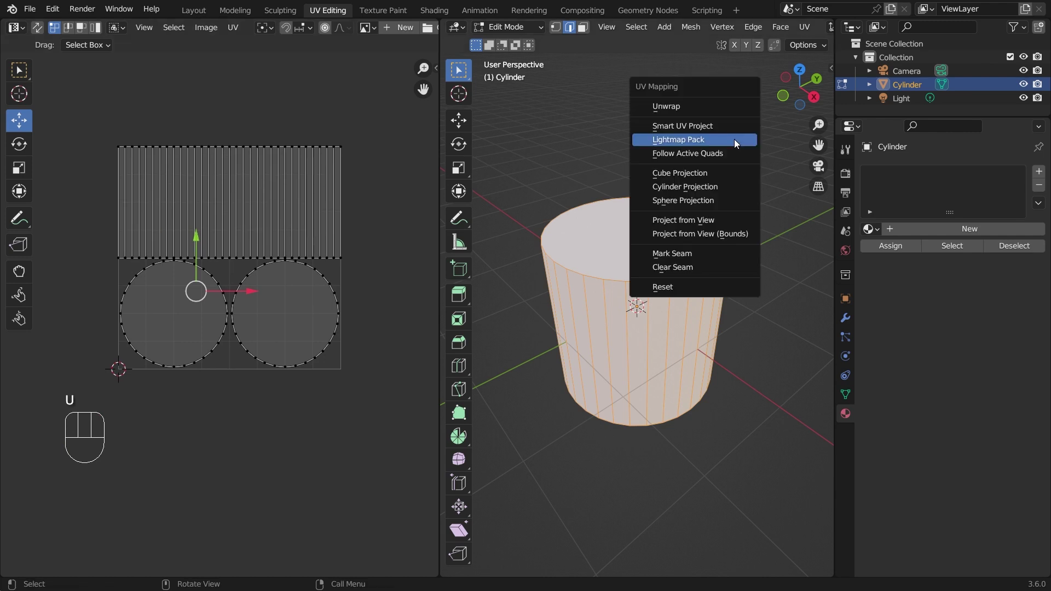
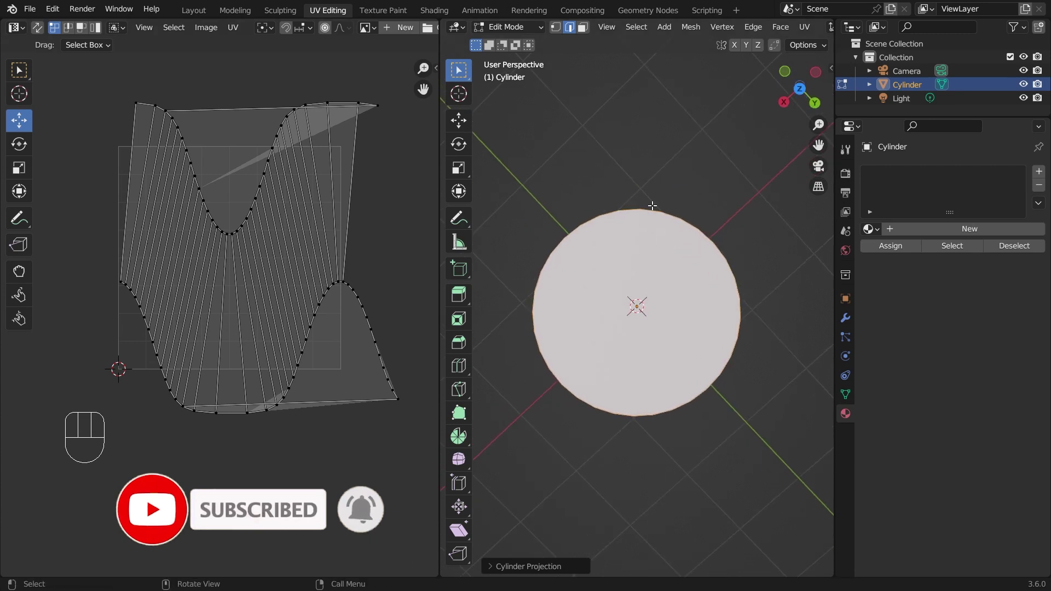
key("u")
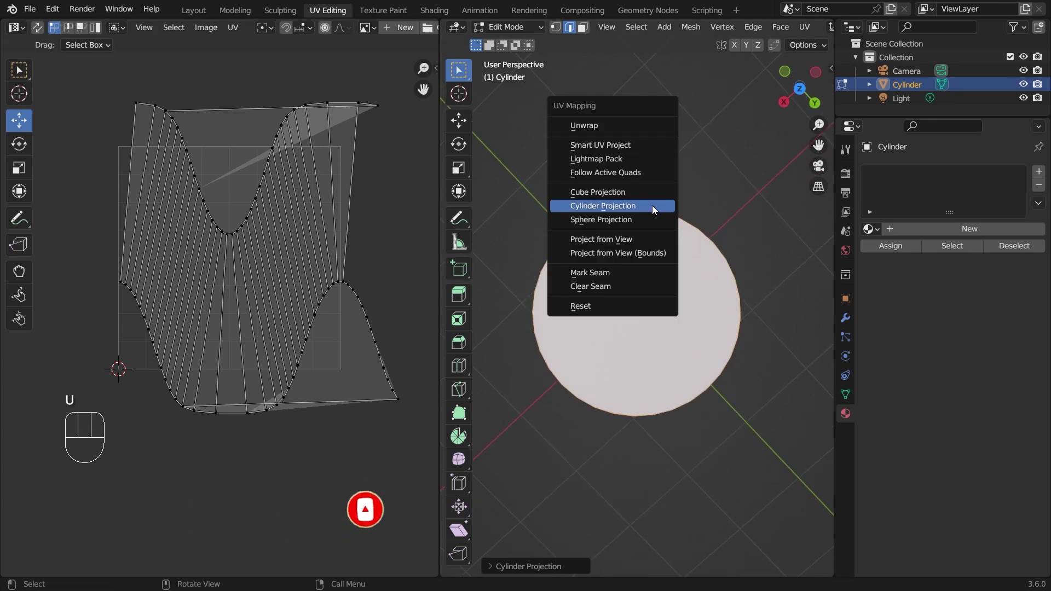
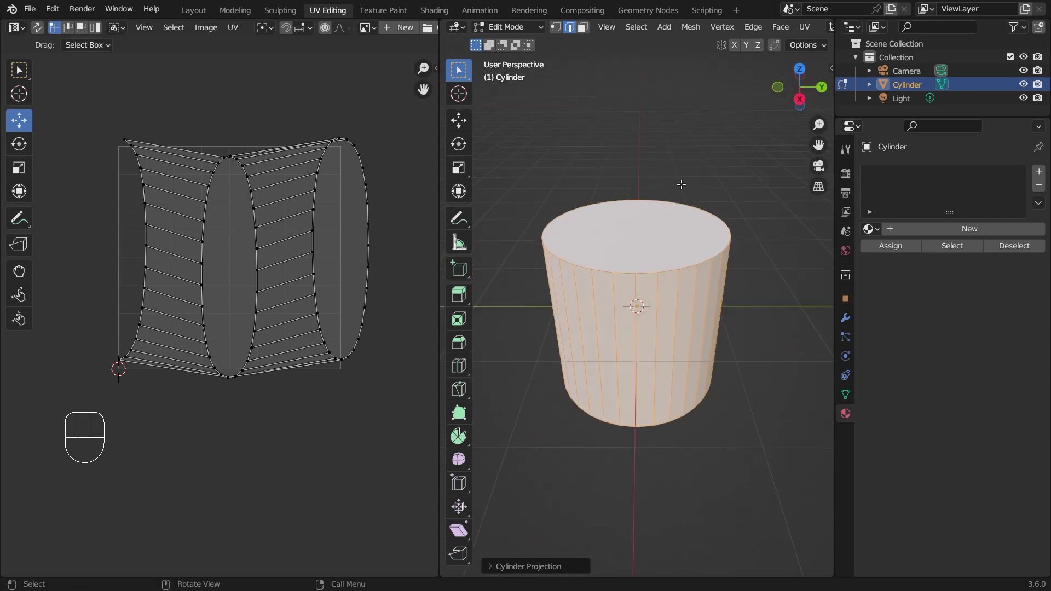
key("u")
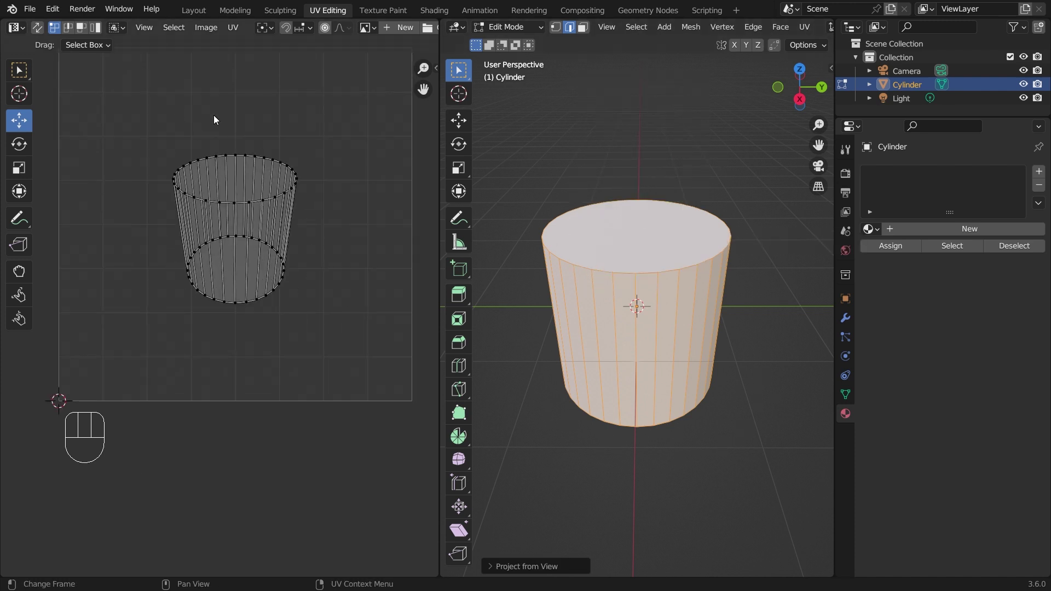
Load pxfuel.jpg in the UV editor and make a new material with it as Base Color image texture.
left_click(372, 30)
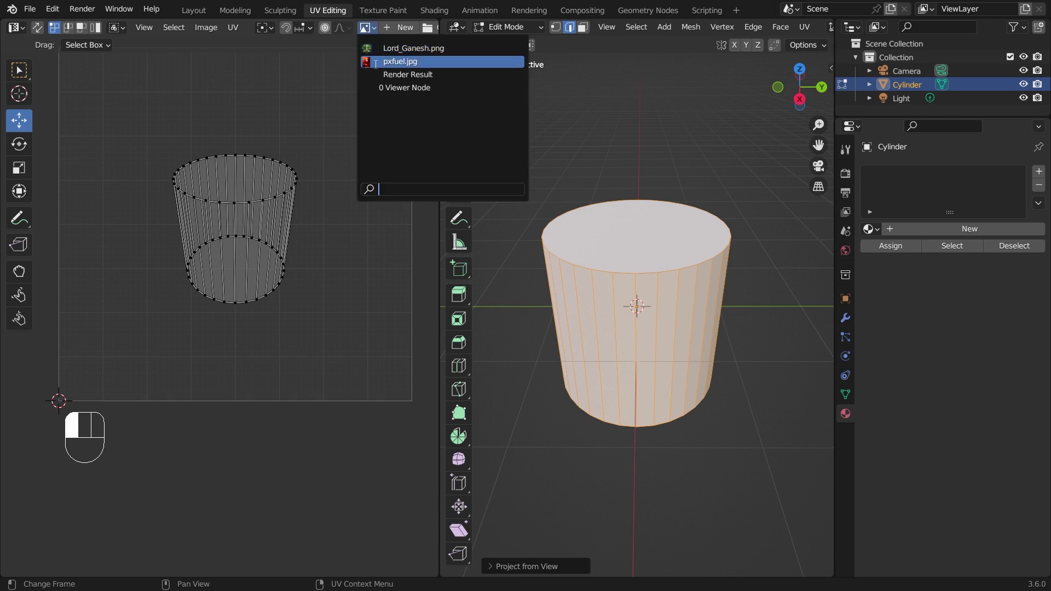
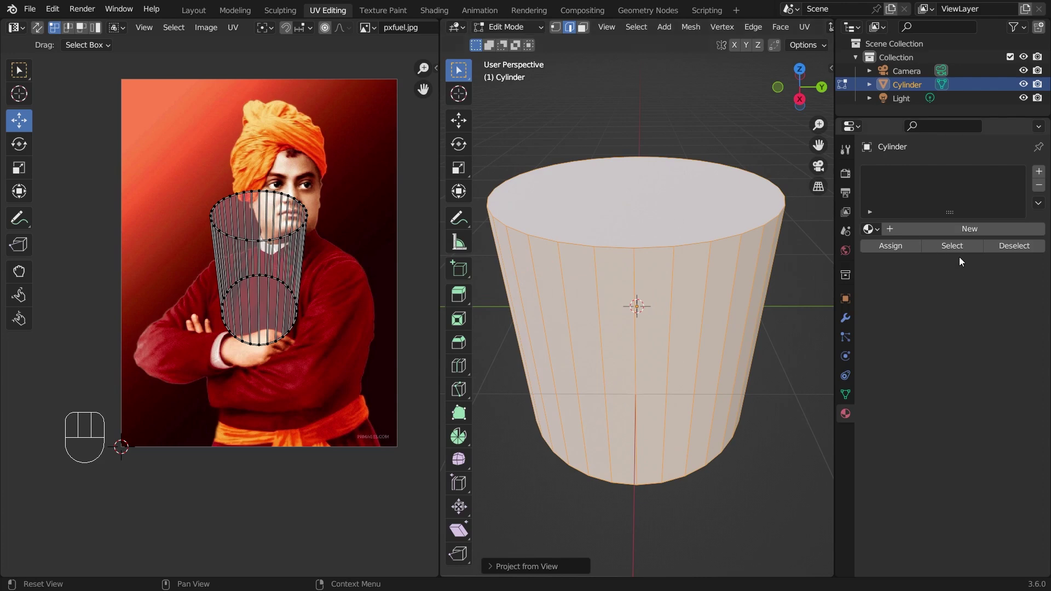
left_click(970, 231)
left_click_drag(948, 390, 655, 278)
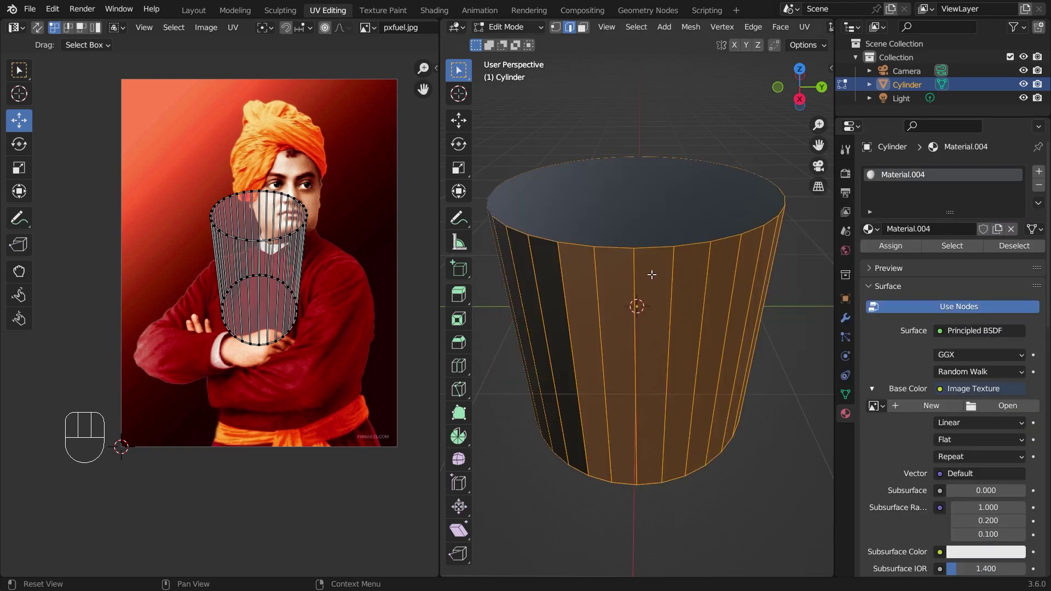
left_click(1001, 407)
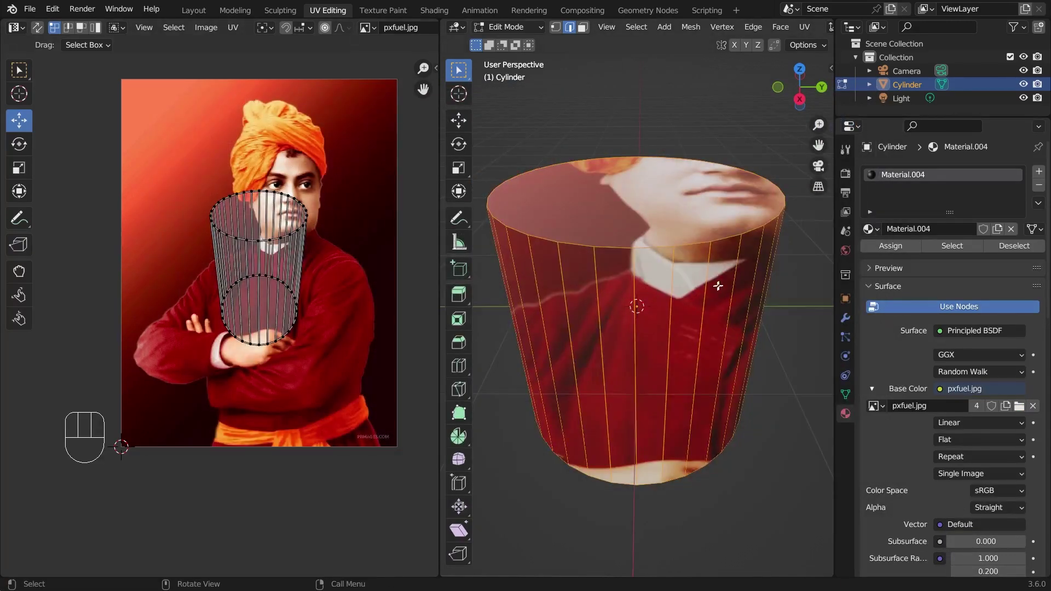
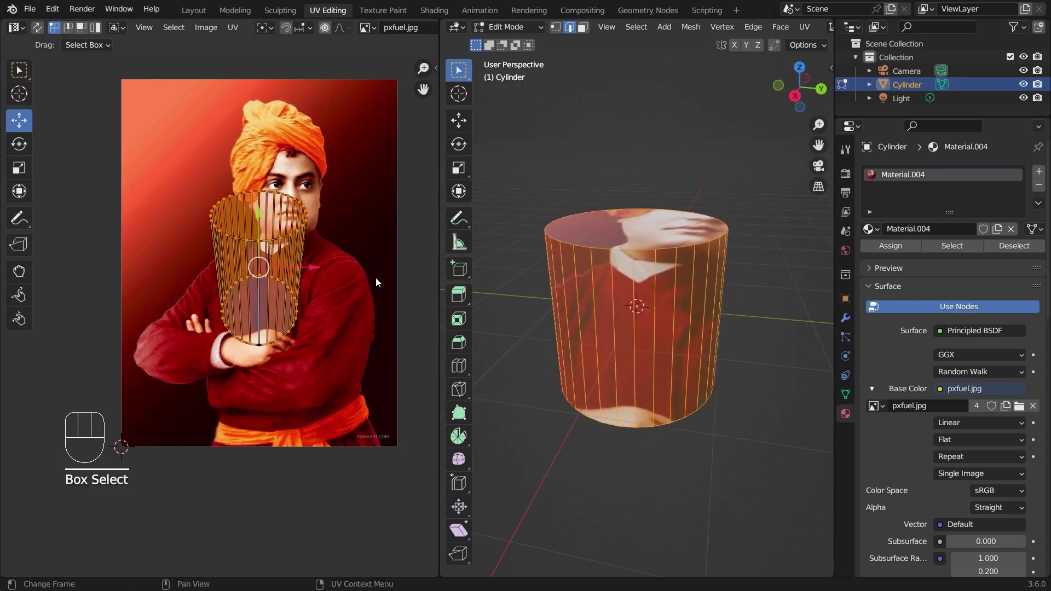
Move the cylinder's UVs over the portrait's face, then reproject with Project from View (Bounds).
key("g")
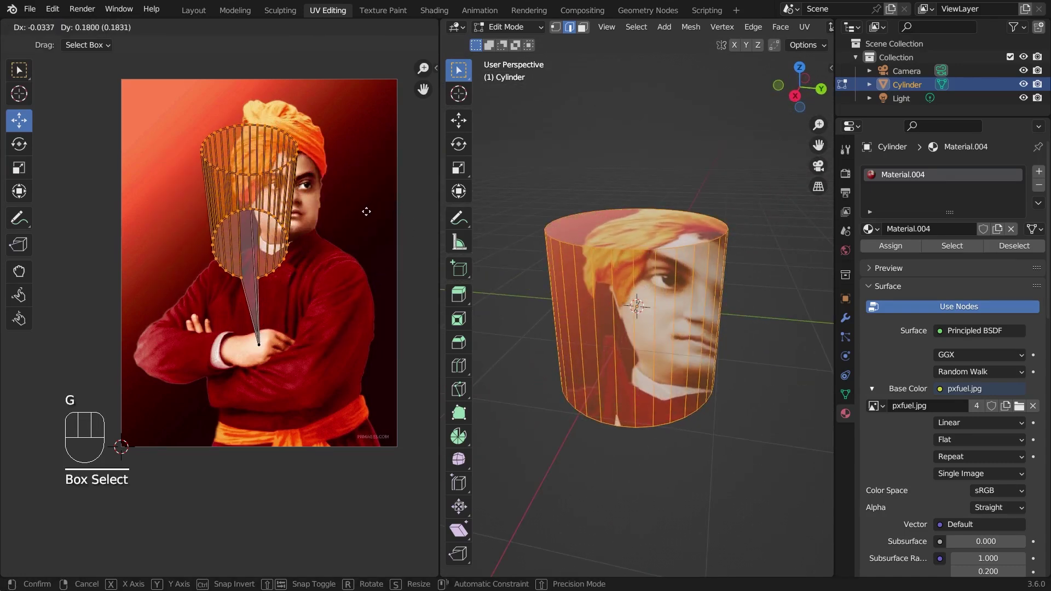
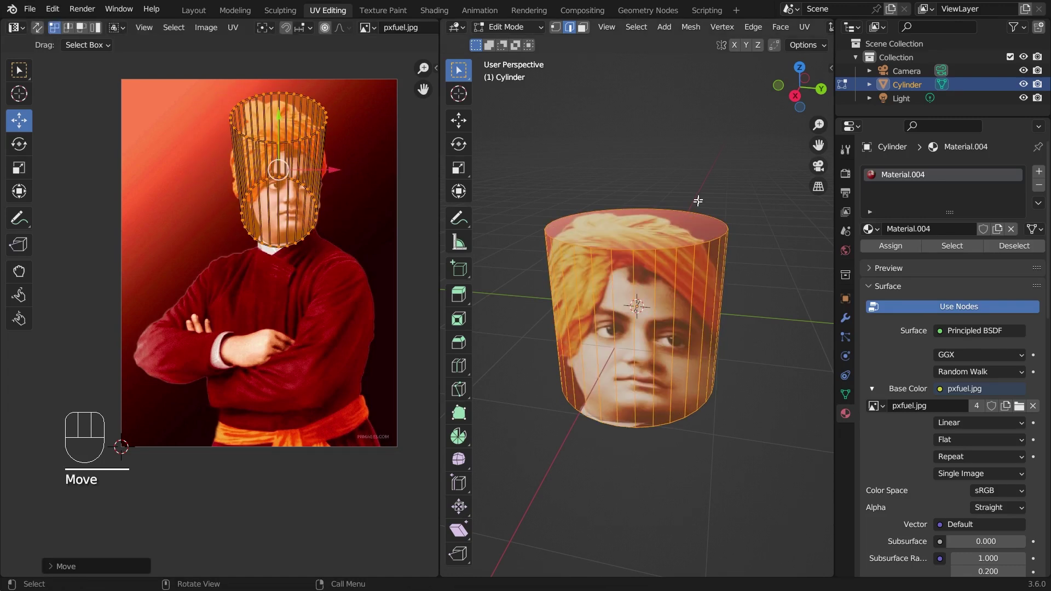
key("u")
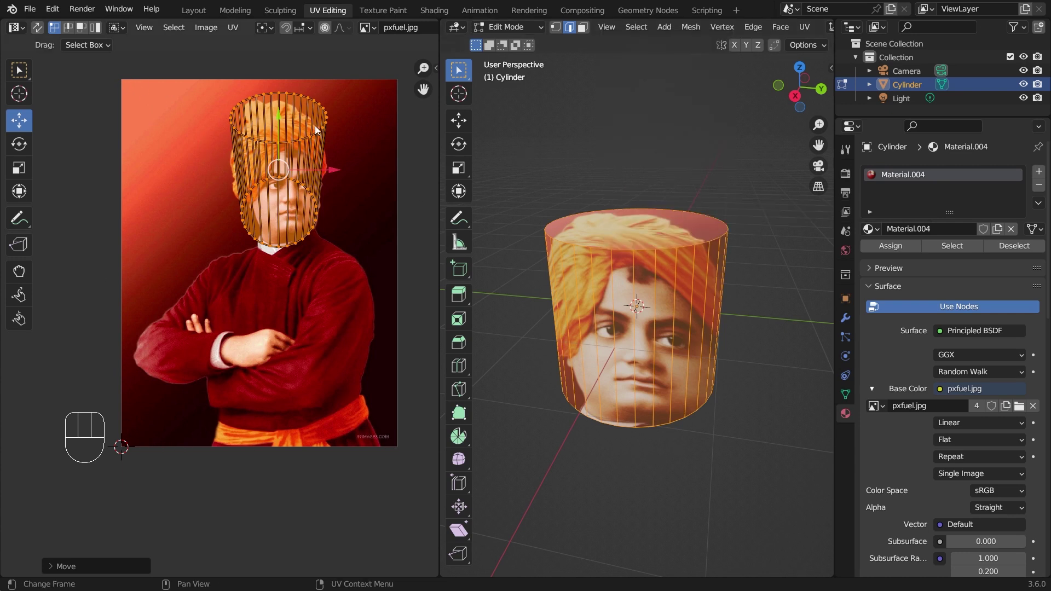
key("u")
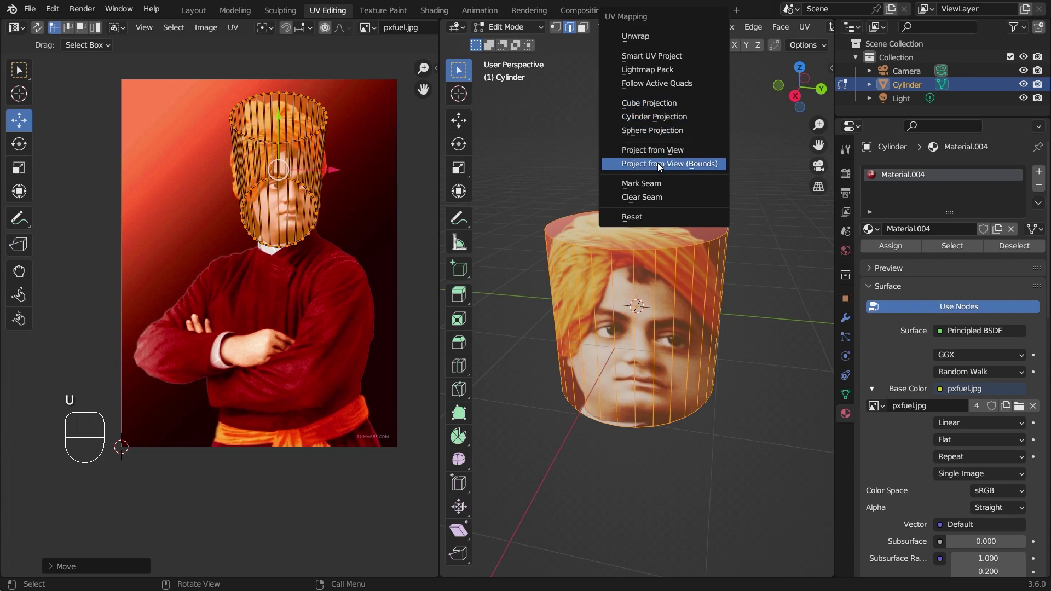